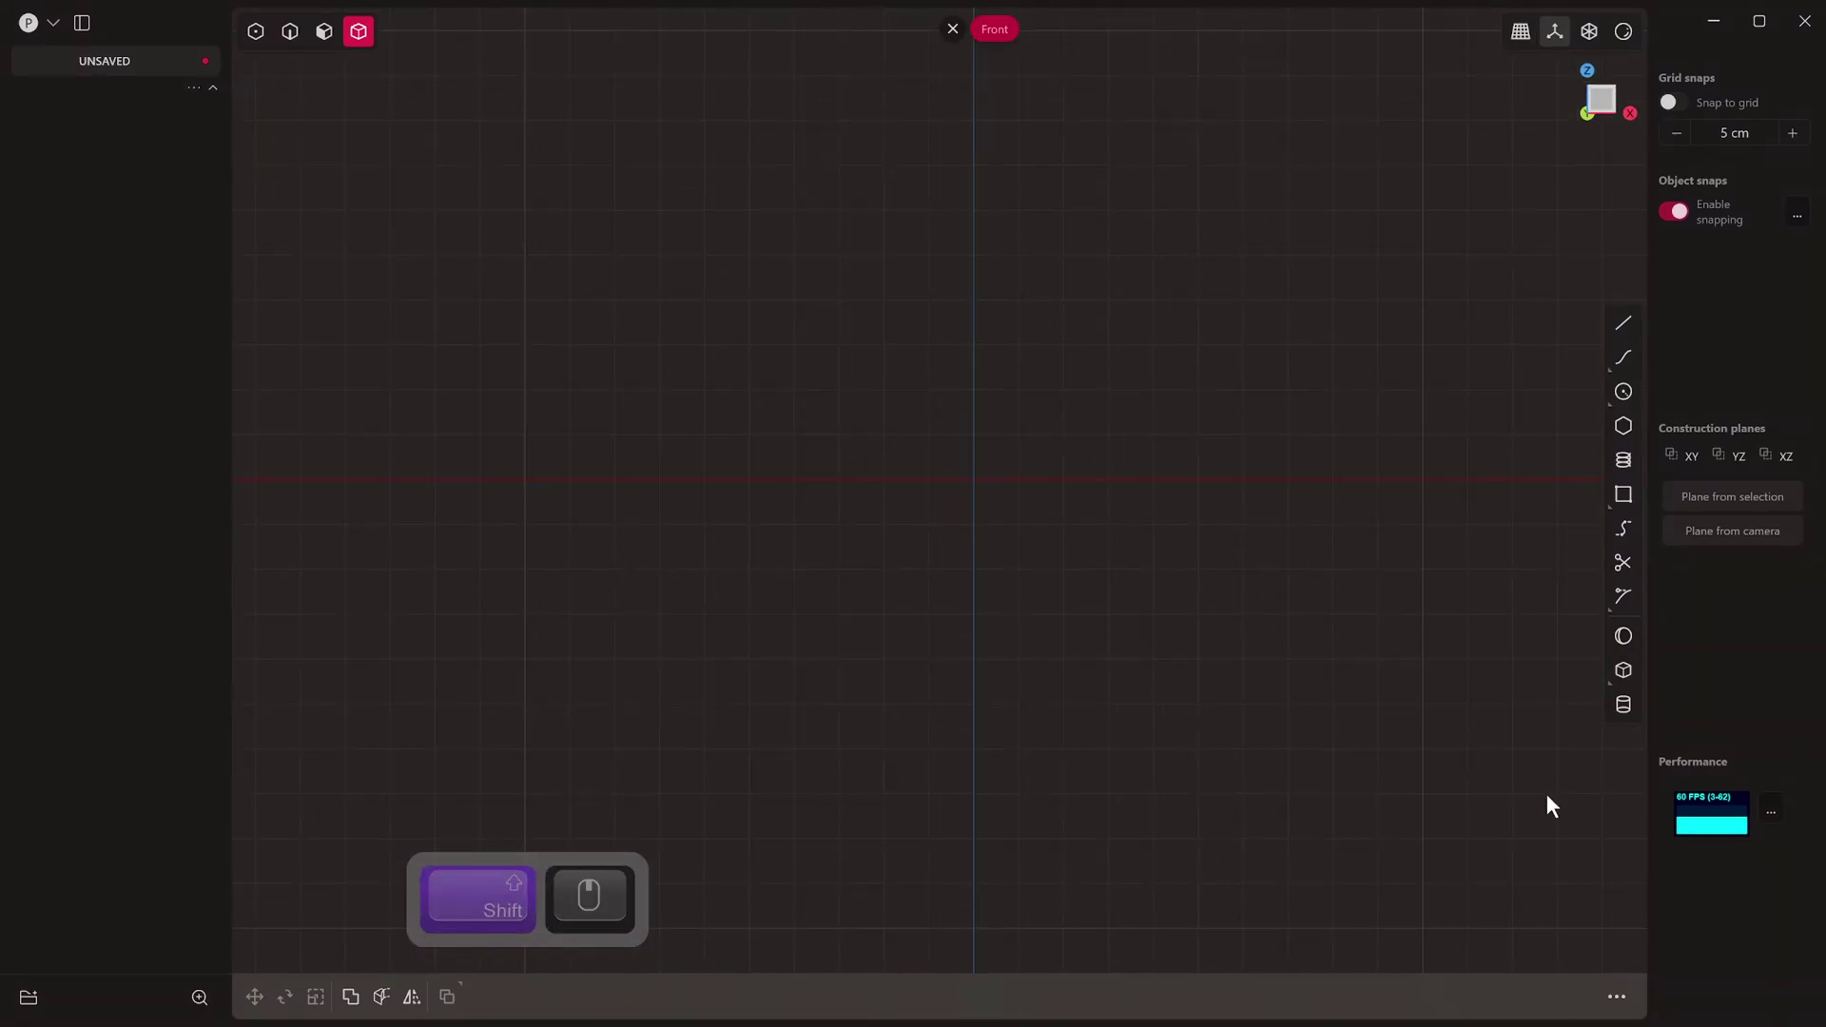
Step: Sketch the goblet's half cross-section polyline (base, stem, cone, bowl side) in Front view
{"action": "key", "text": "shift+a"}
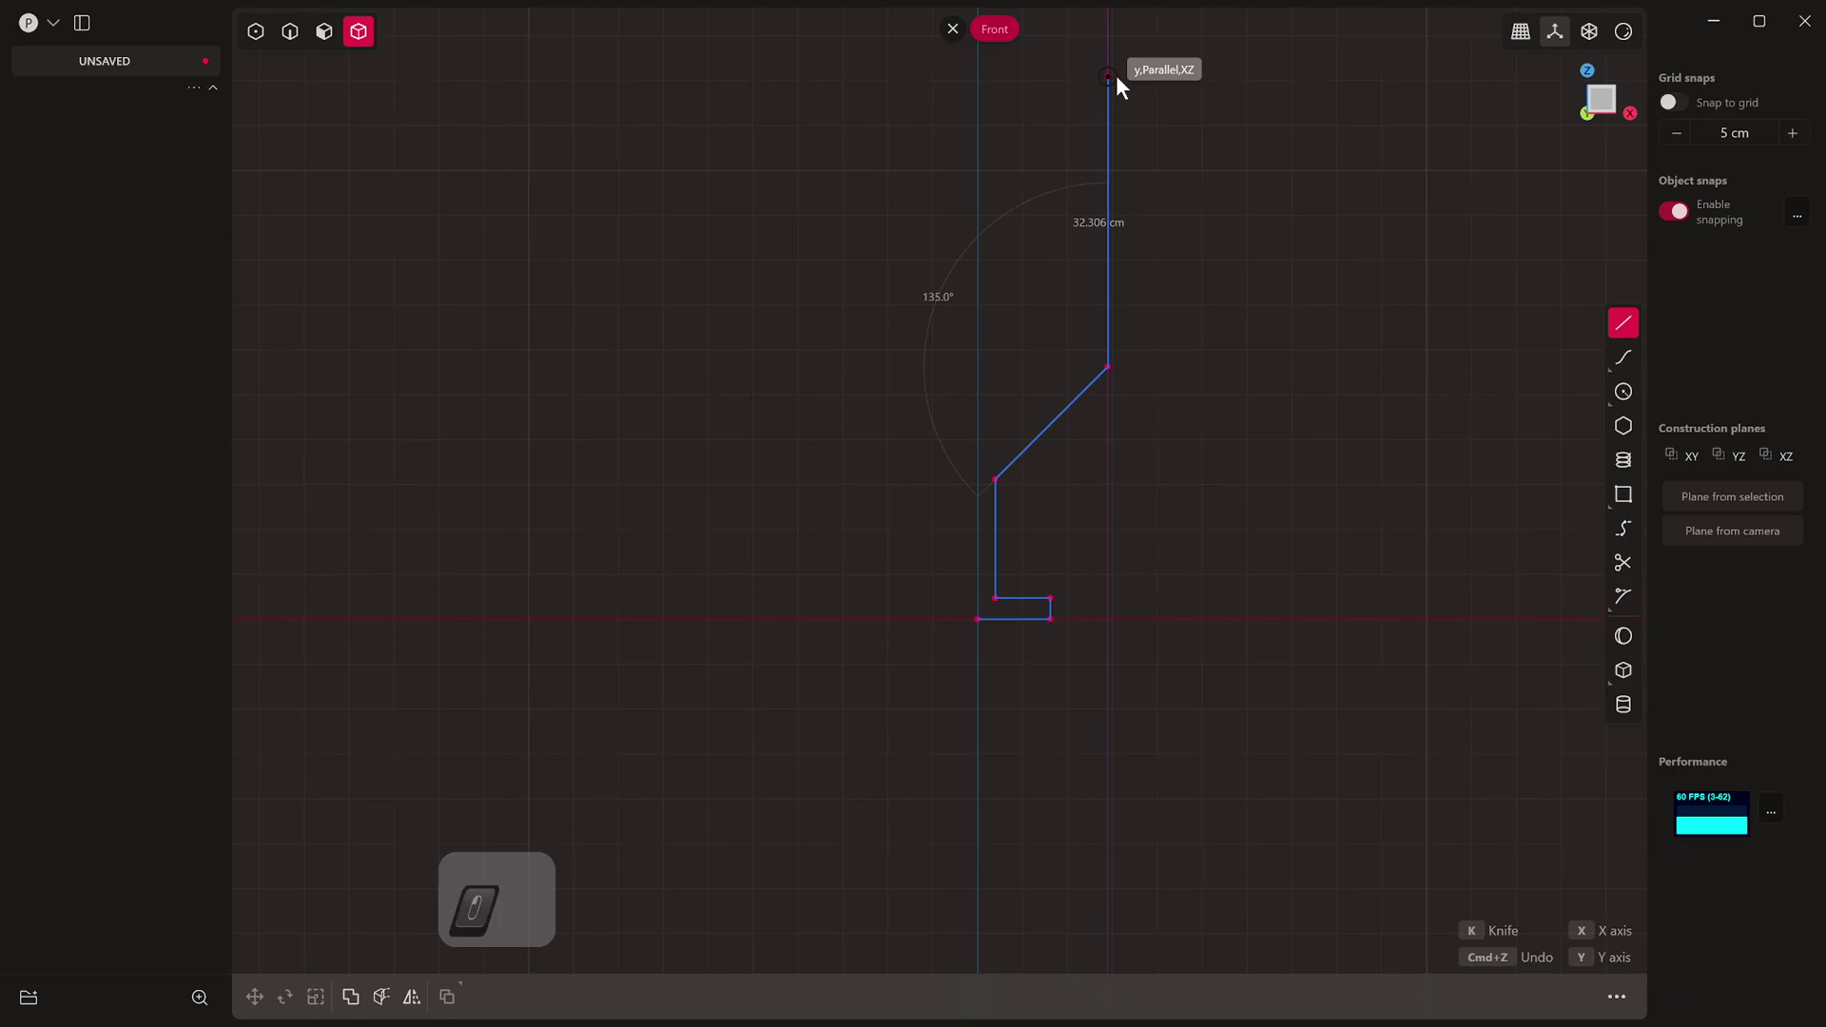
{"action": "key", "text": "s"}
{"action": "key", "text": "v"}
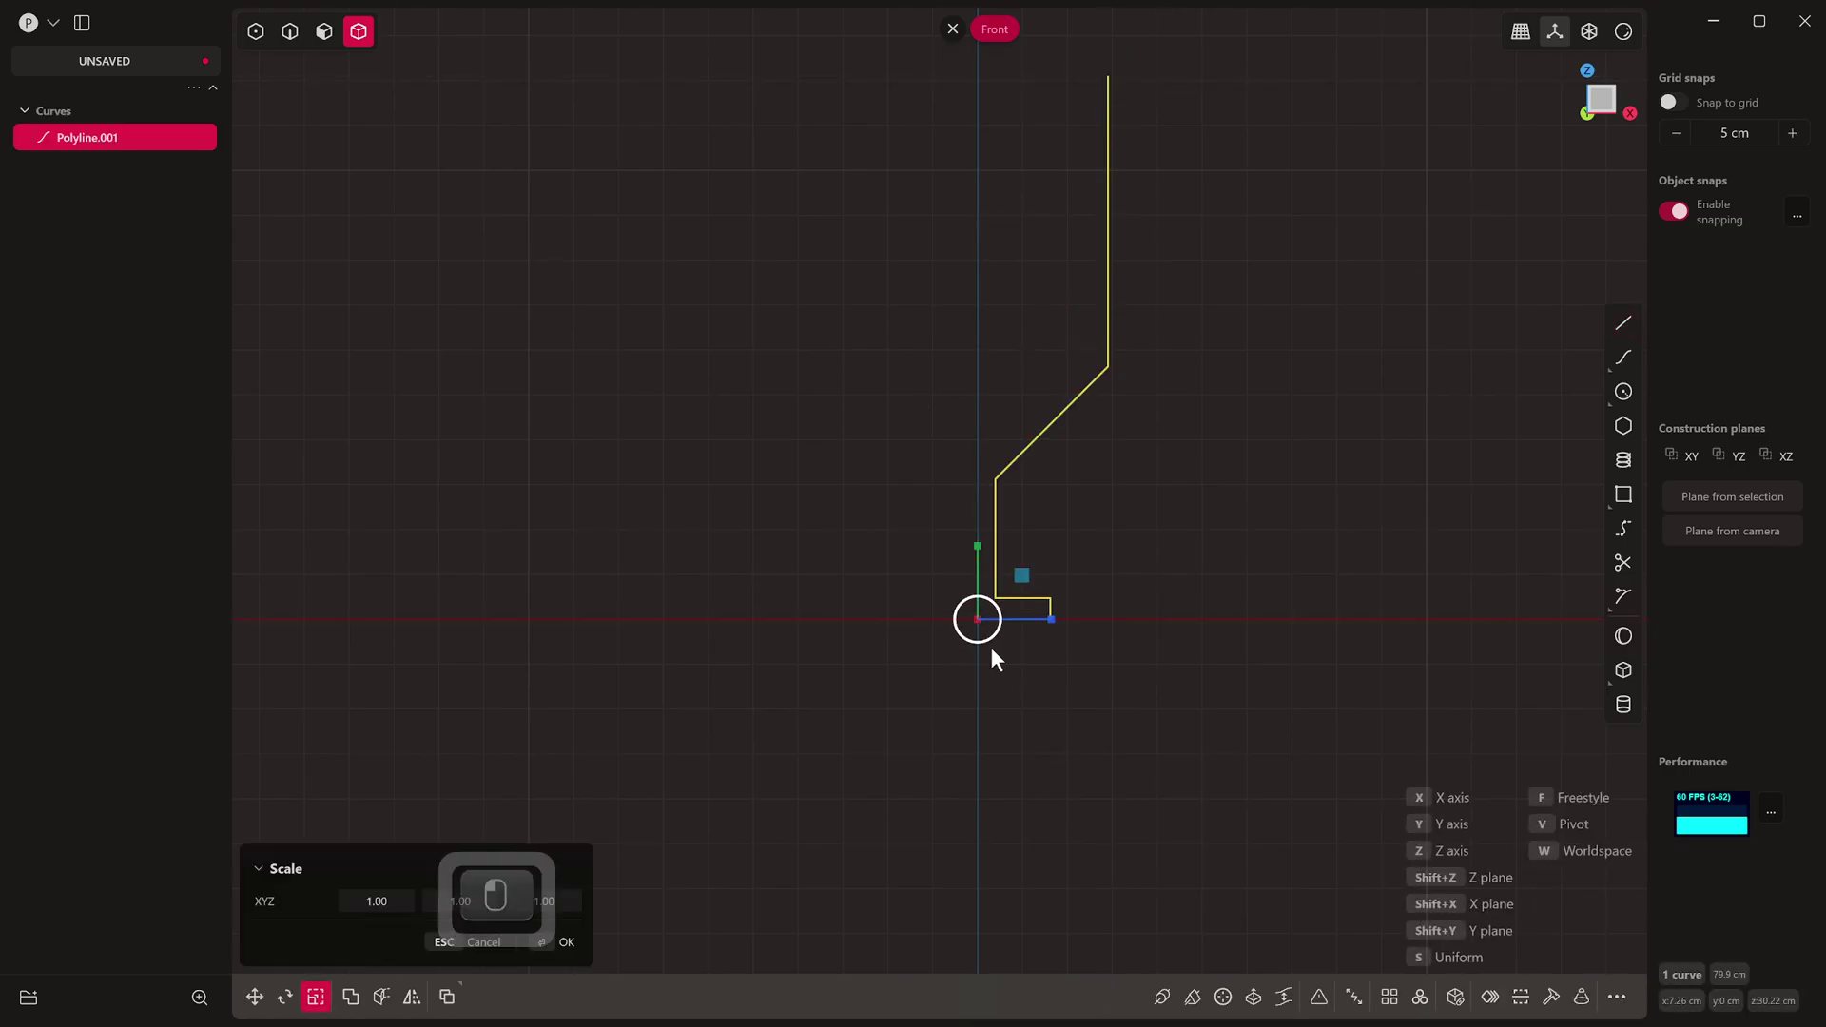
Step: Scale the profile curve up about its base point
{"action": "key", "text": "s"}
{"action": "left_click_drag", "start_coordinate": [1096, 736], "coordinate": [1119, 773]}
{"action": "left_click_drag", "start_coordinate": [1100, 822], "coordinate": [1133, 720]}
{"action": "left_click_drag", "start_coordinate": [1133, 723], "coordinate": [1172, 709]}
{"action": "left_click_drag", "start_coordinate": [1173, 710], "coordinate": [1221, 1006]}
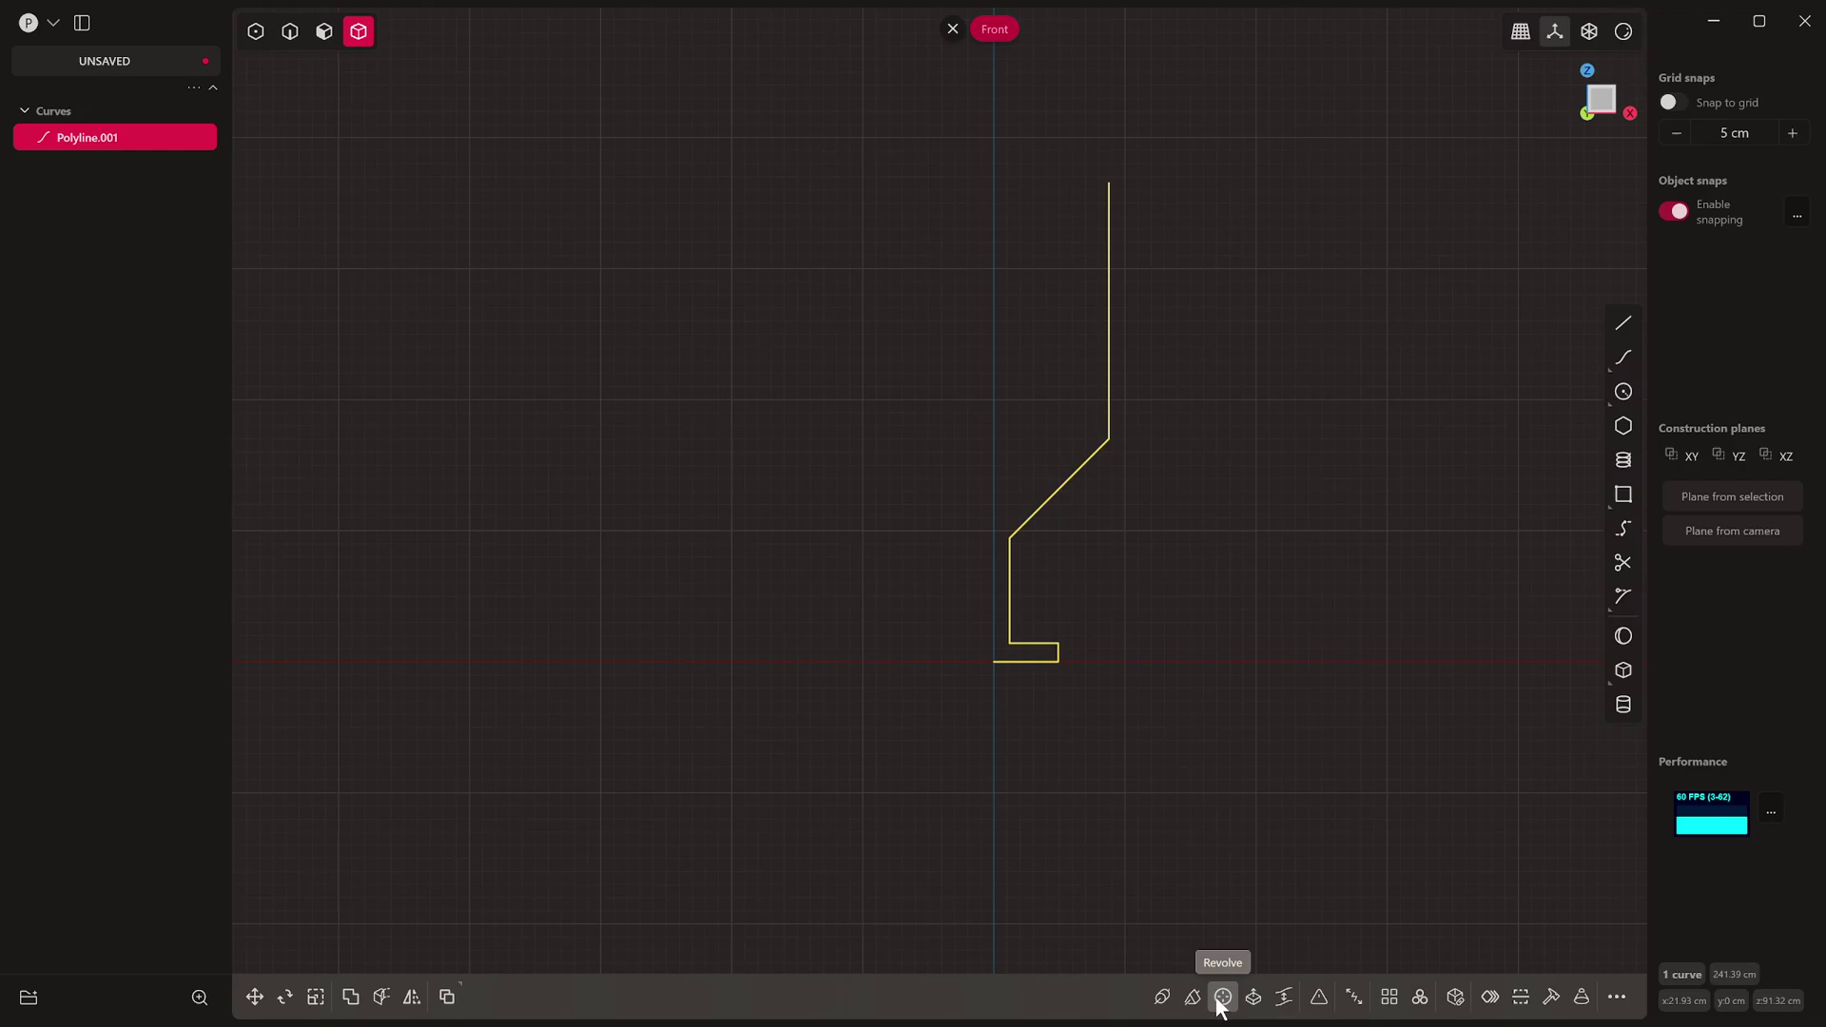
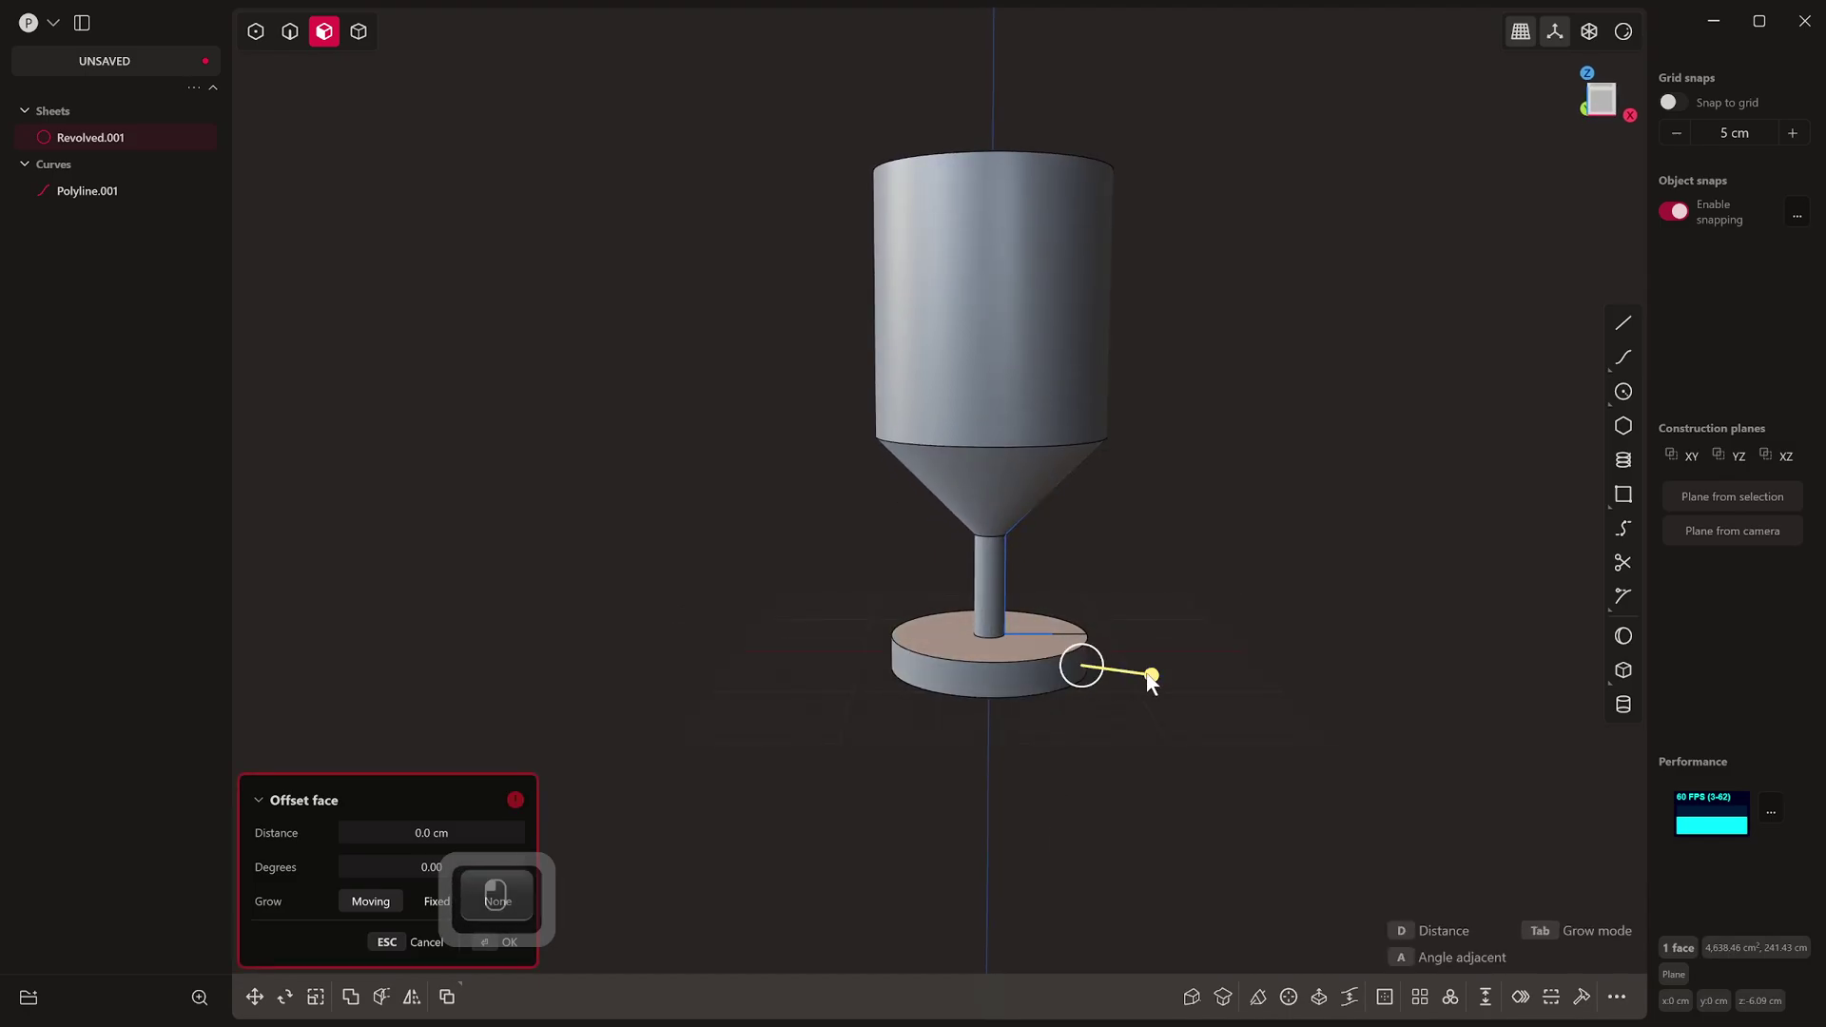
Step: Fillet the edge of the goblet's base disc and confirm the rounding
{"action": "key", "text": "Escape"}
{"action": "key", "text": "2"}
{"action": "left_click", "coordinate": [1051, 665]}
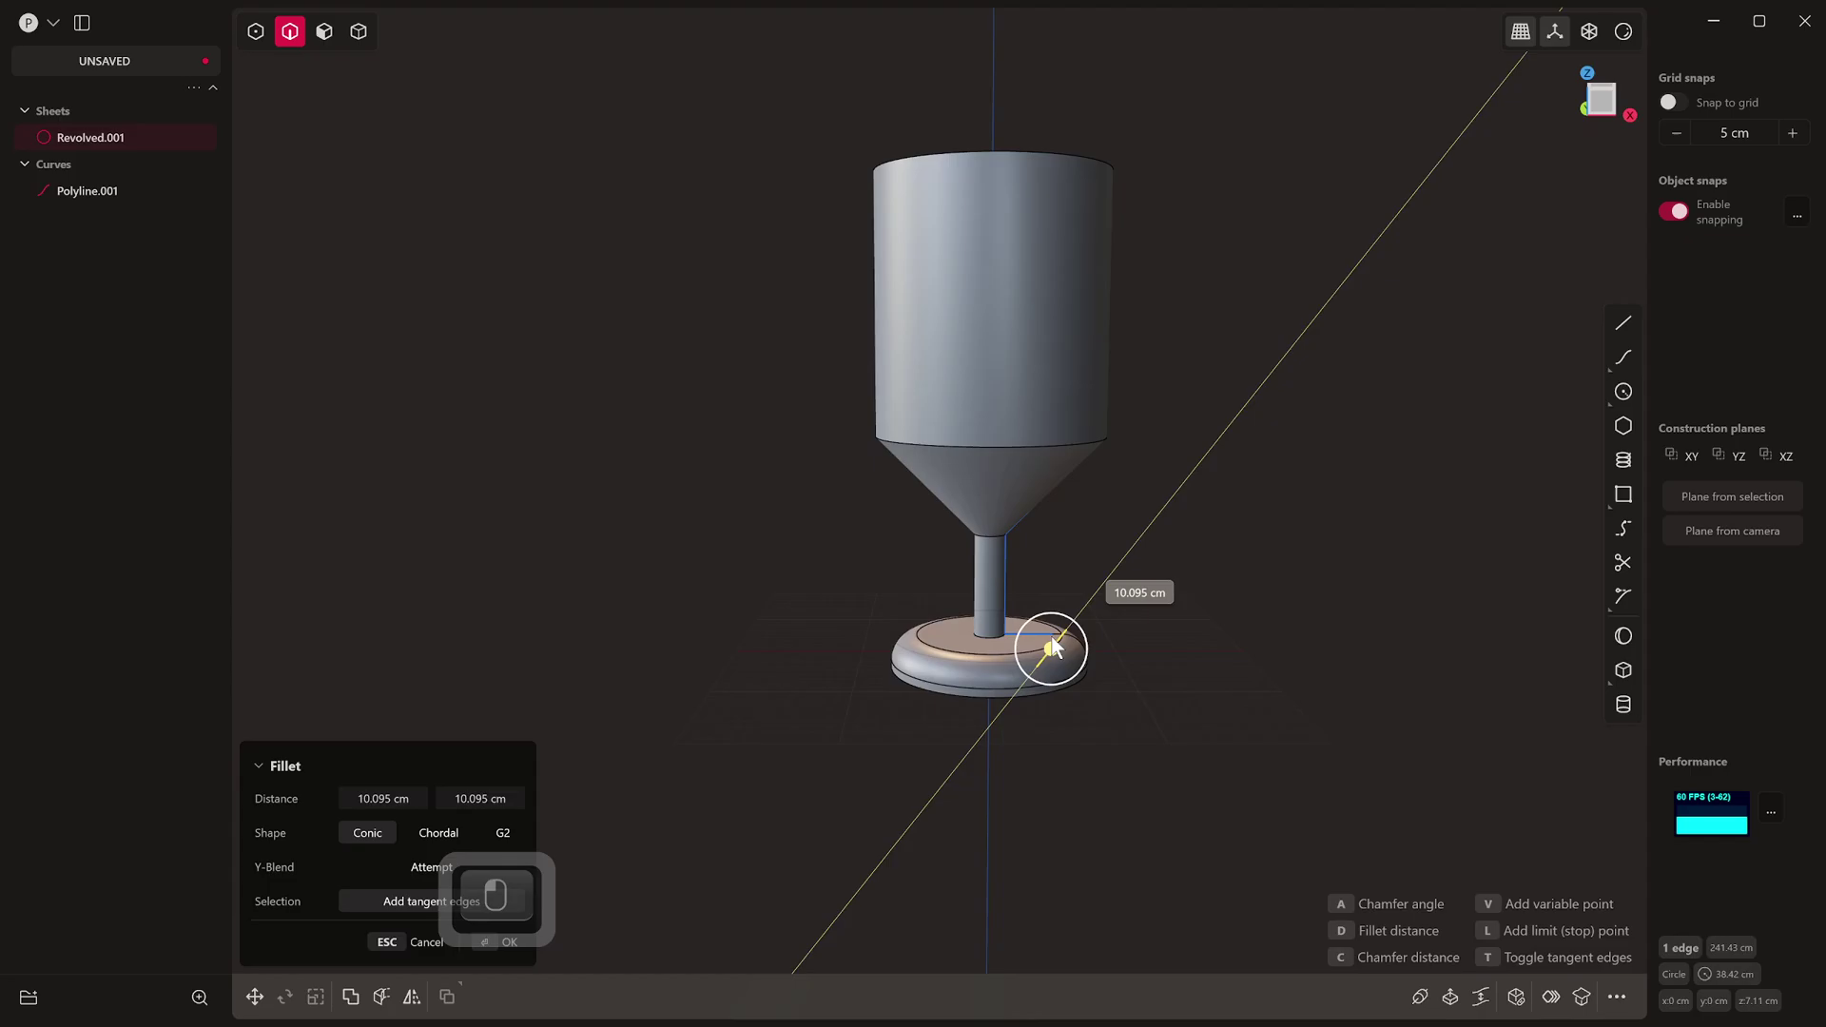
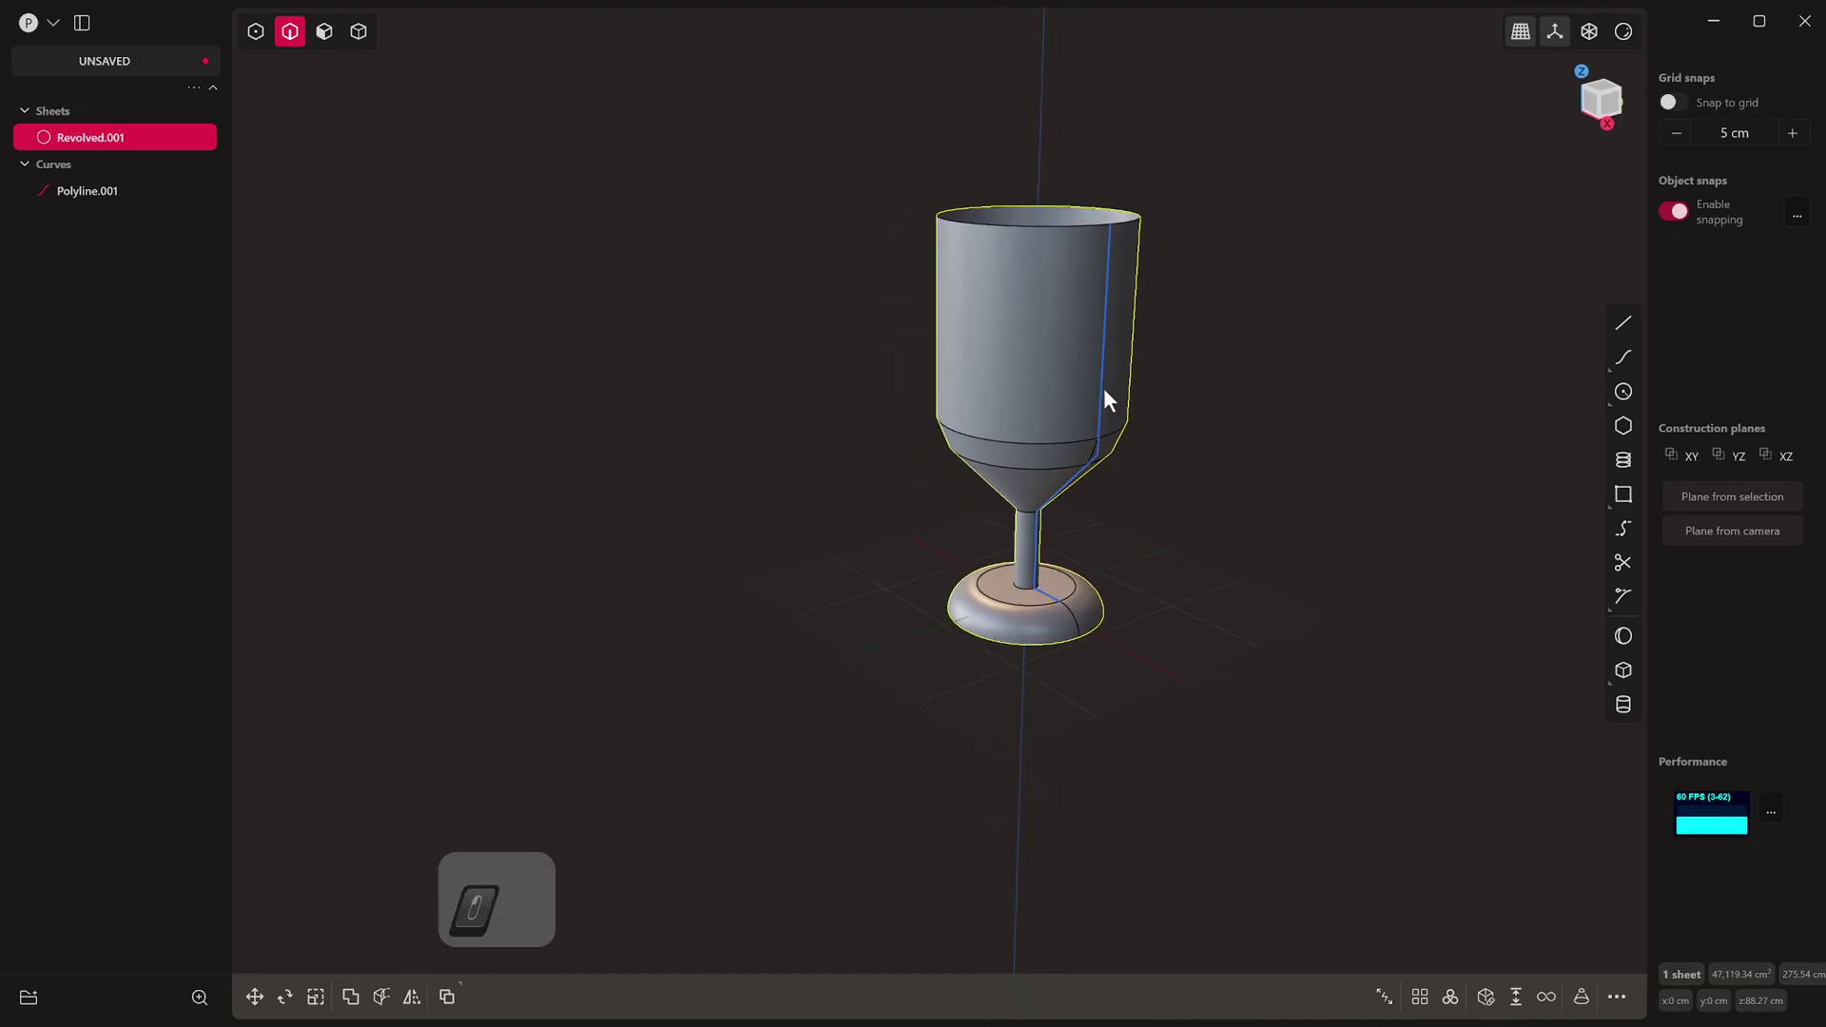
Step: Thicken the revolved goblet sheet into a hollow solid, dragging the wall thickness
{"action": "key", "text": "x"}
{"action": "key", "text": "5"}
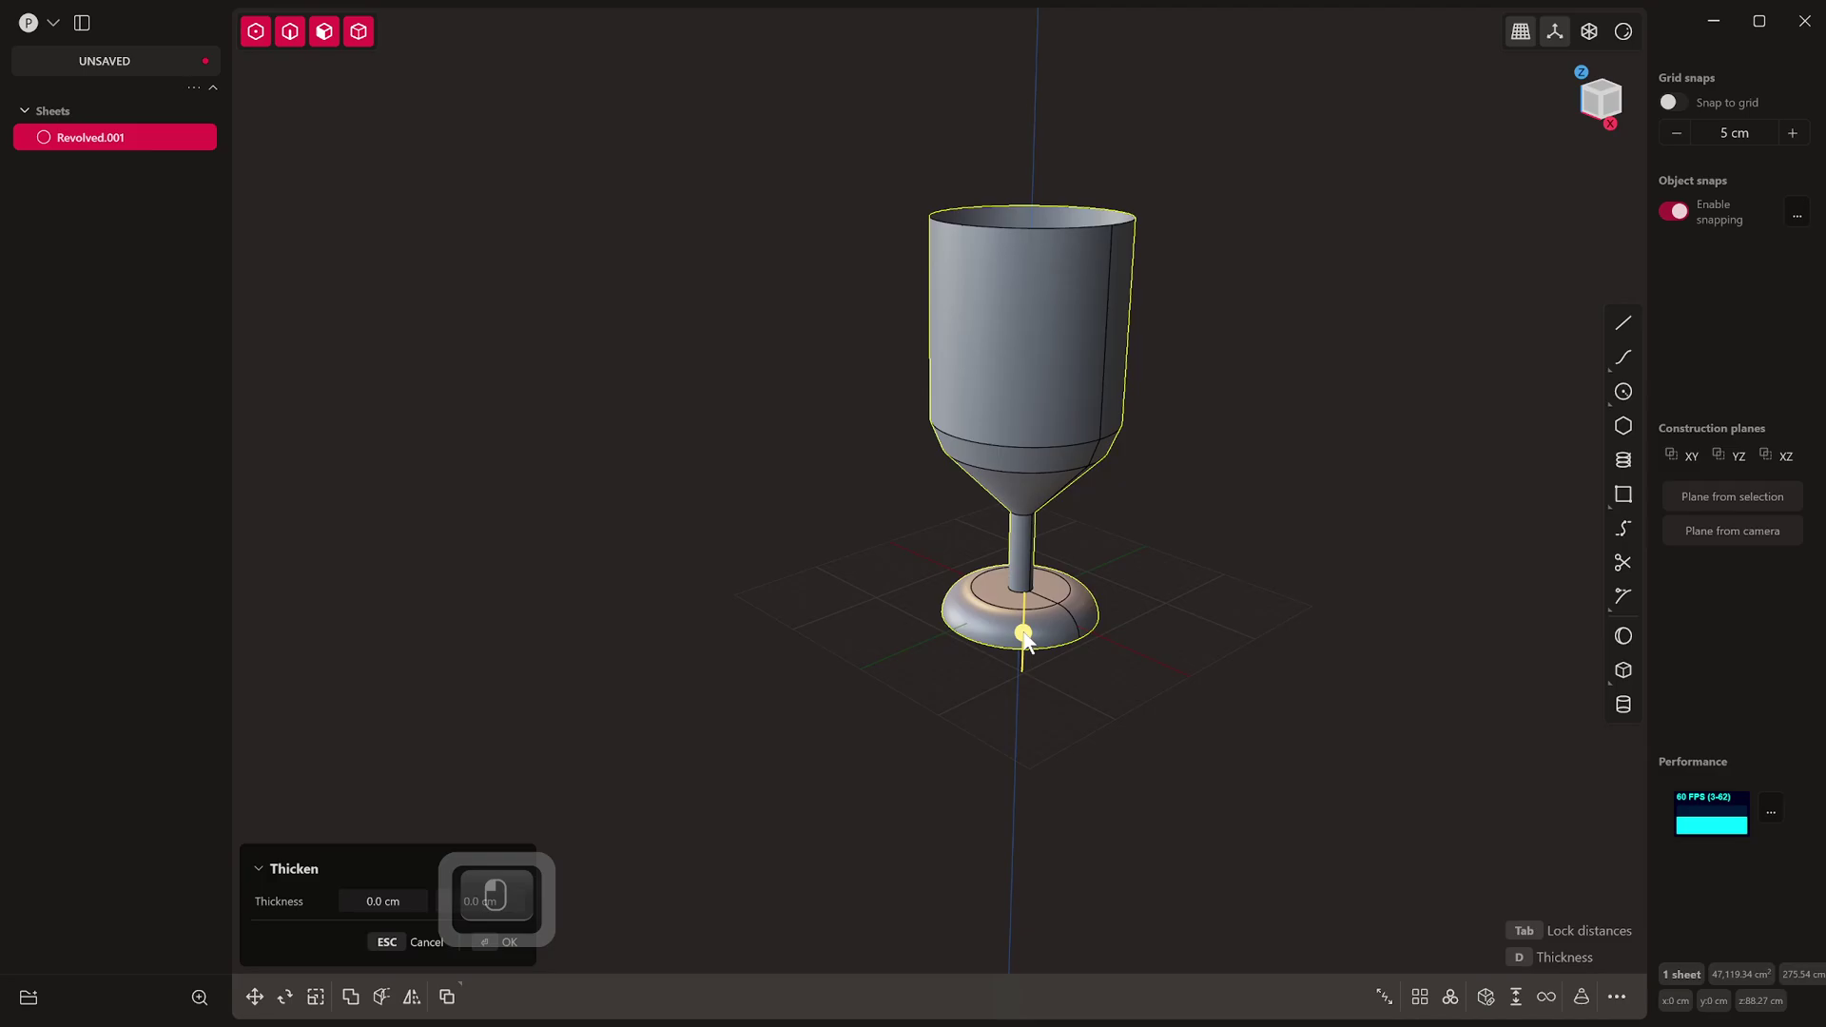
{"action": "left_click_drag", "start_coordinate": [1037, 627], "coordinate": [1009, 698]}
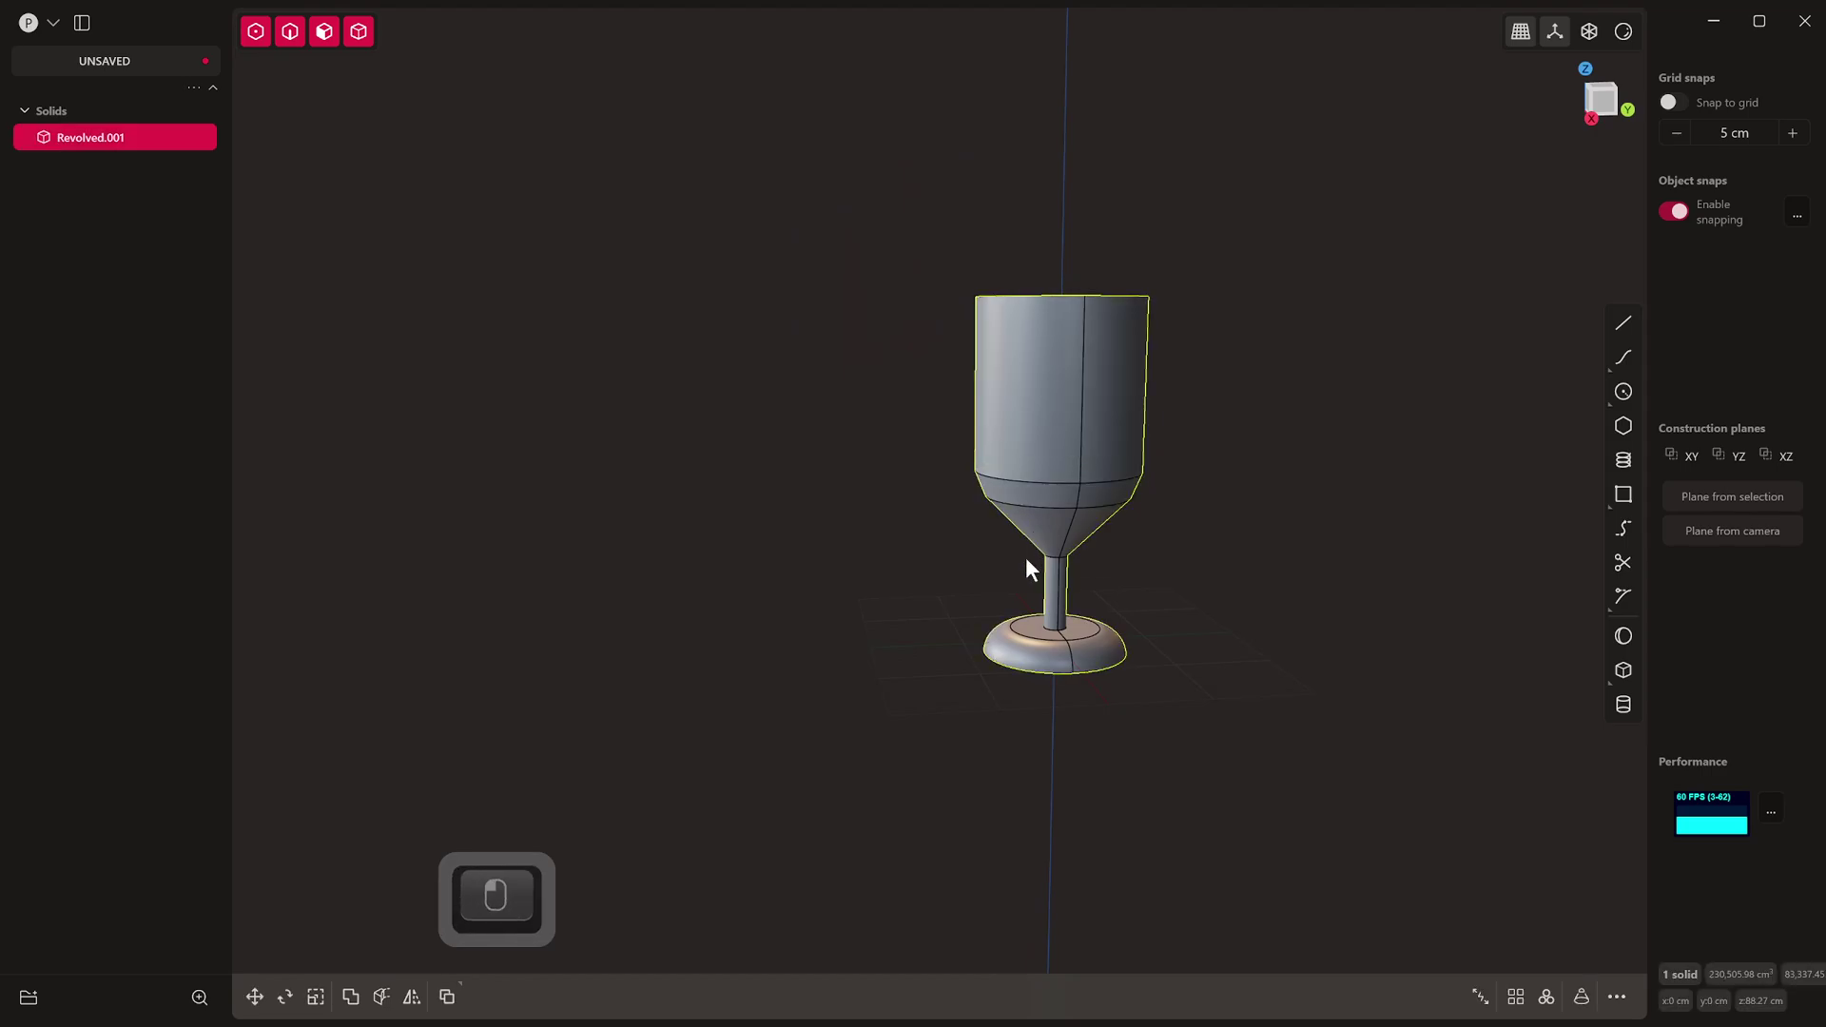
Step: Search the command palette for Delete Redundant Topology
{"action": "key", "text": "4"}
{"action": "left_click_drag", "start_coordinate": [1082, 455], "coordinate": [1105, 459]}
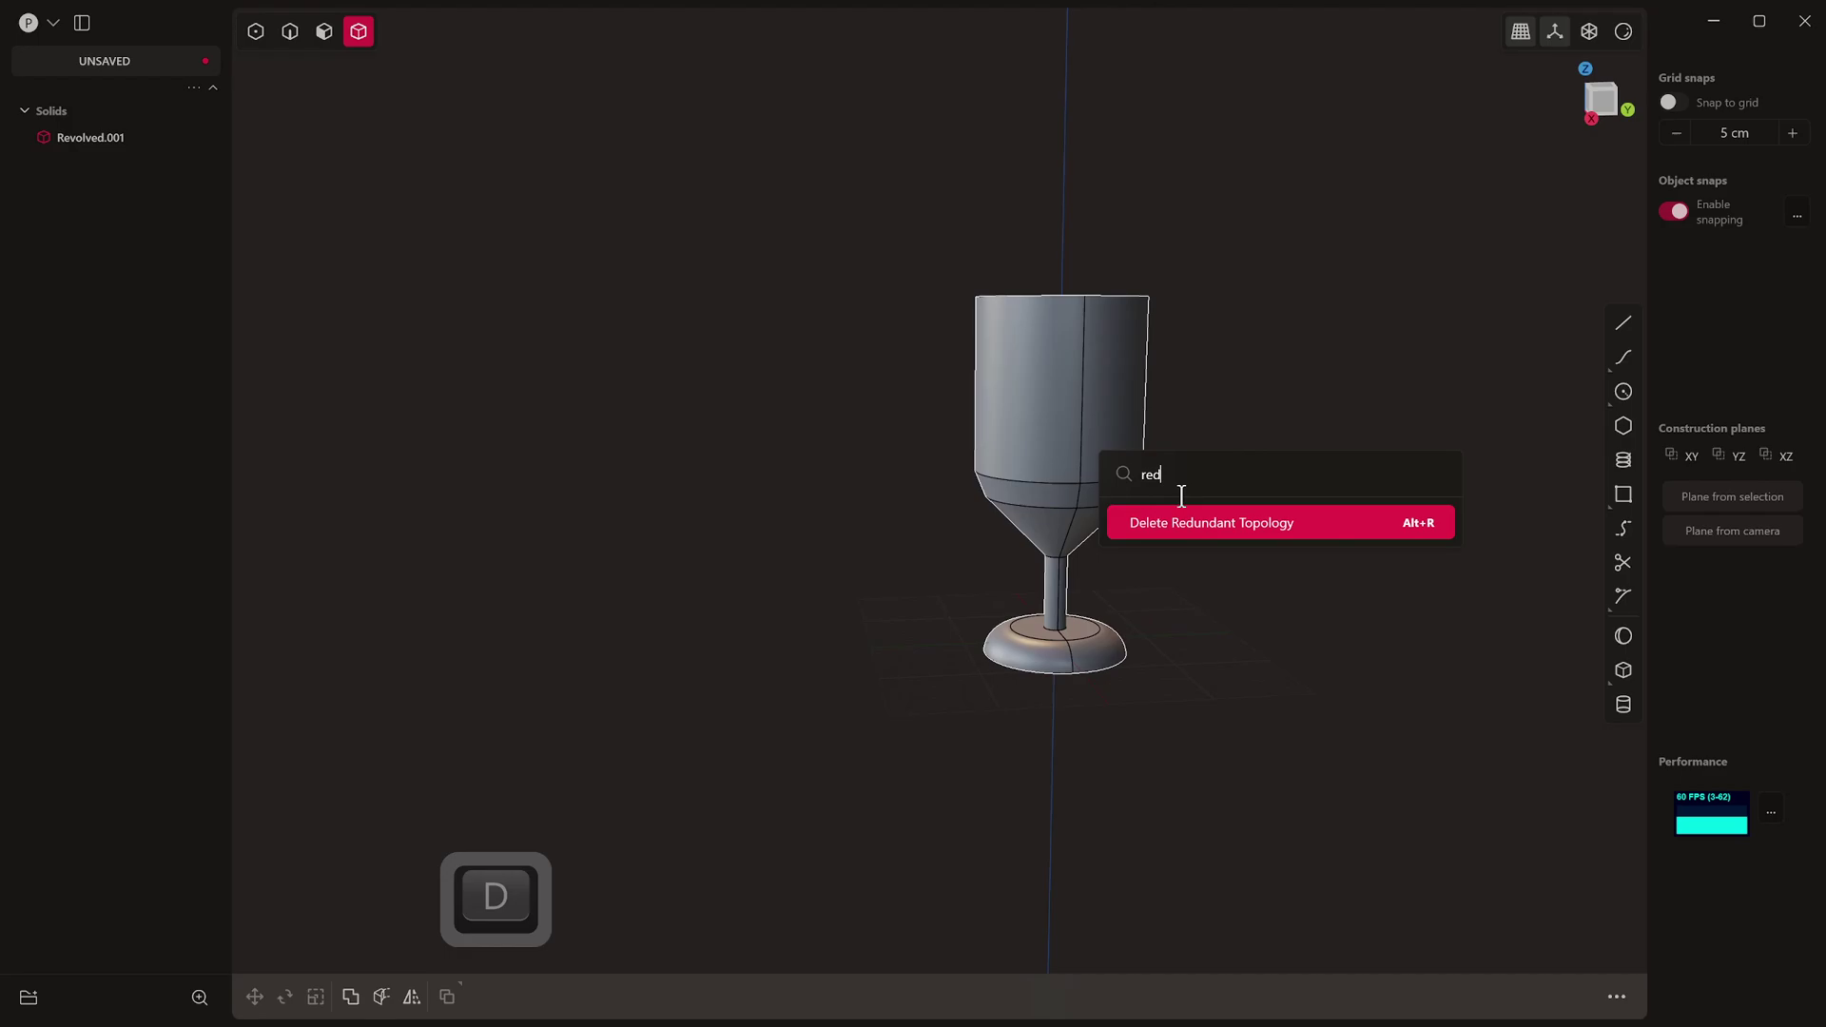
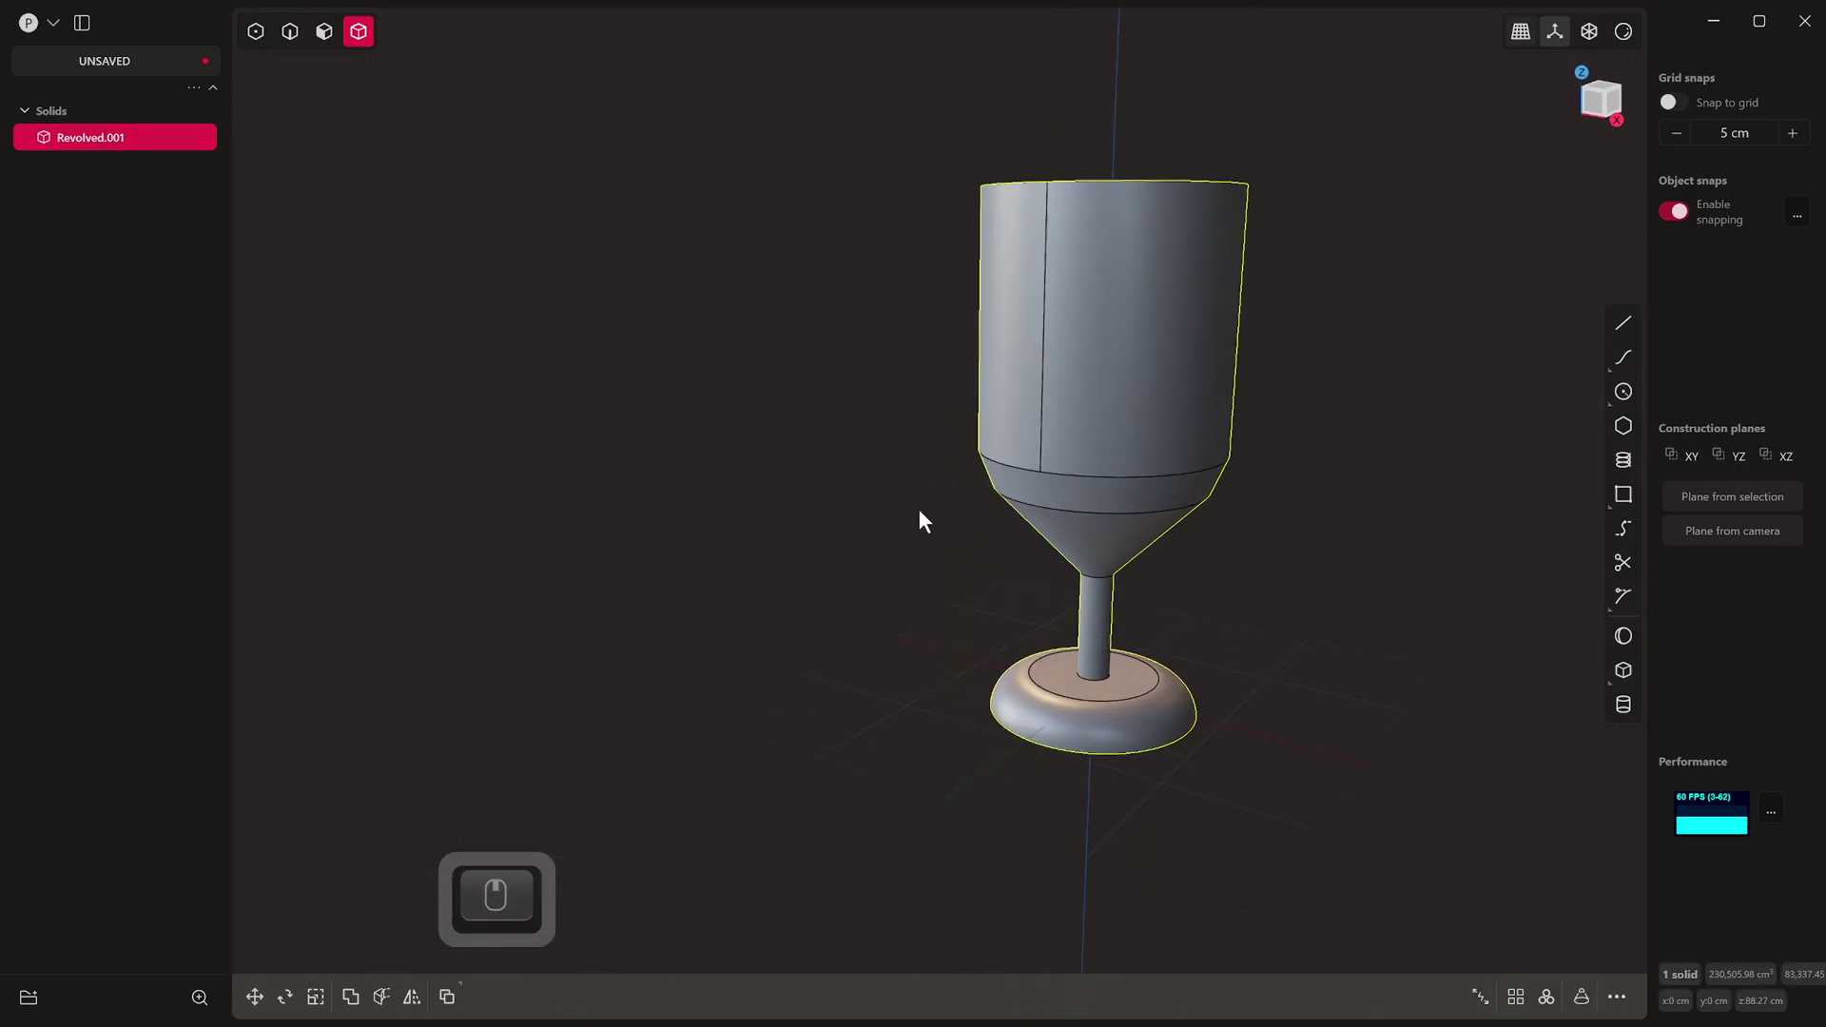
Step: Offset the cone face outward, working from the Front view
{"action": "key", "text": "KP_1"}
{"action": "key", "text": "3"}
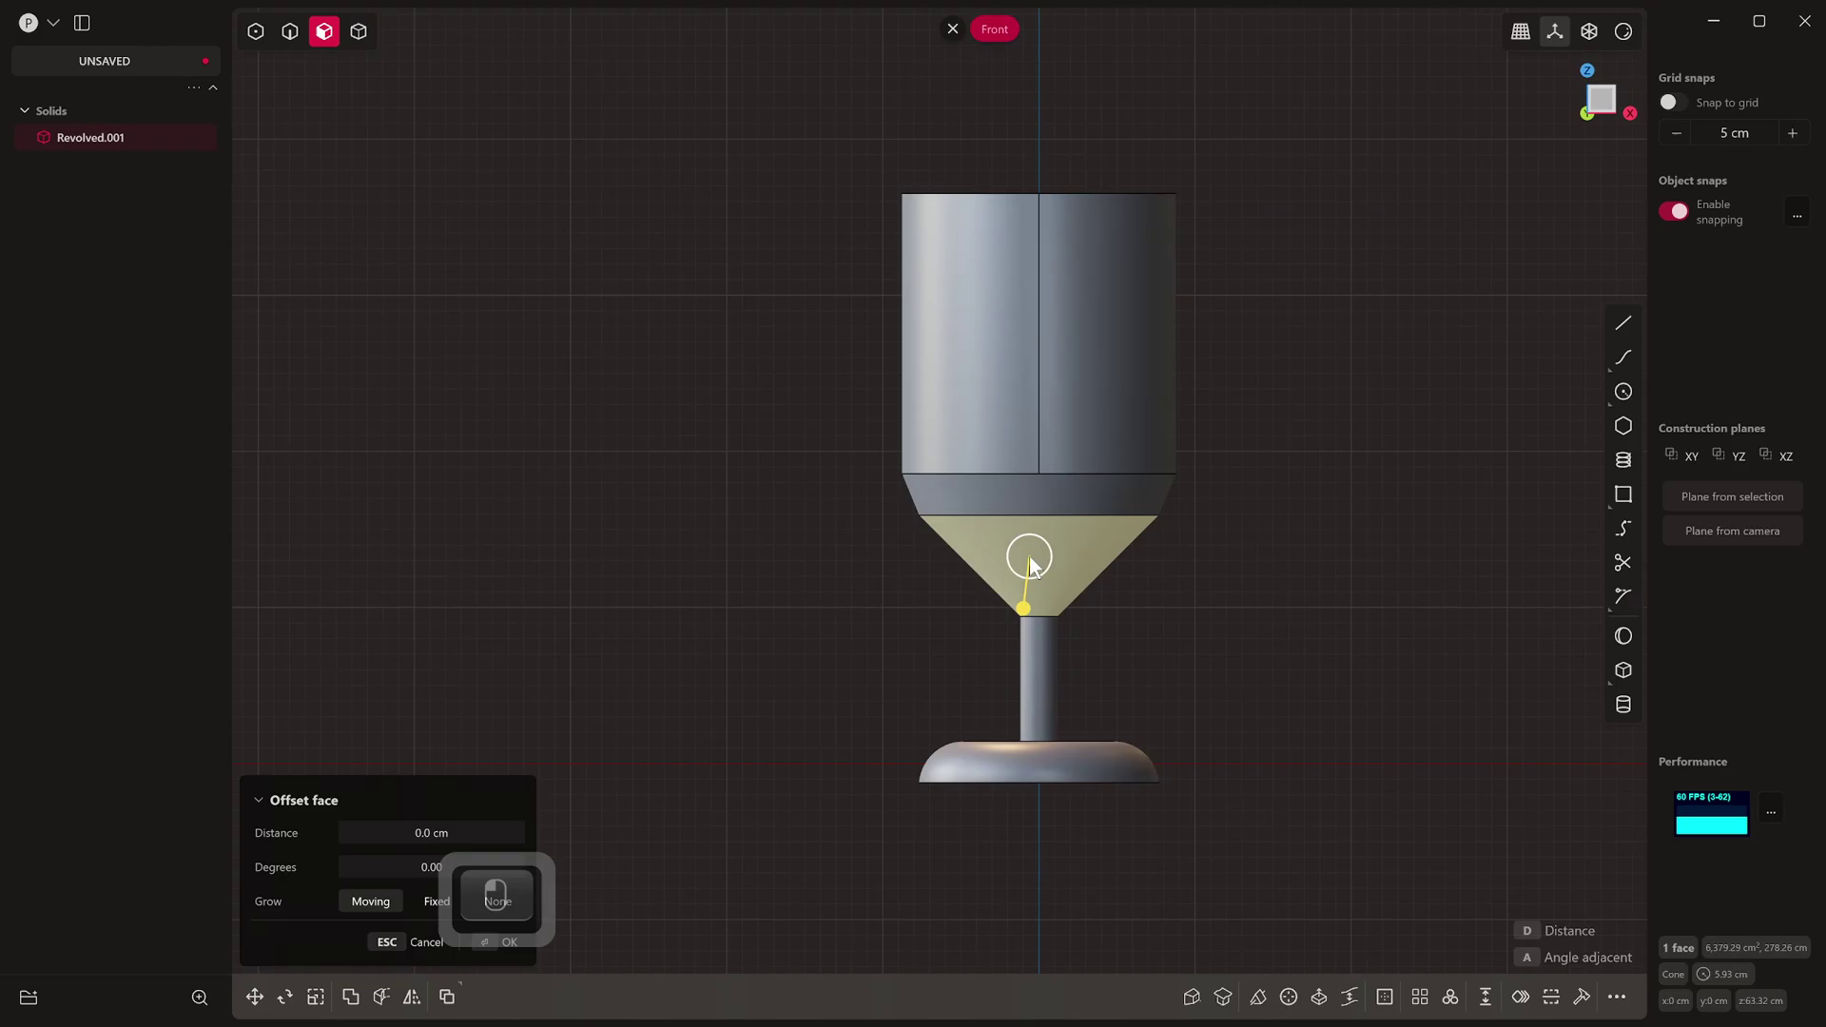
{"action": "key", "text": "ctrl+r"}
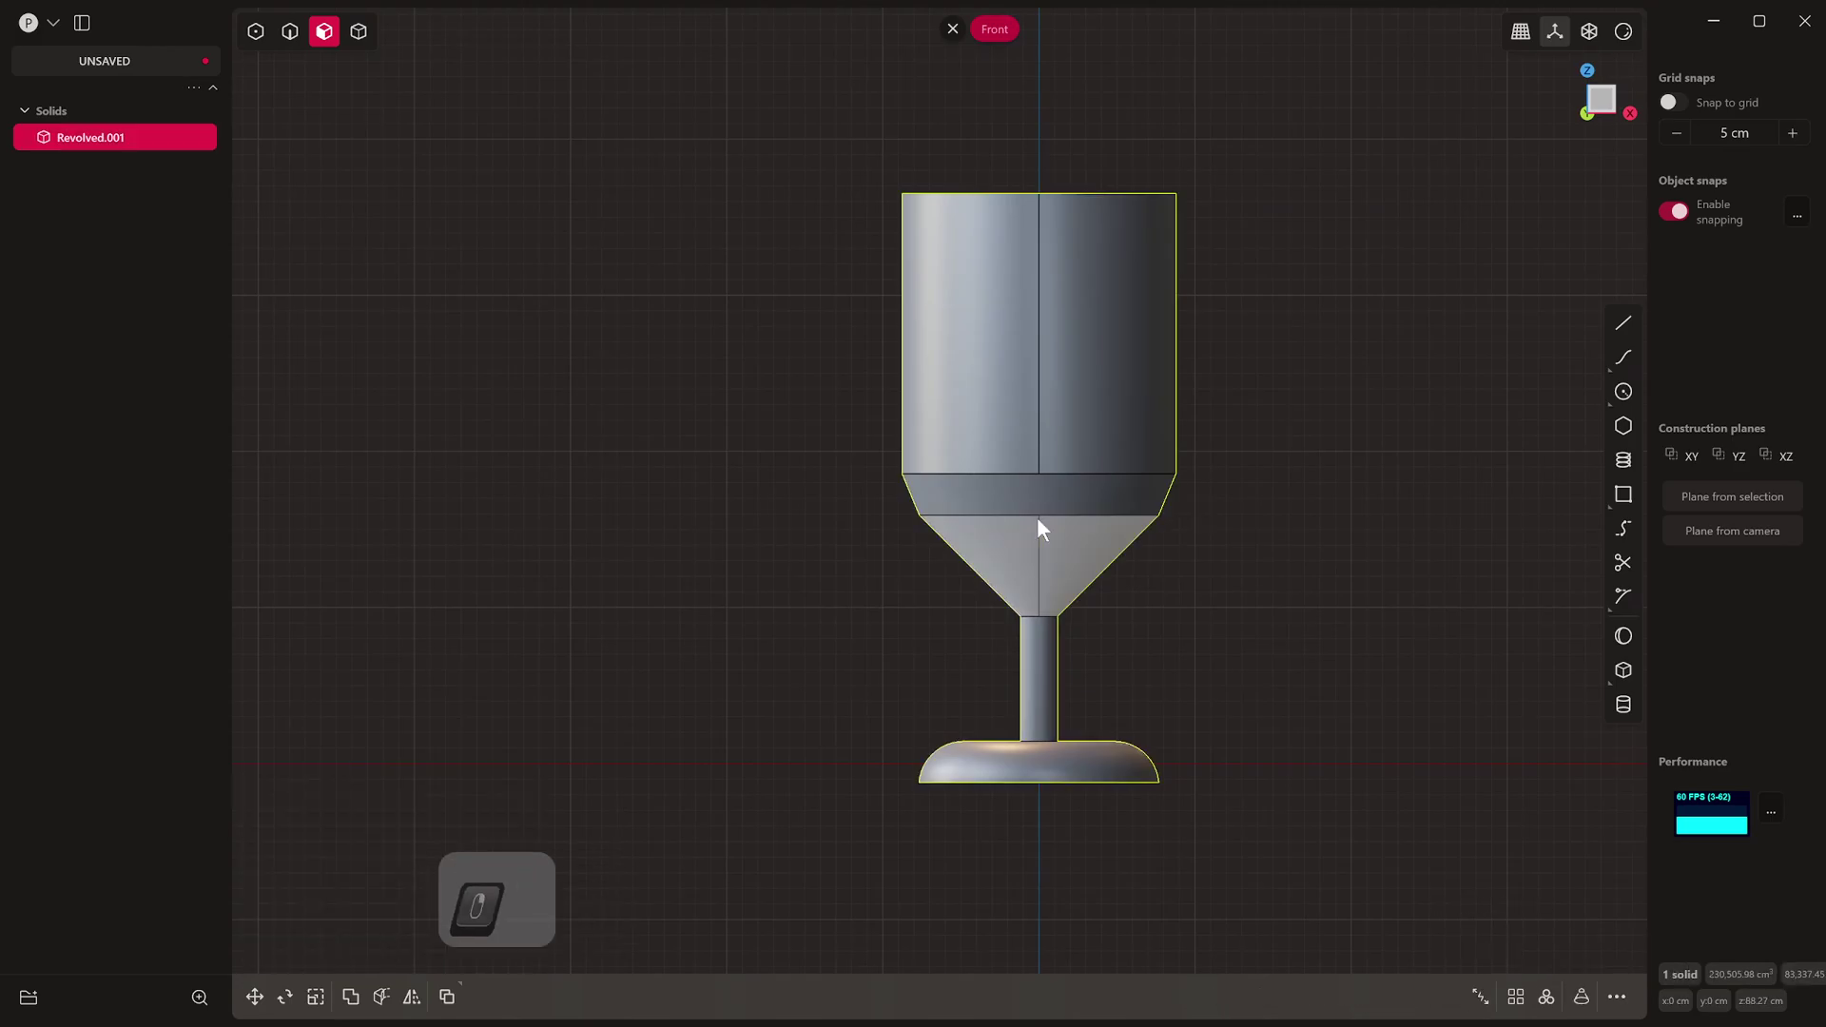
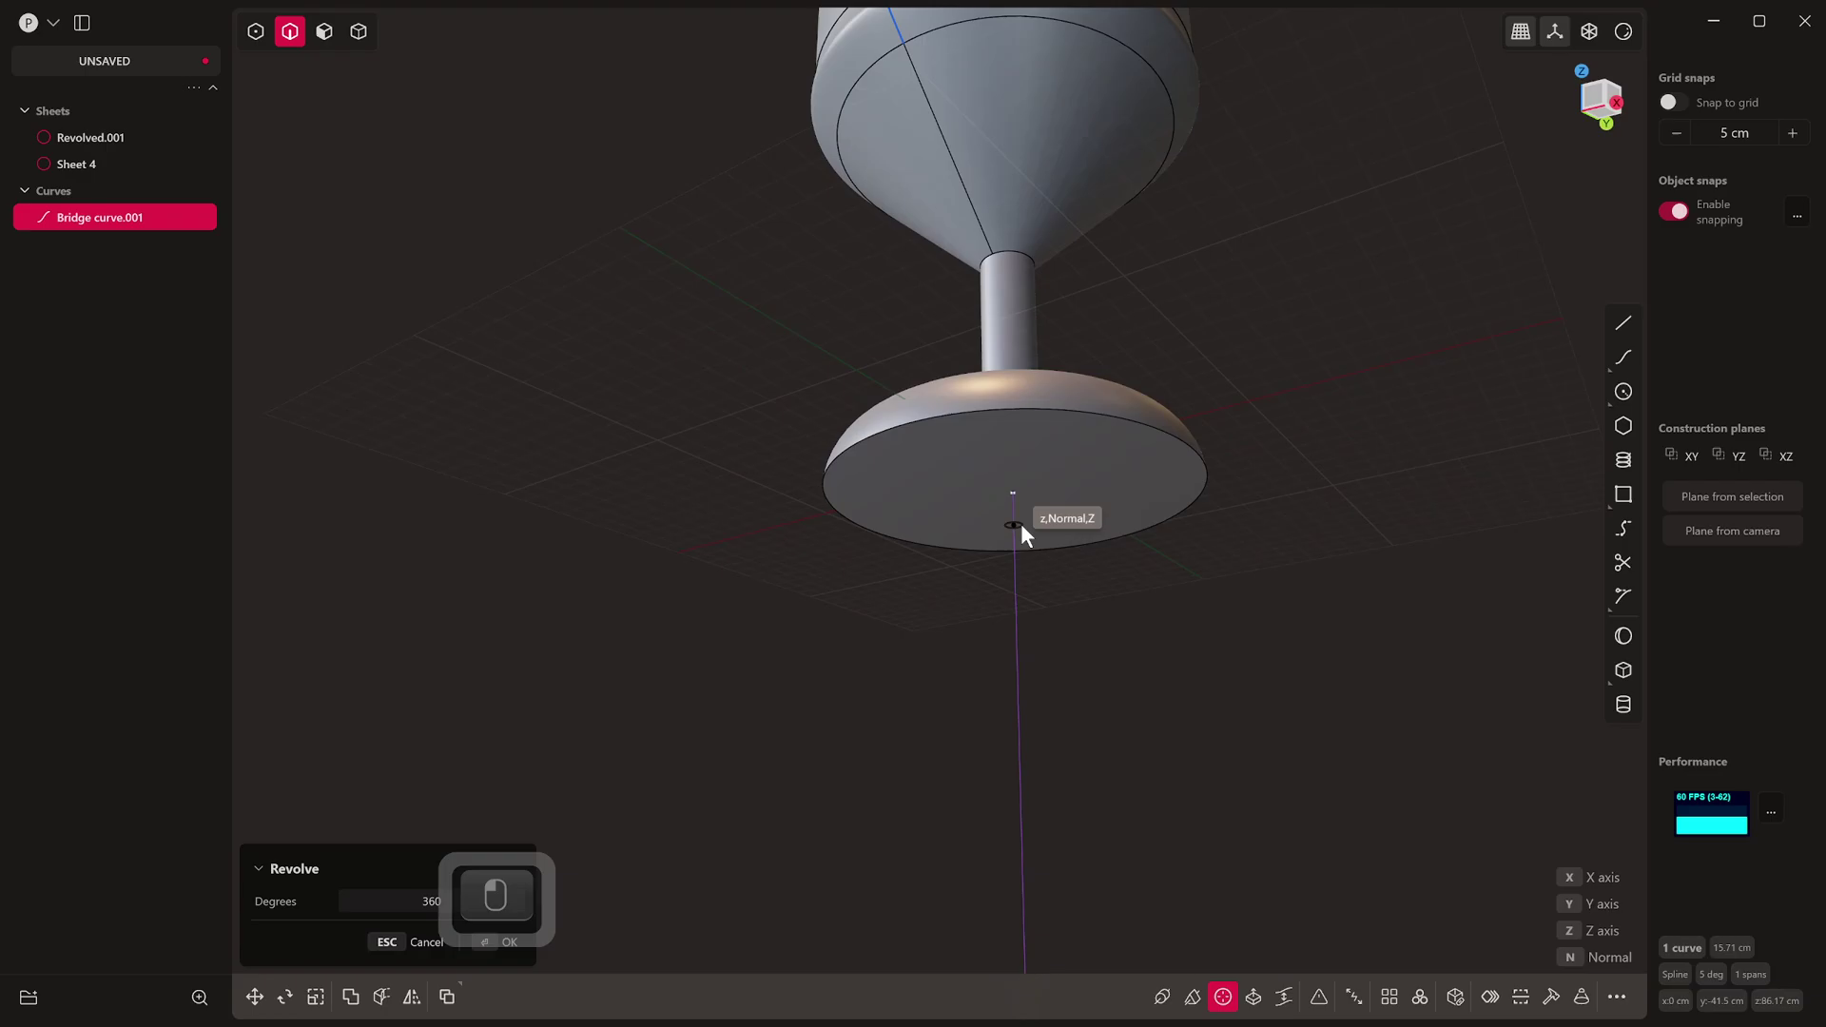
Step: Revolve the bridge curve about the surface normal into a transition band
{"action": "key", "text": "Escape"}
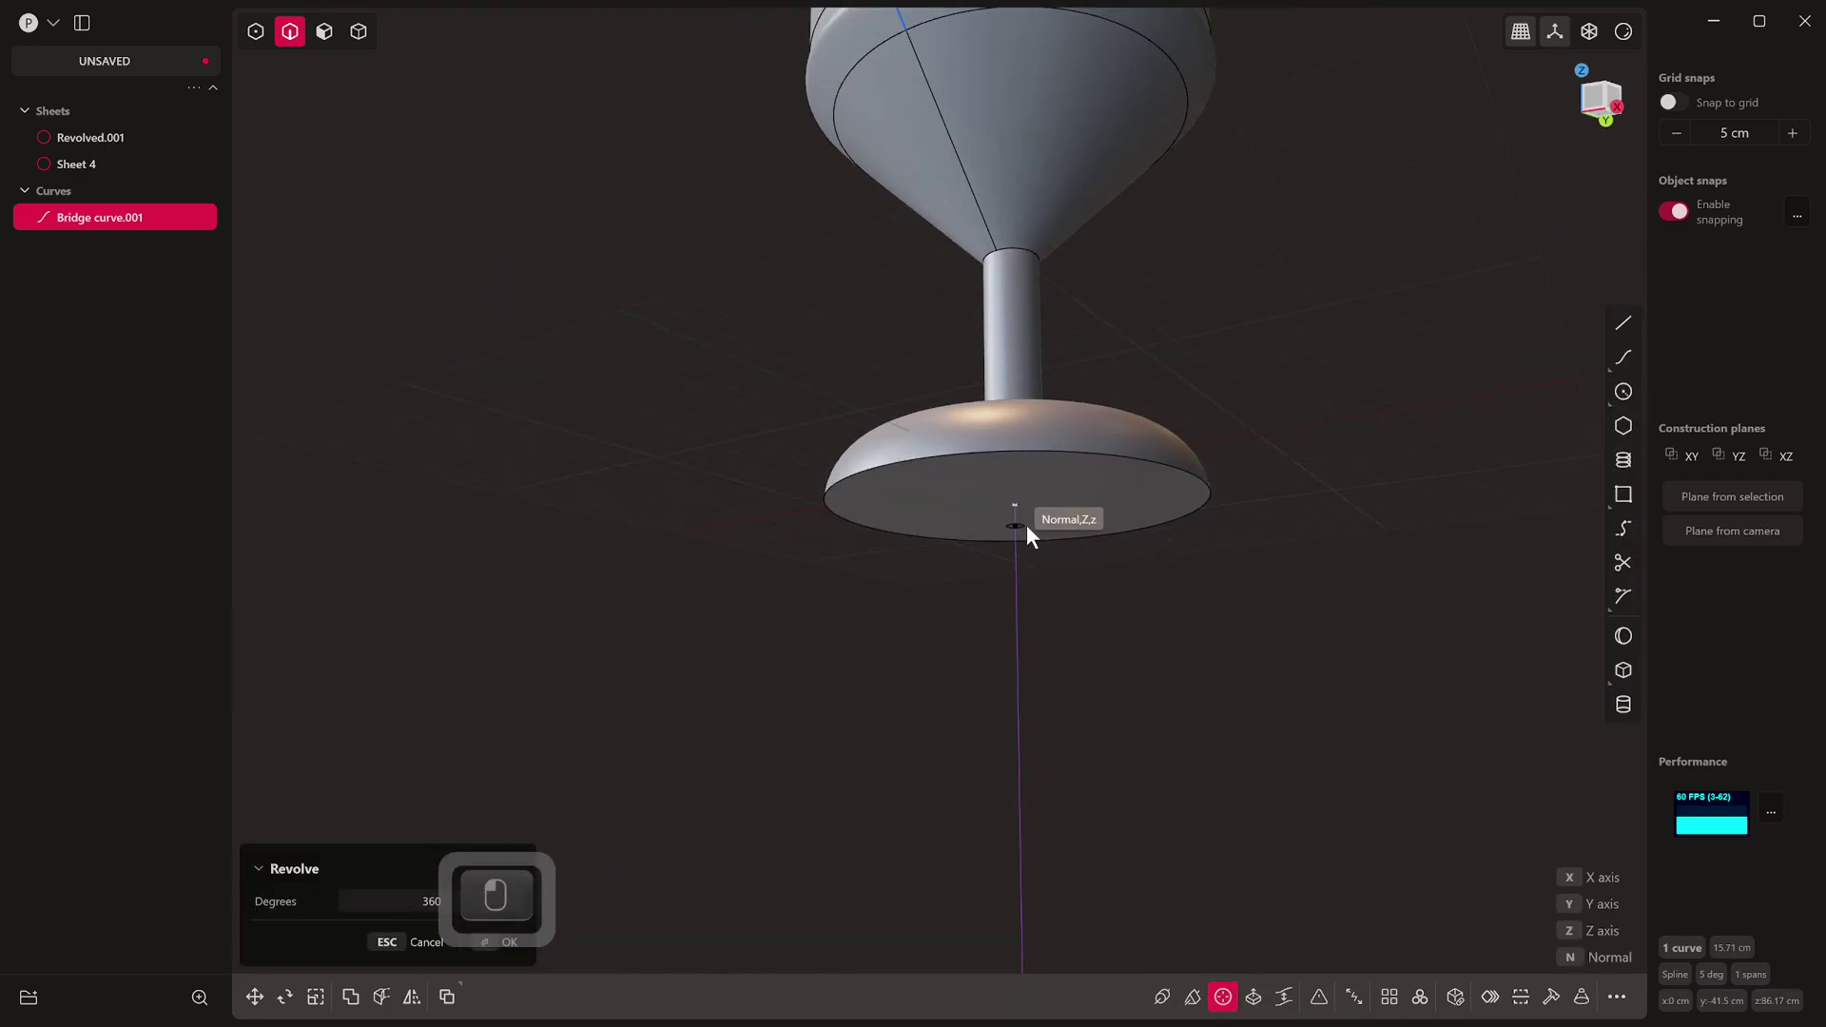
{"action": "left_click", "coordinate": [1034, 535]}
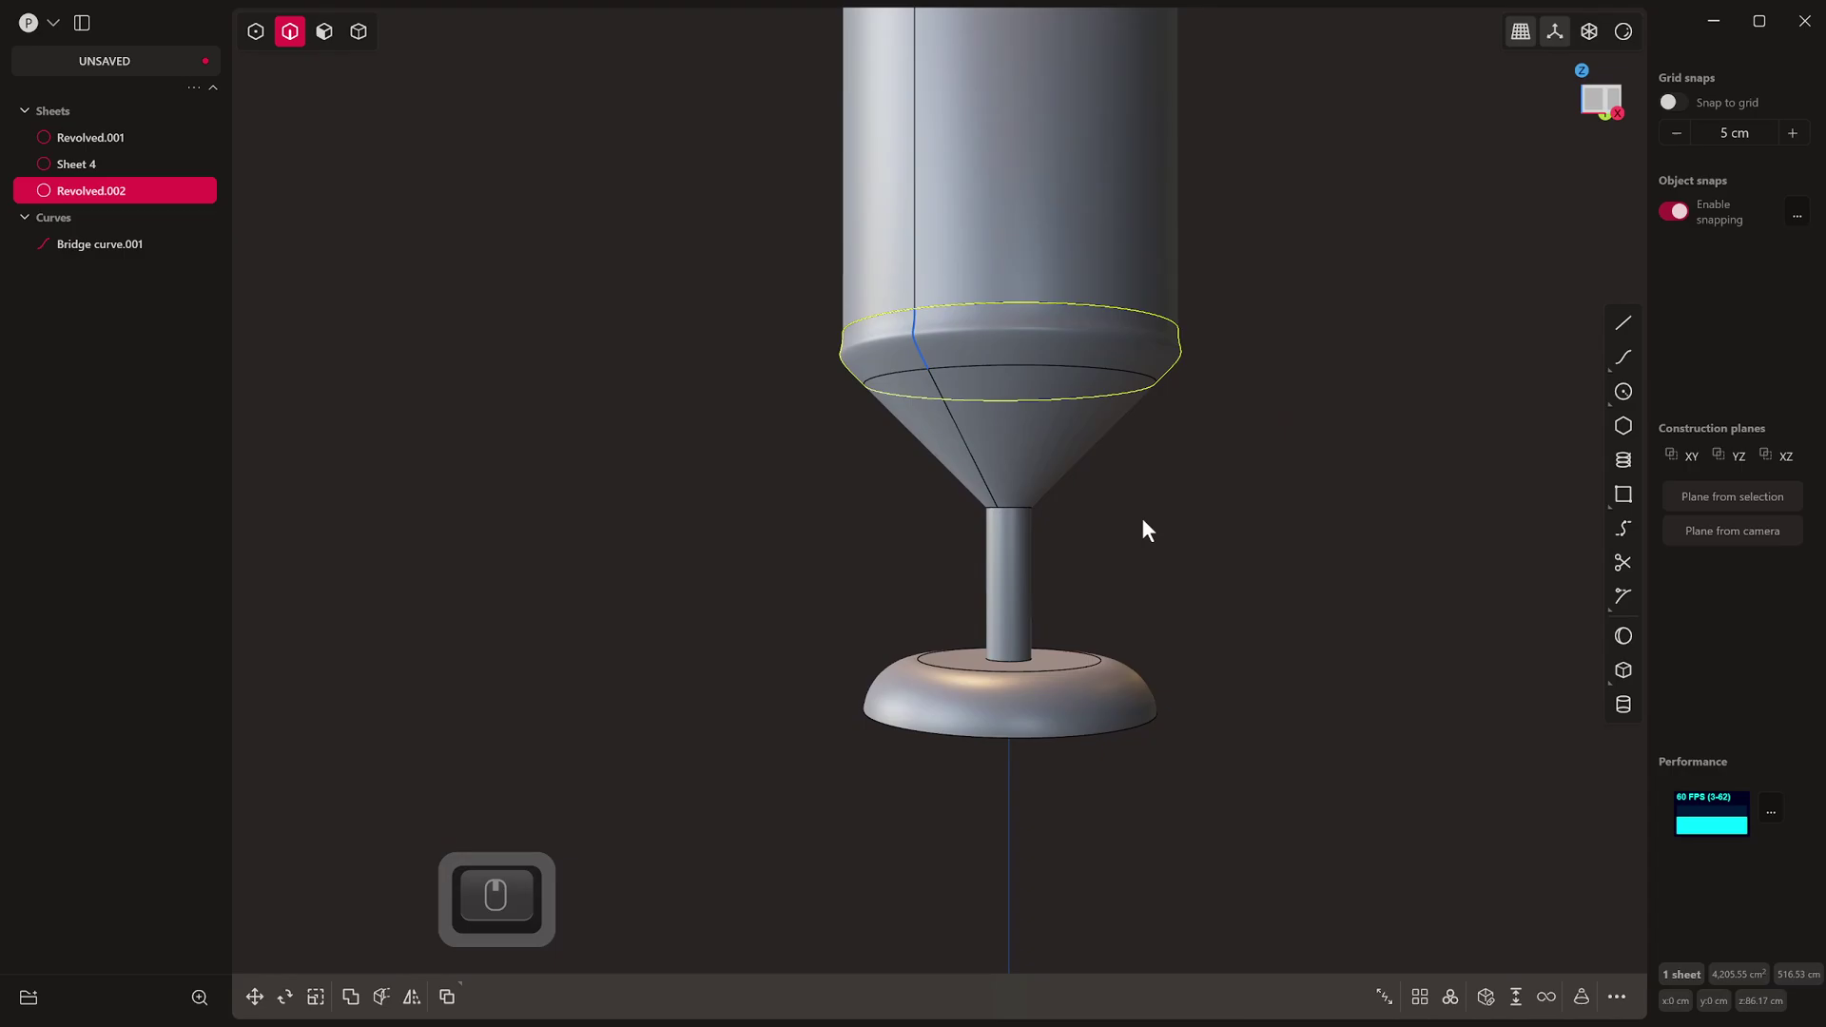
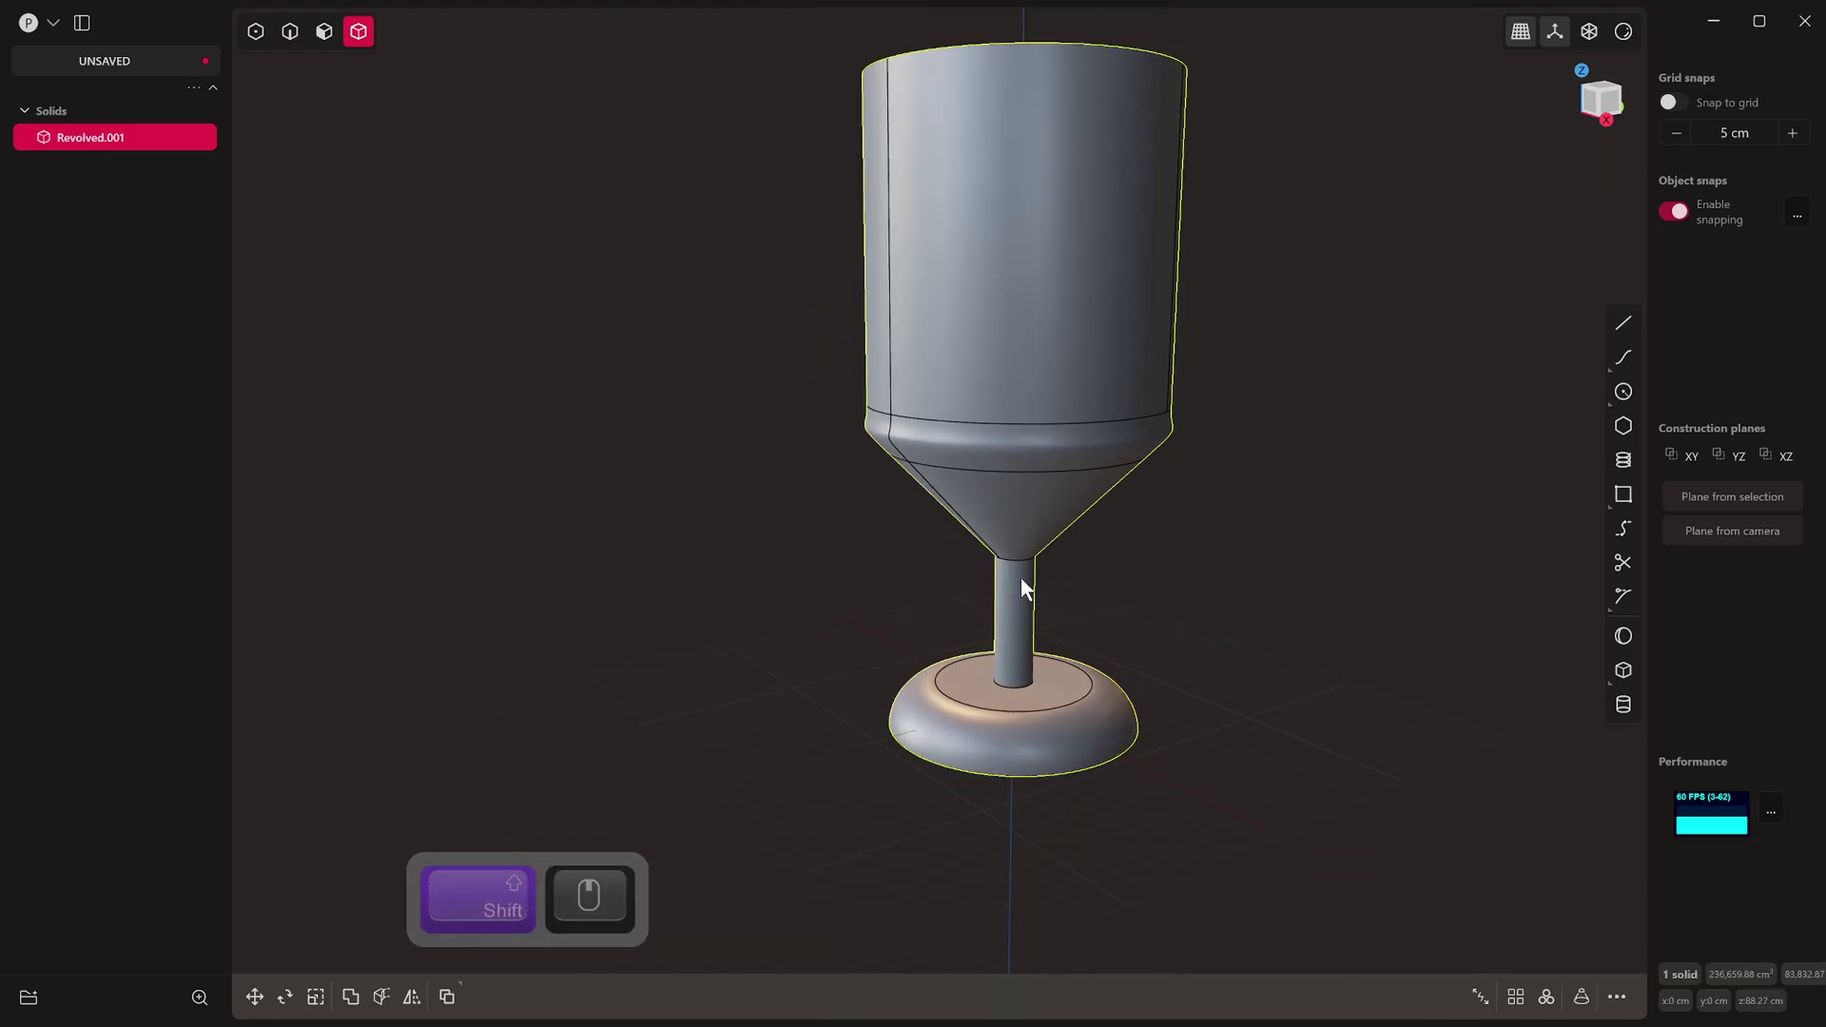
Step: Delete the goblet's redundant edges and return to a perspective view
{"action": "middle_click", "coordinate": [1219, 472]}
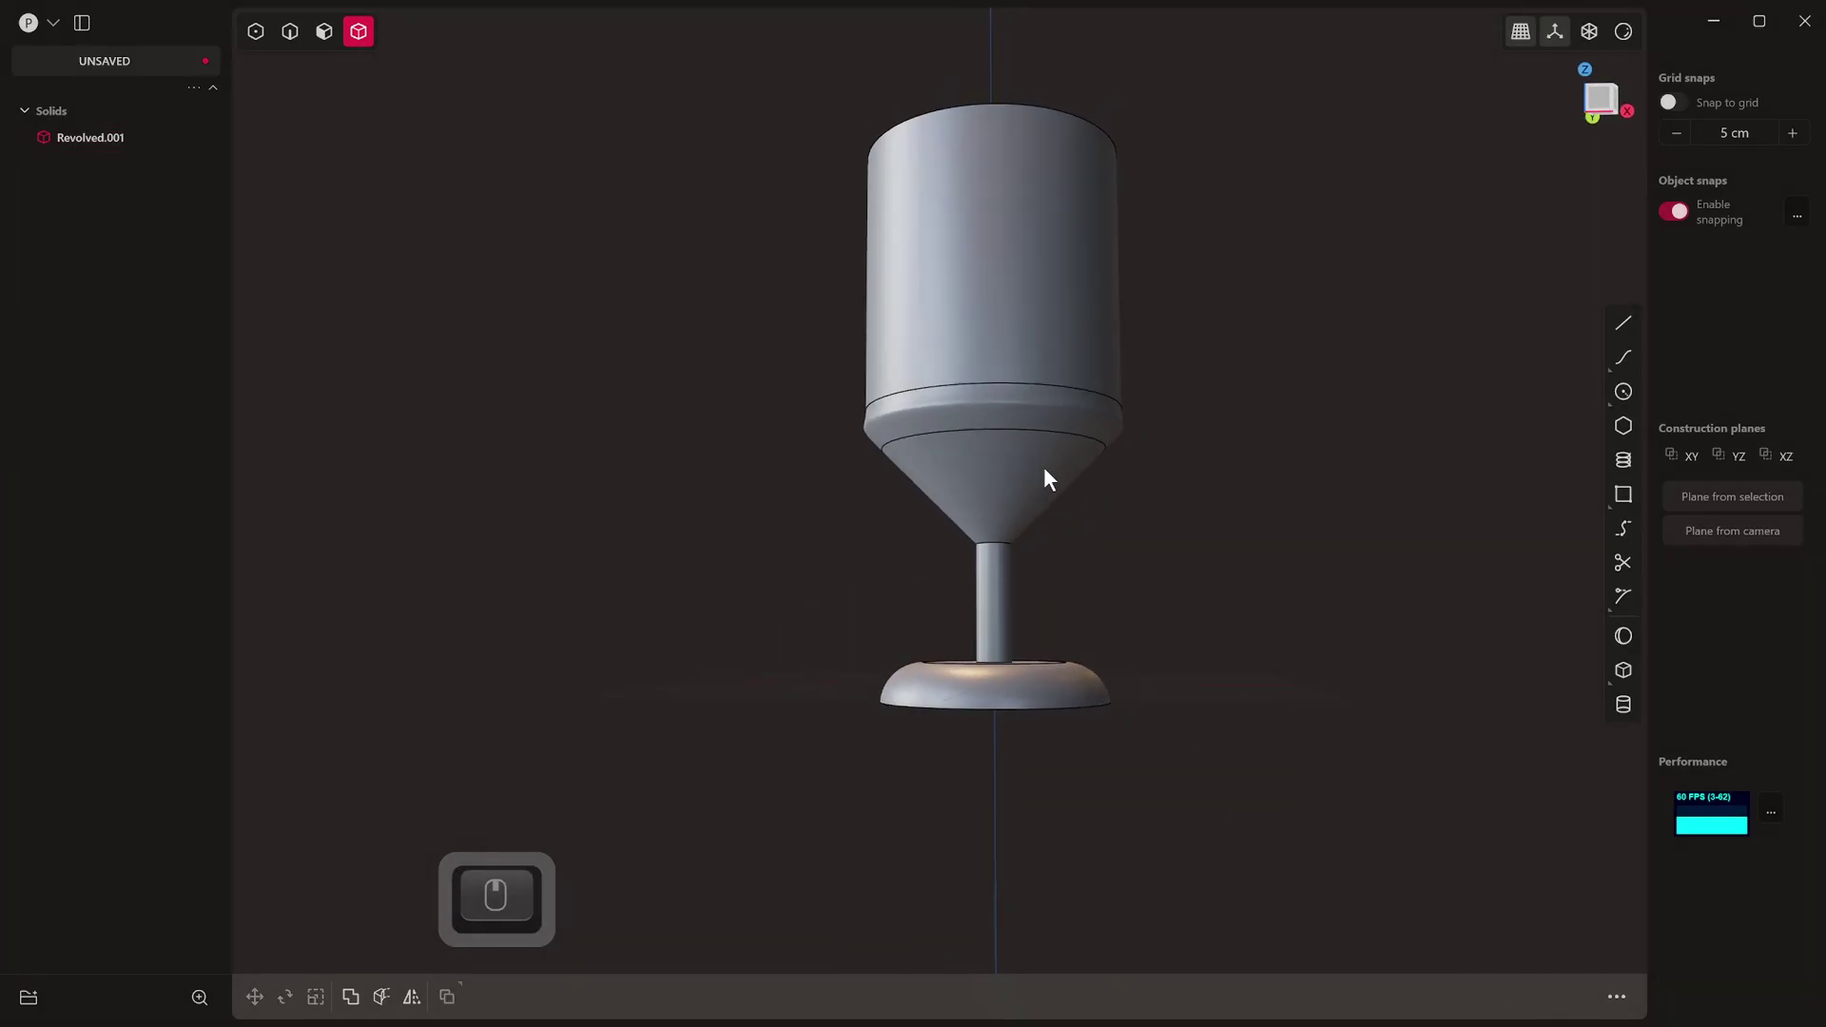
{"action": "key", "text": "ctrl+z"}
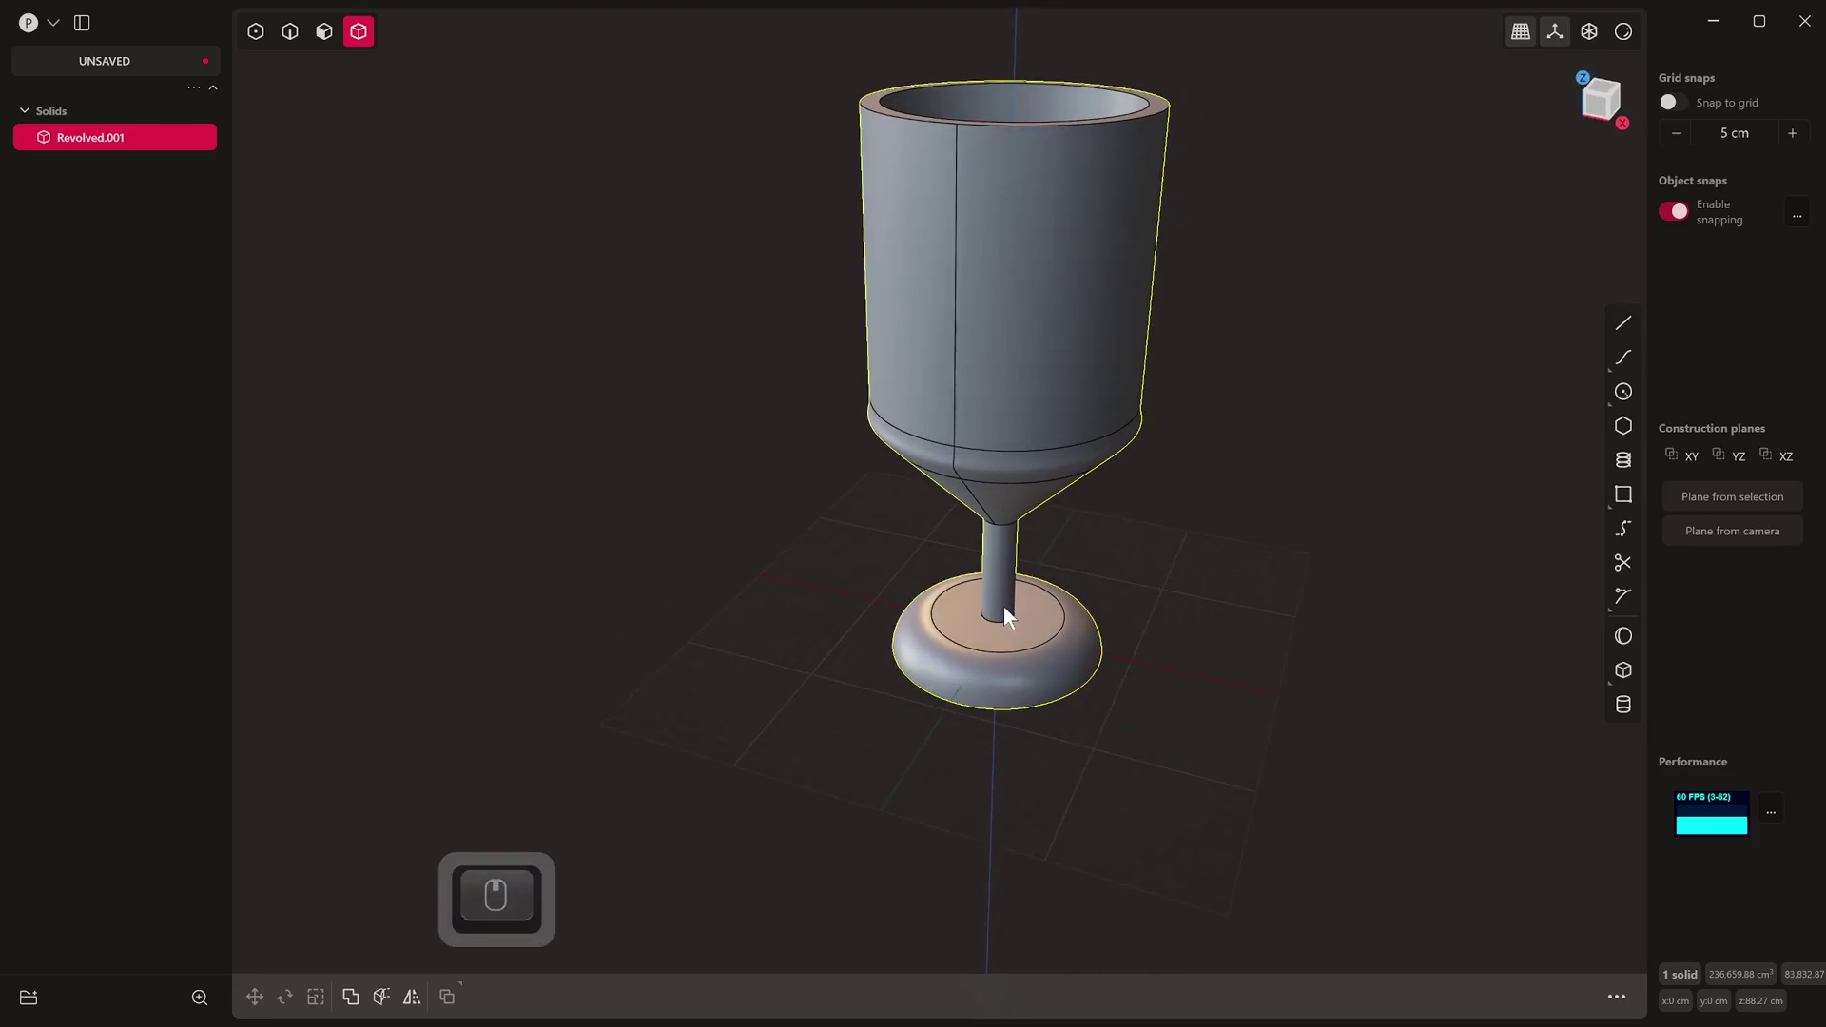
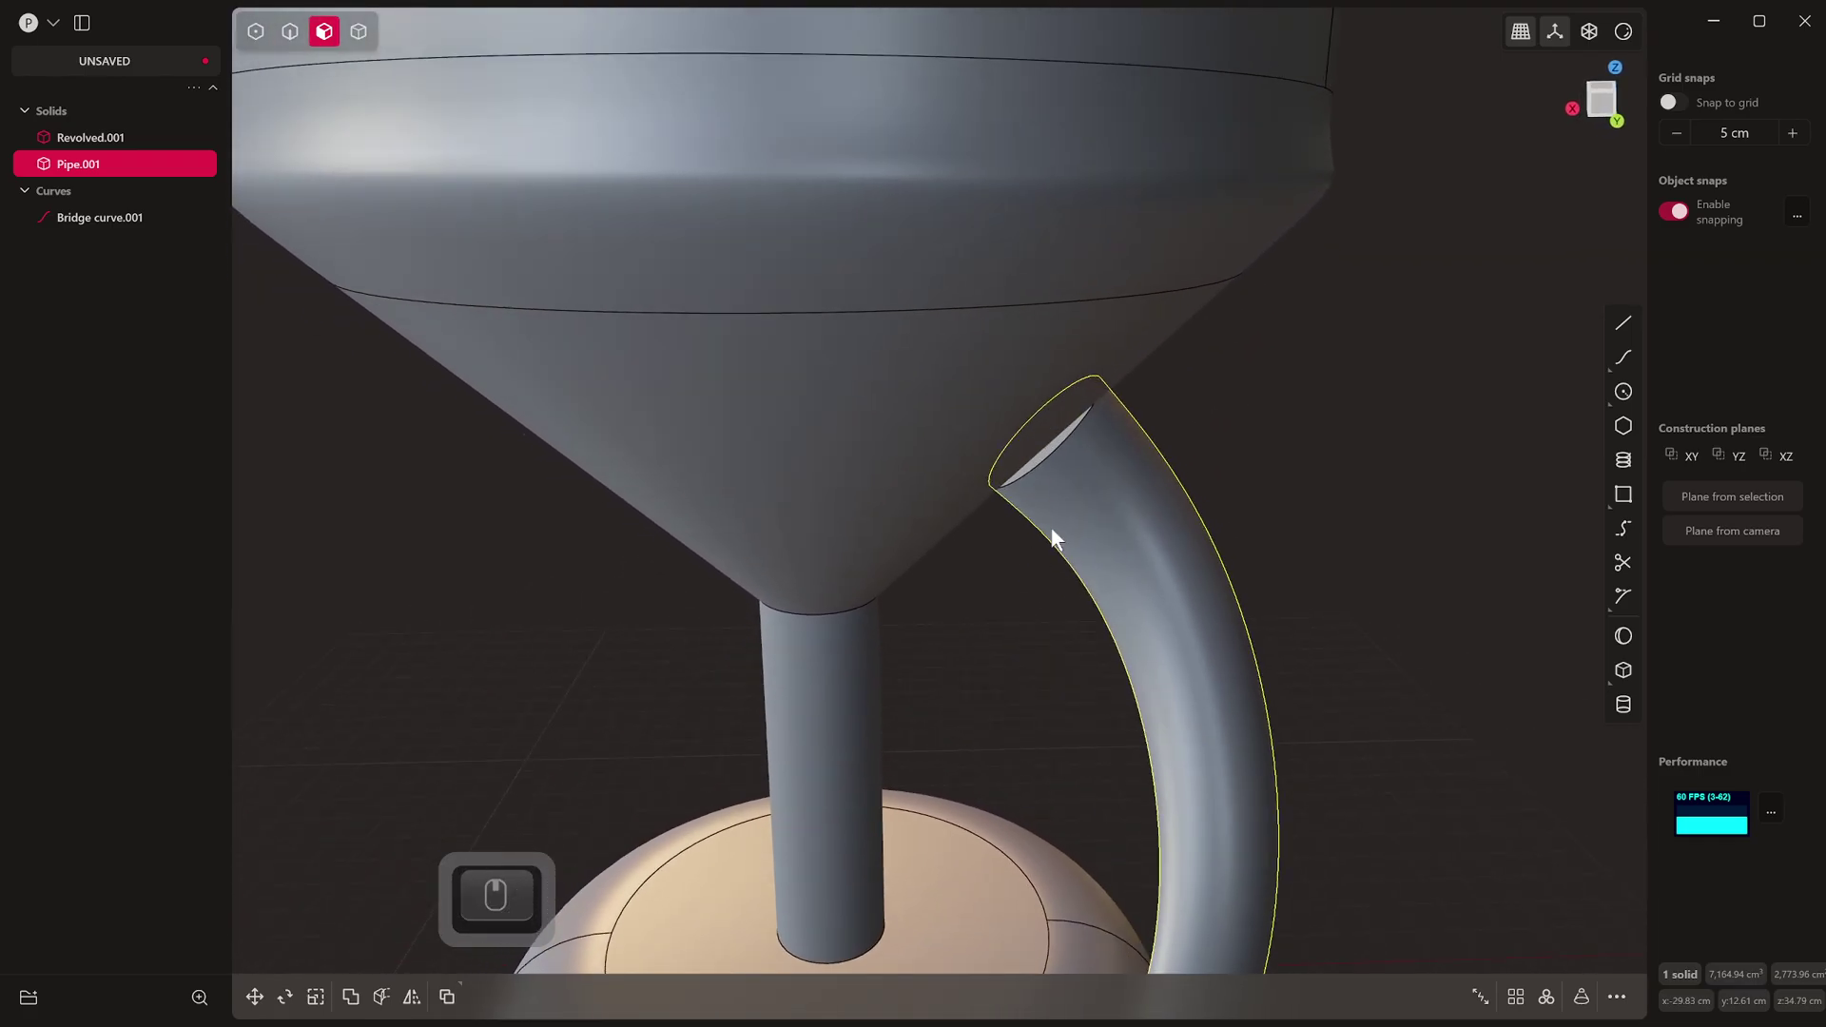
Step: Offset the pipe's top end face so it reaches up into the cone
{"action": "key", "text": "4"}
{"action": "key", "text": "3"}
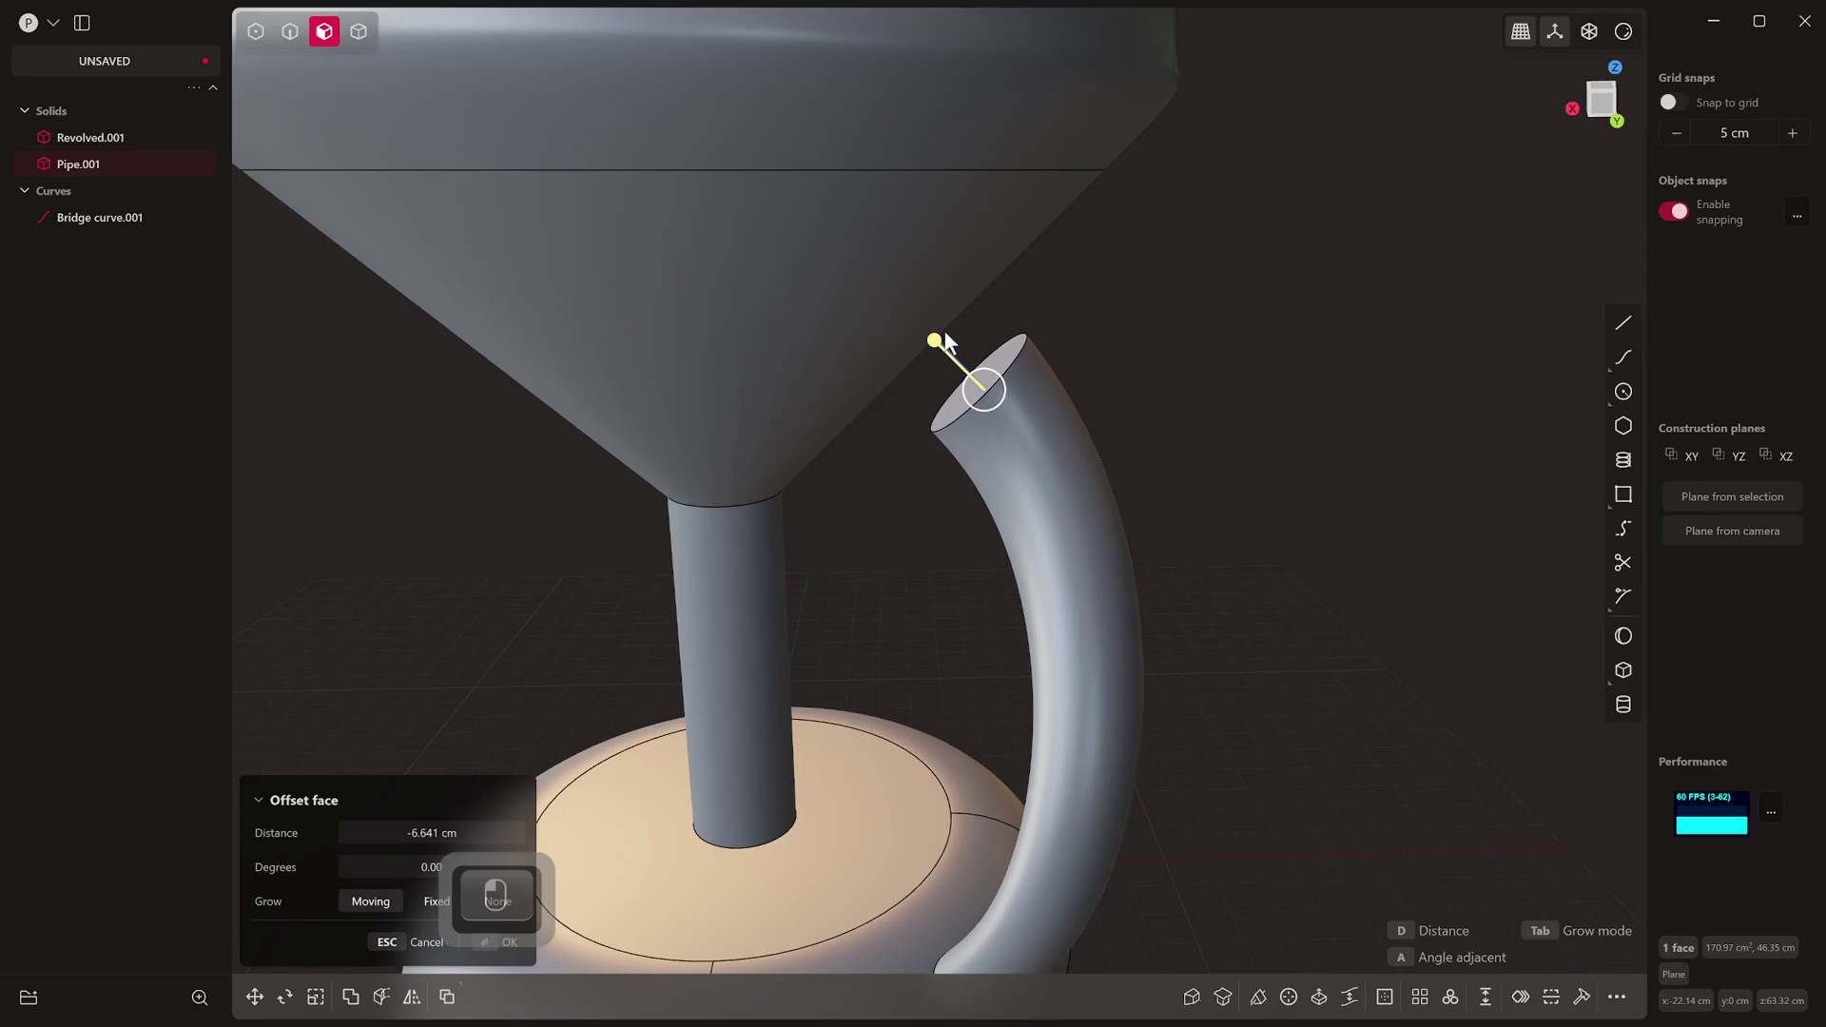
{"action": "left_click_drag", "start_coordinate": [856, 450], "coordinate": [896, 271]}
{"action": "left_click_drag", "start_coordinate": [897, 271], "coordinate": [959, 357]}
{"action": "left_click_drag", "start_coordinate": [959, 375], "coordinate": [1334, 296]}
{"action": "middle_click", "coordinate": [1334, 296]}
{"action": "left_click_drag", "start_coordinate": [1321, 293], "coordinate": [963, 640]}
{"action": "left_click_drag", "start_coordinate": [997, 618], "coordinate": [1091, 535]}
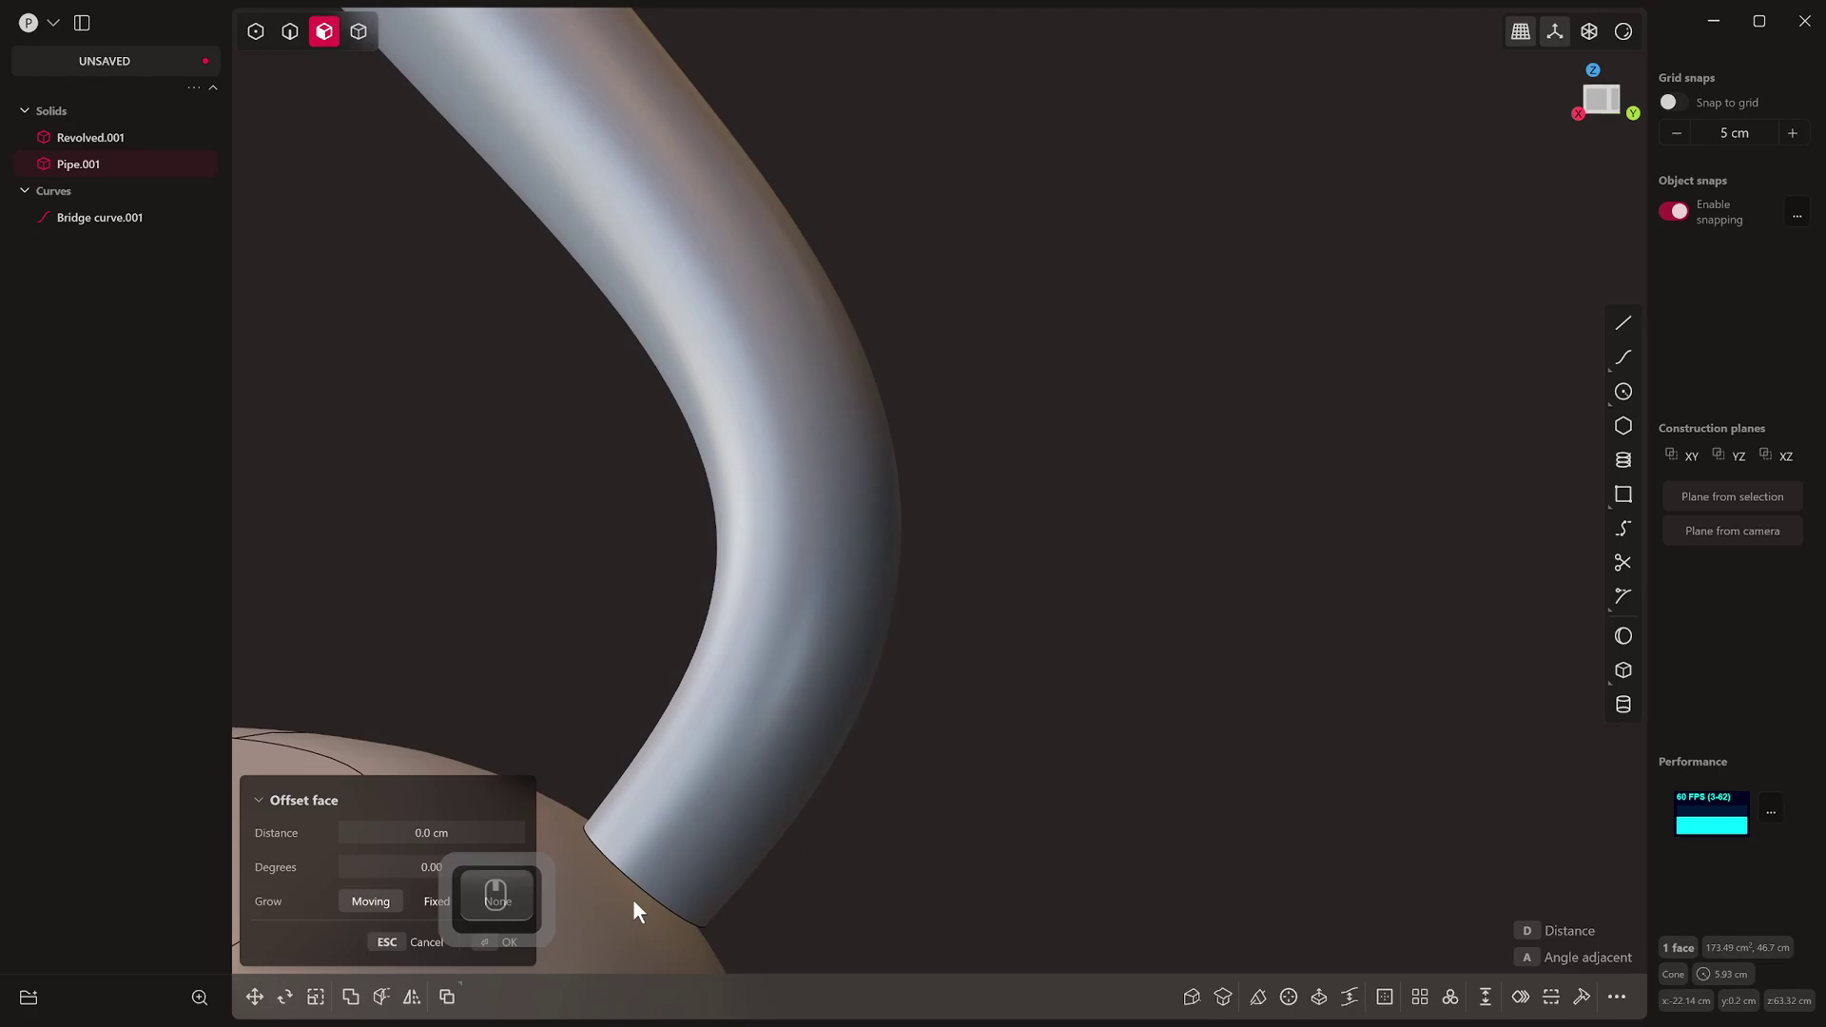
Step: Push the base's top face outward so the pipe's lower end meets it
{"action": "left_click_drag", "start_coordinate": [797, 558], "coordinate": [802, 493]}
{"action": "key", "text": "3"}
{"action": "left_click", "coordinate": [803, 494]}
{"action": "left_click_drag", "start_coordinate": [798, 505], "coordinate": [762, 549]}
{"action": "left_click_drag", "start_coordinate": [768, 545], "coordinate": [811, 573]}
{"action": "left_click_drag", "start_coordinate": [808, 573], "coordinate": [787, 601]}
{"action": "left_click_drag", "start_coordinate": [834, 549], "coordinate": [989, 680]}
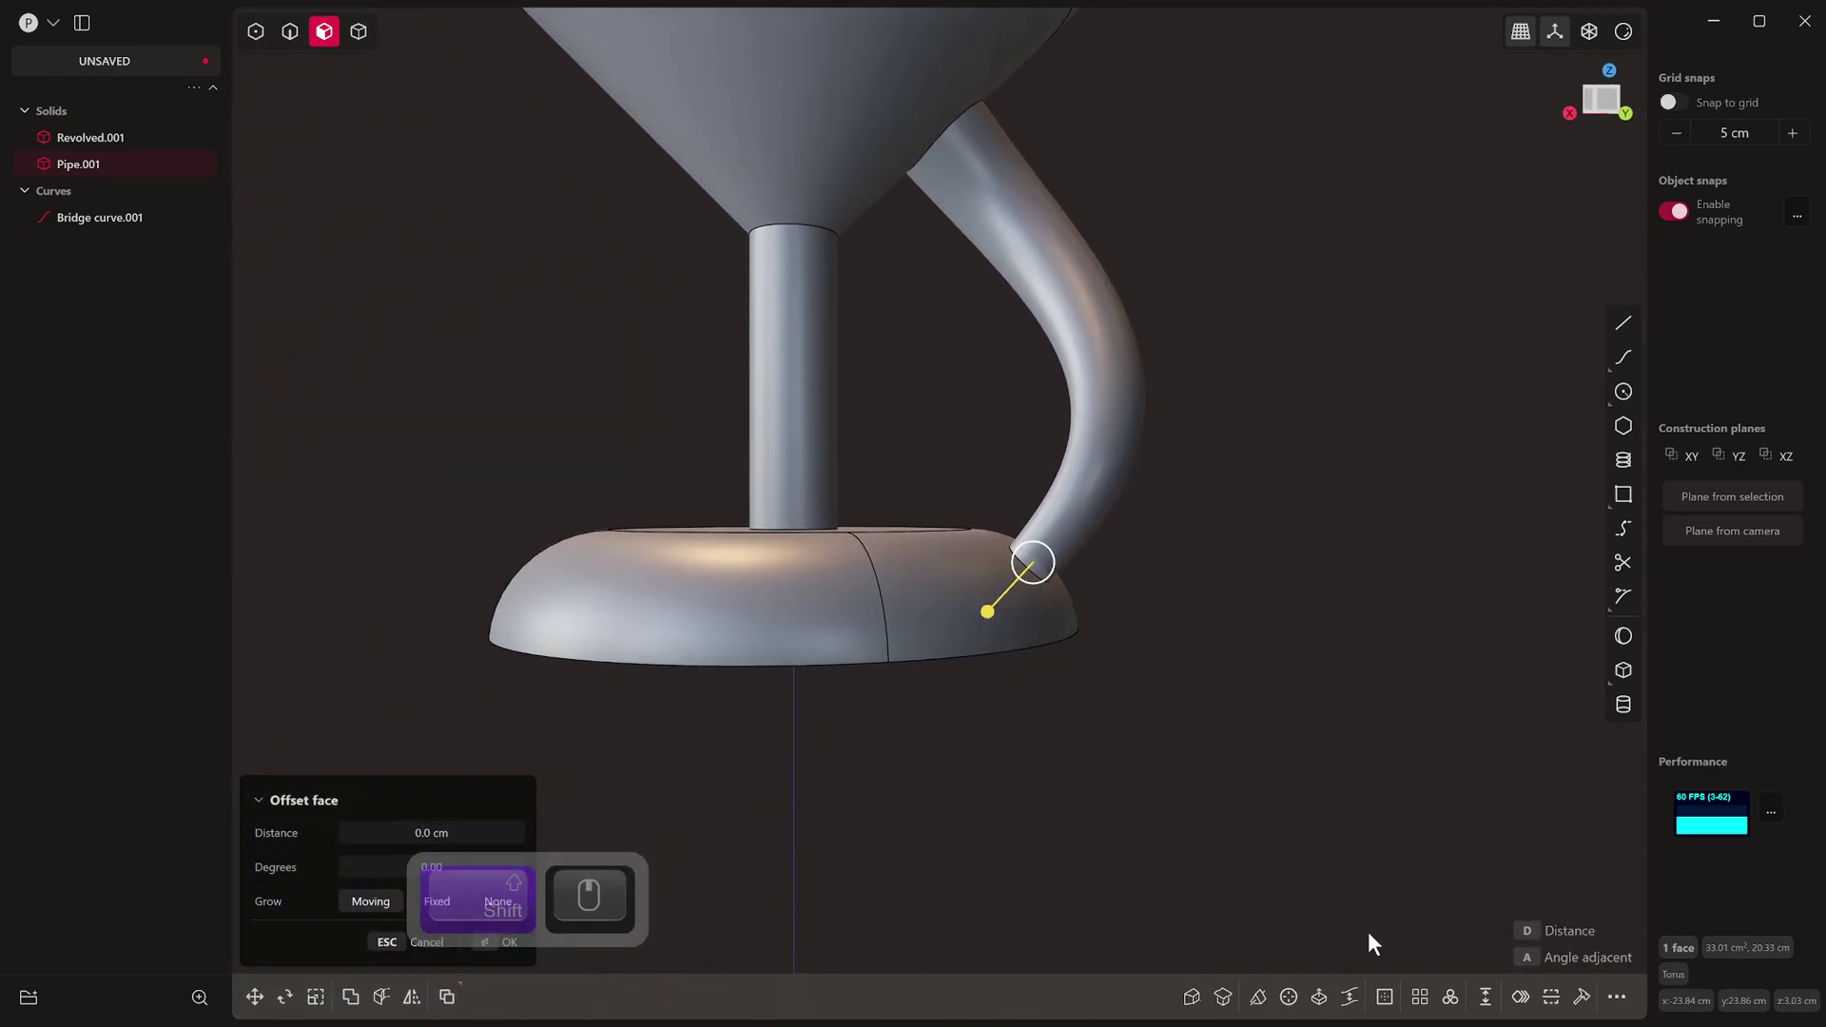
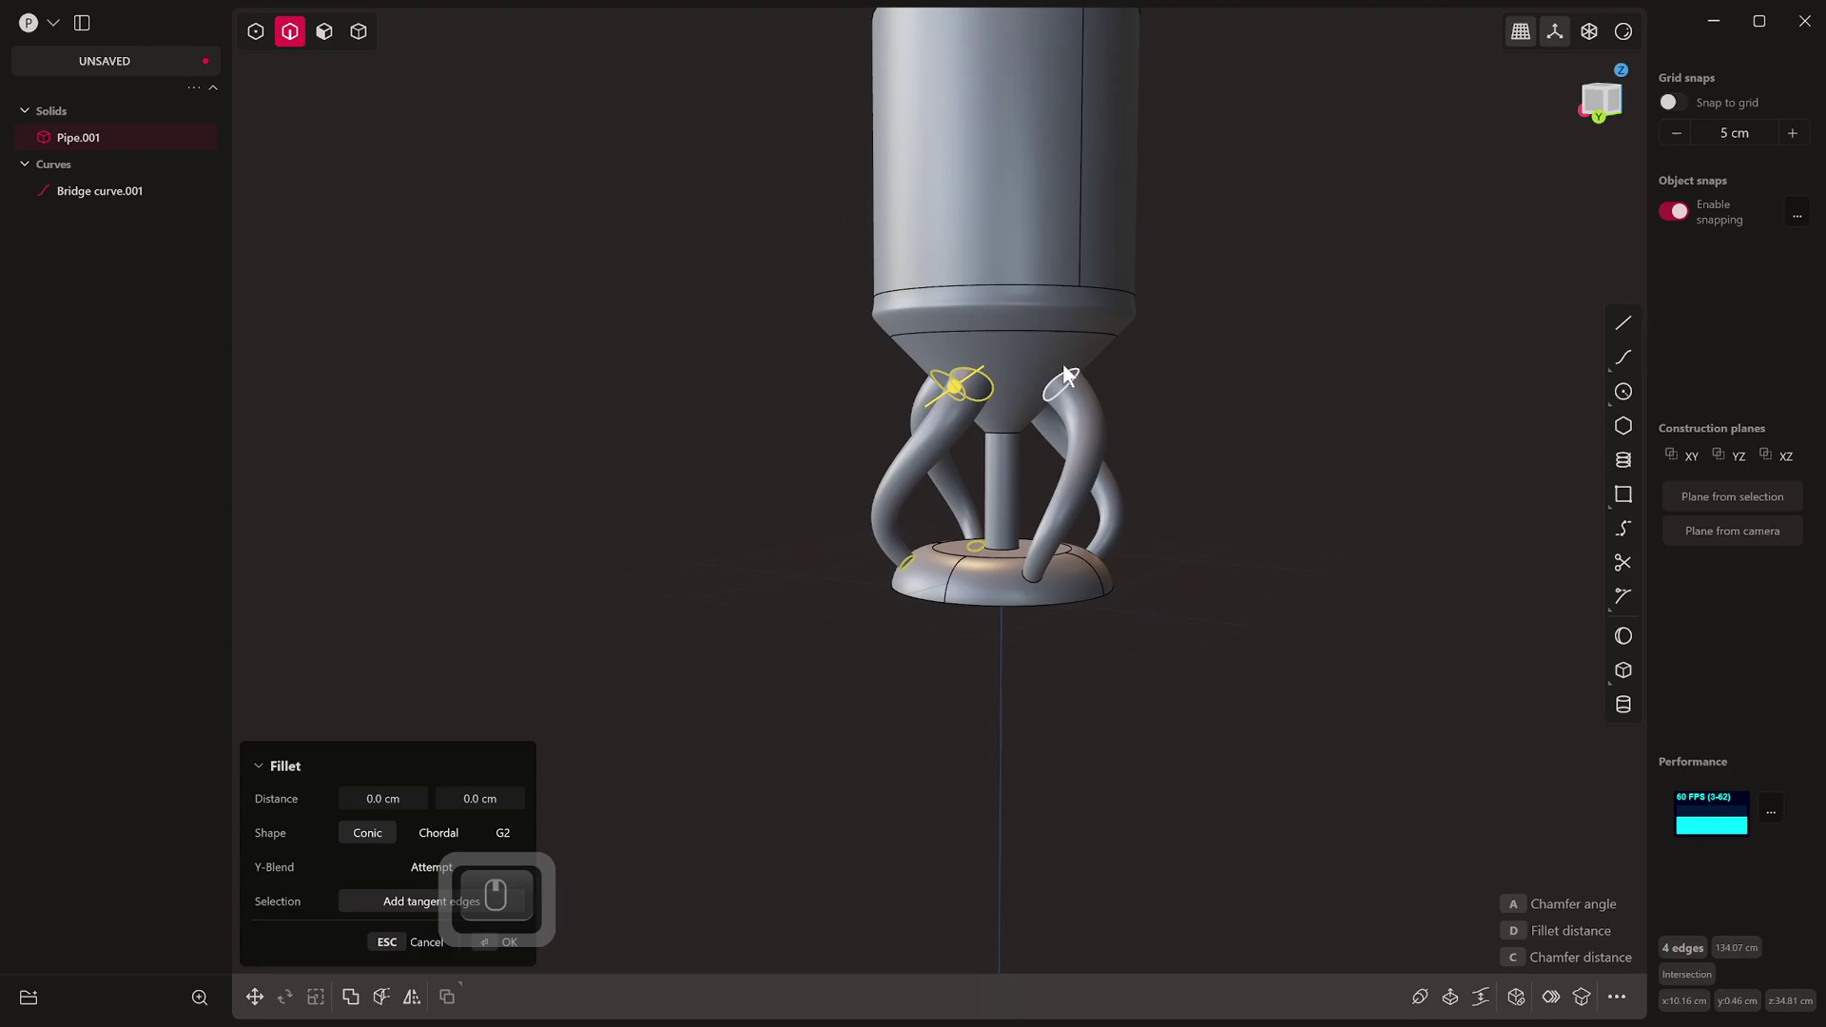
Step: Add the remaining leg-joint edges to the fillet and confirm the rounding
{"action": "key", "text": "ctrl+z"}
{"action": "left_click_drag", "start_coordinate": [938, 597], "coordinate": [540, 314]}
{"action": "left_click", "coordinate": [540, 314]}
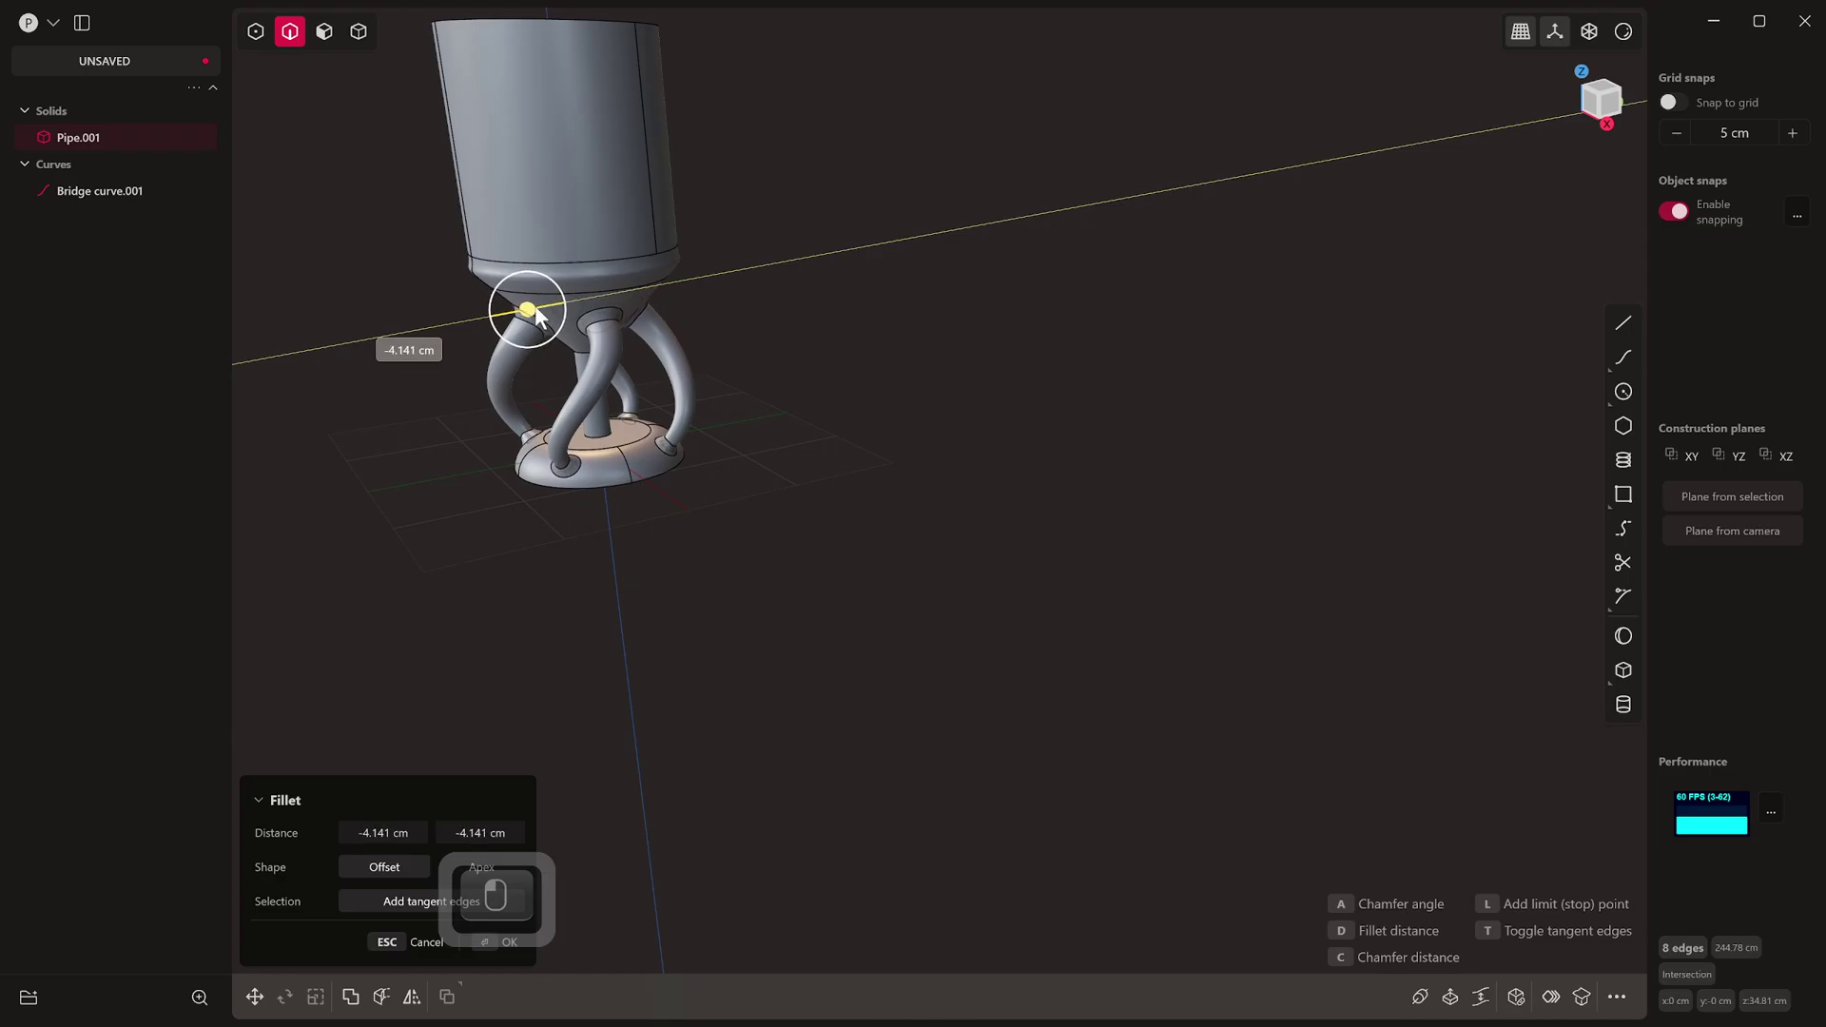
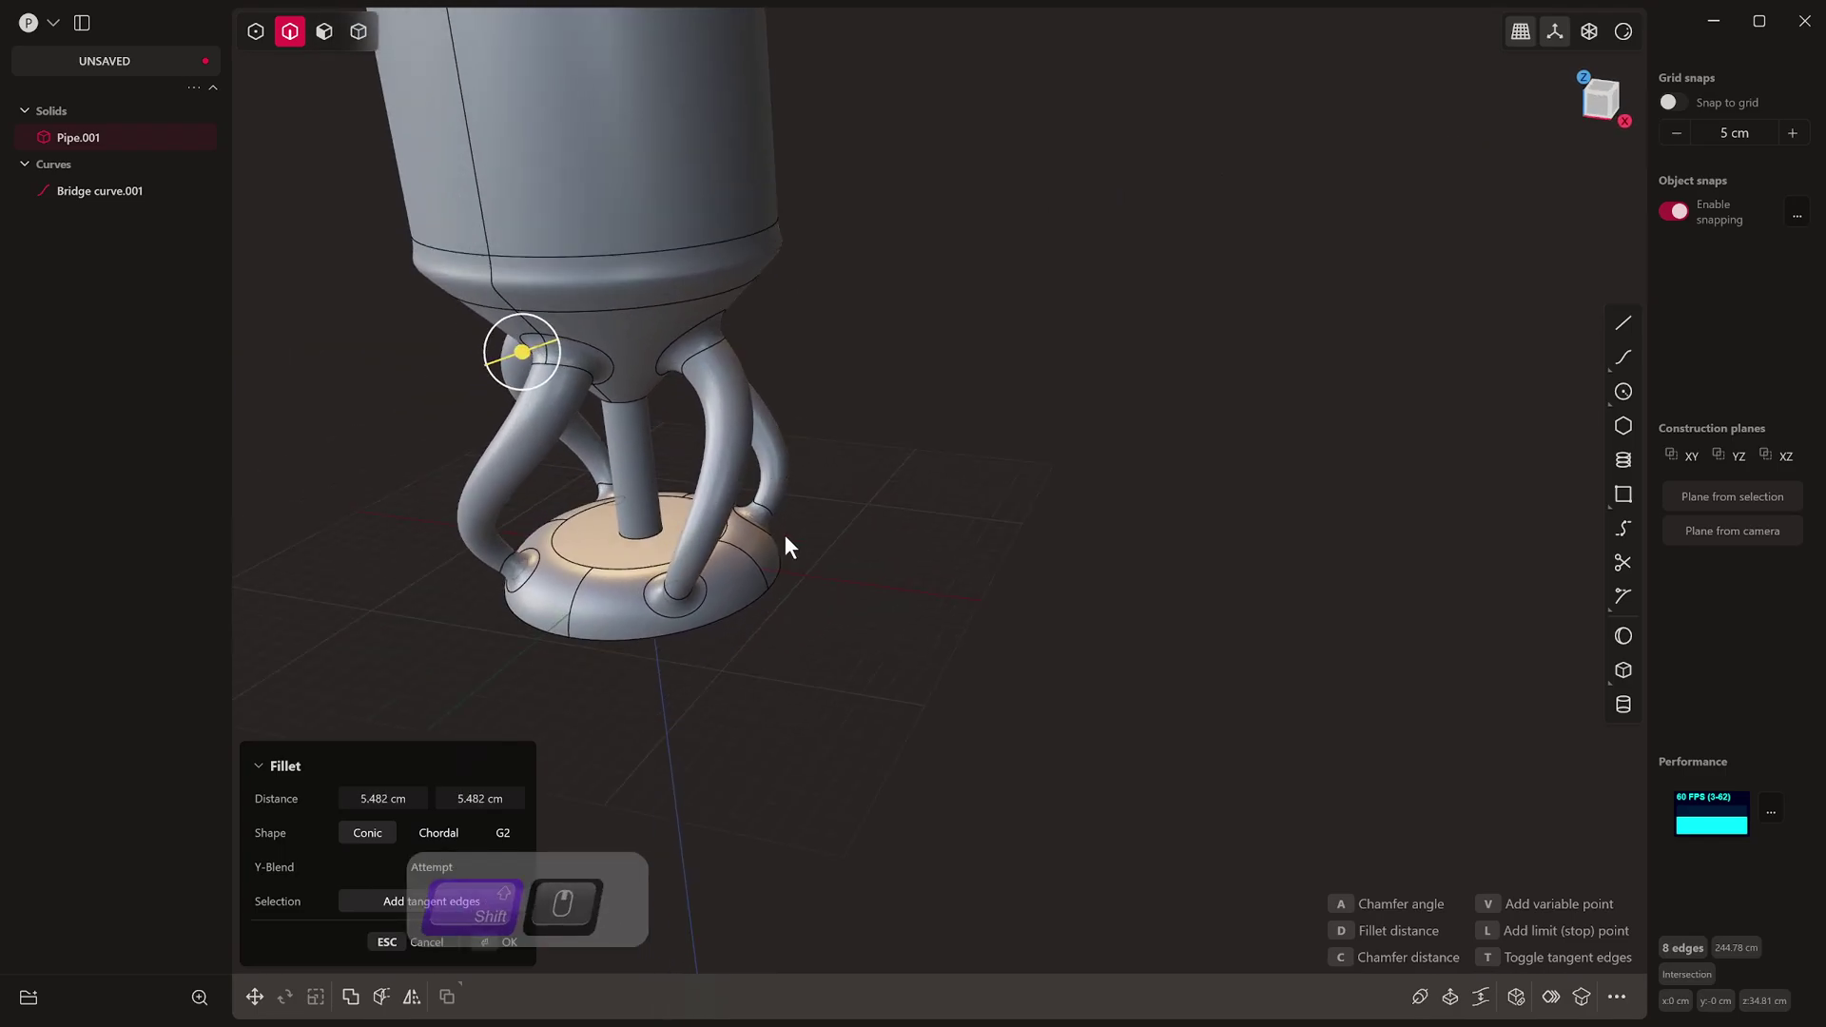
{"action": "key", "text": "alt+q"}
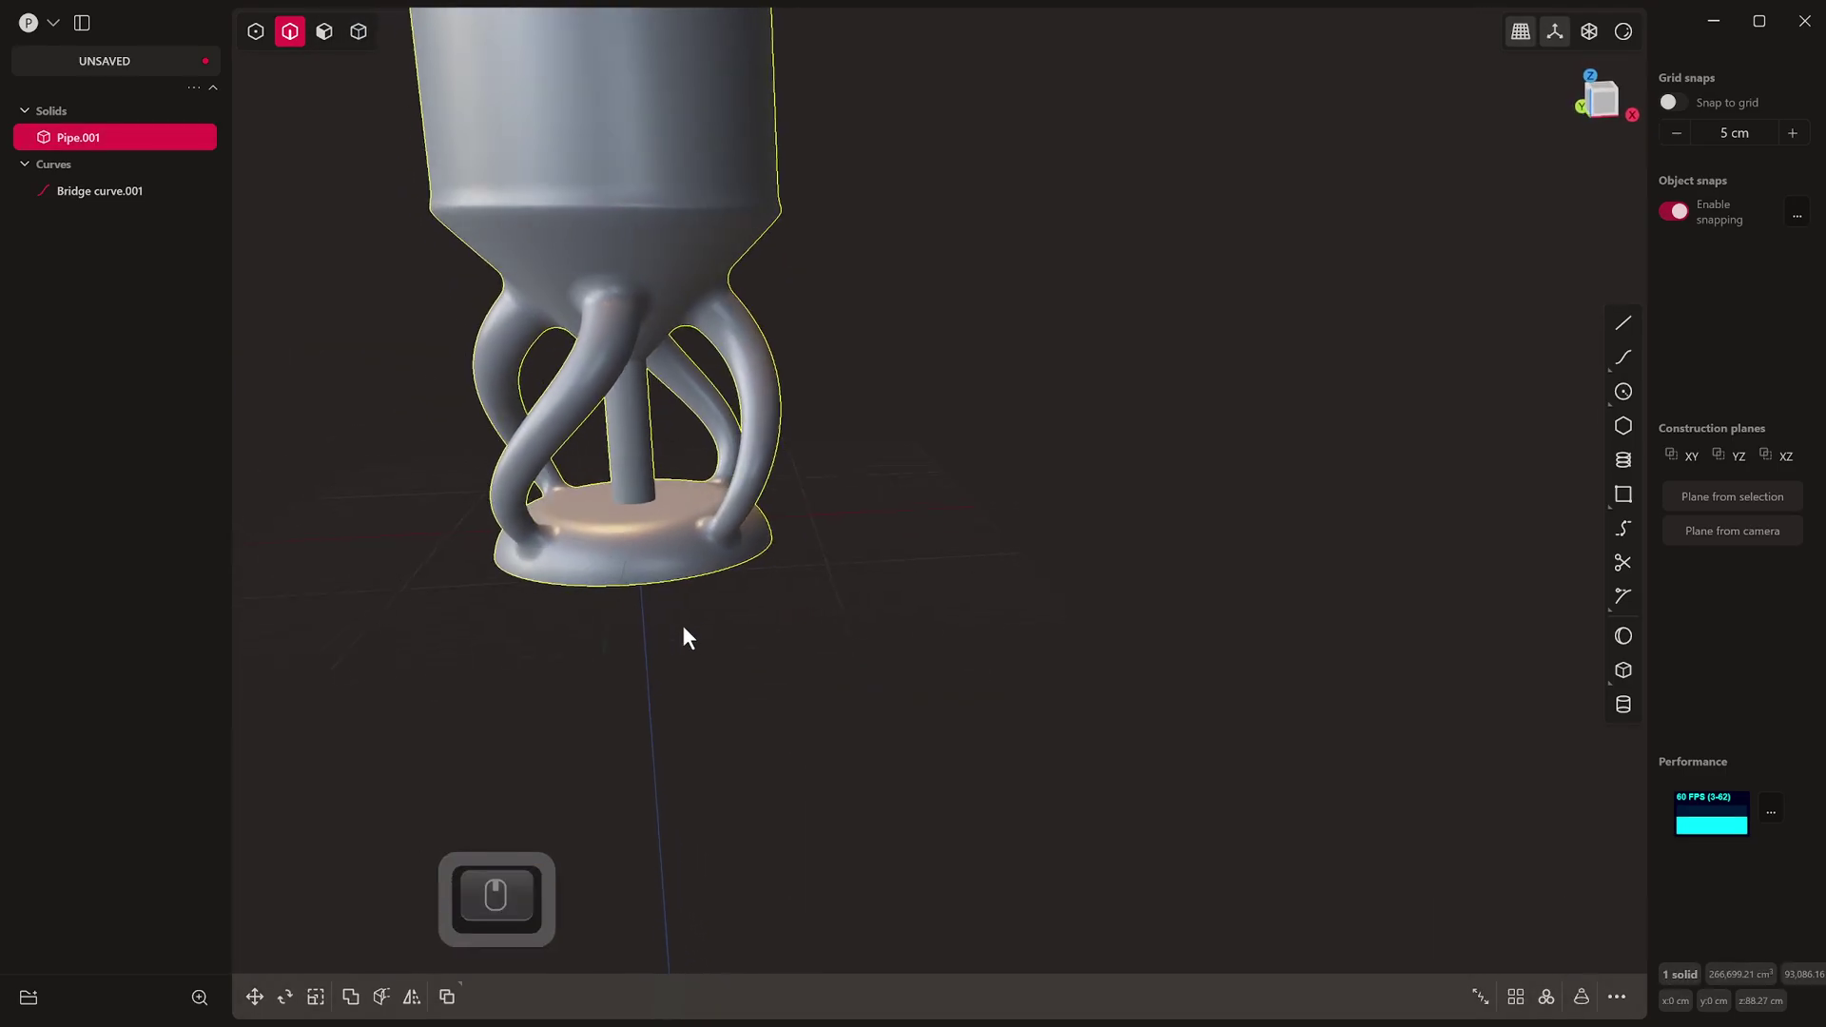
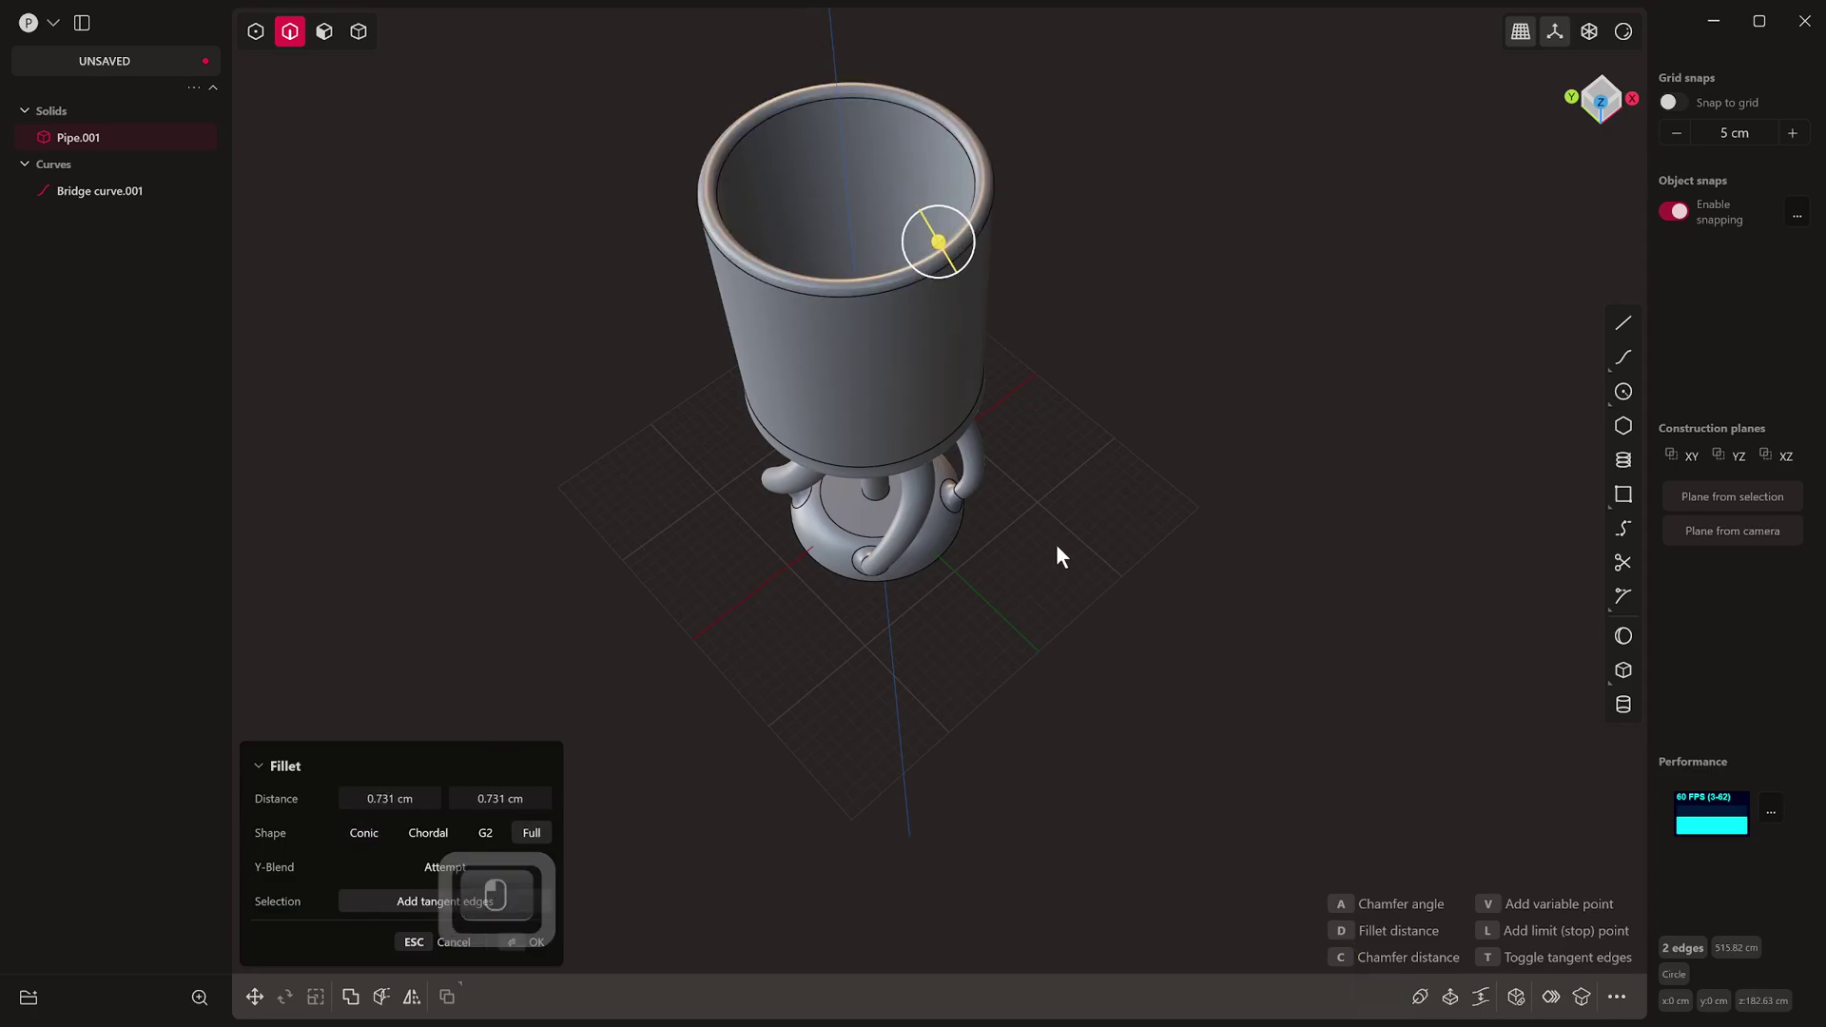
Step: Fillet the cup's rim edges and confirm
{"action": "key", "text": "alt+q"}
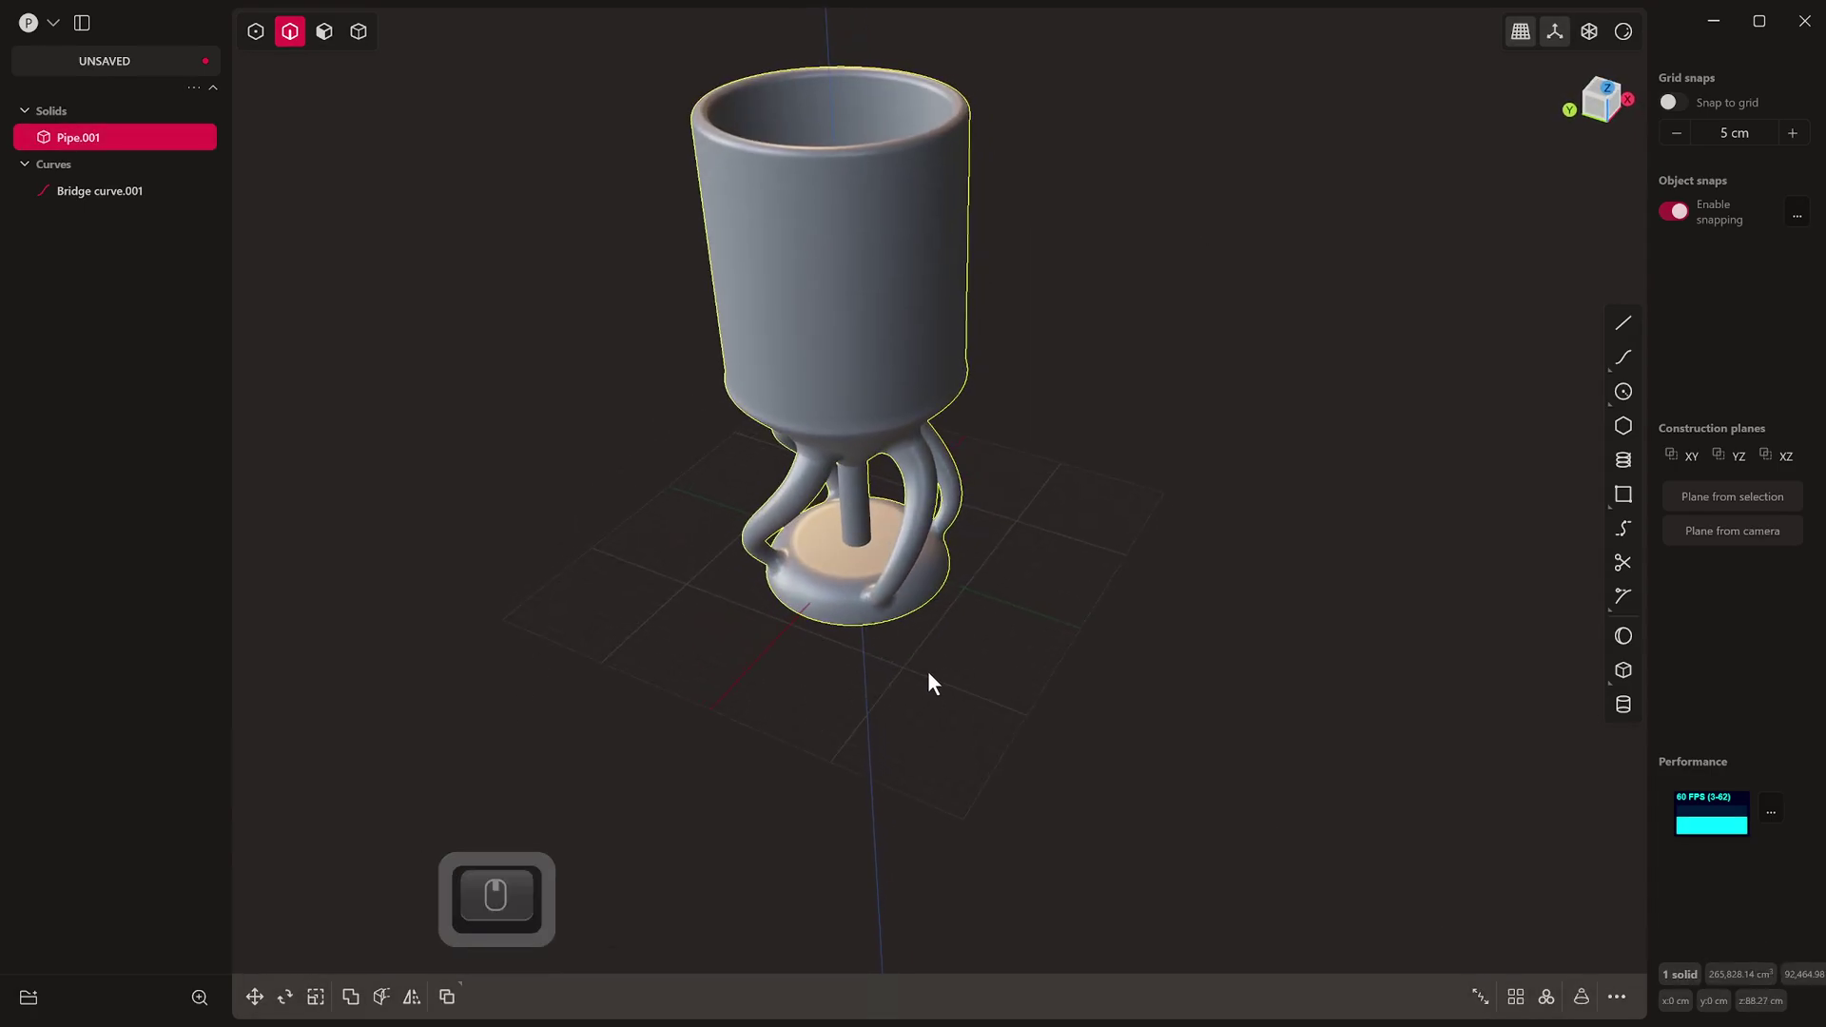
{"action": "key", "text": "alt+q"}
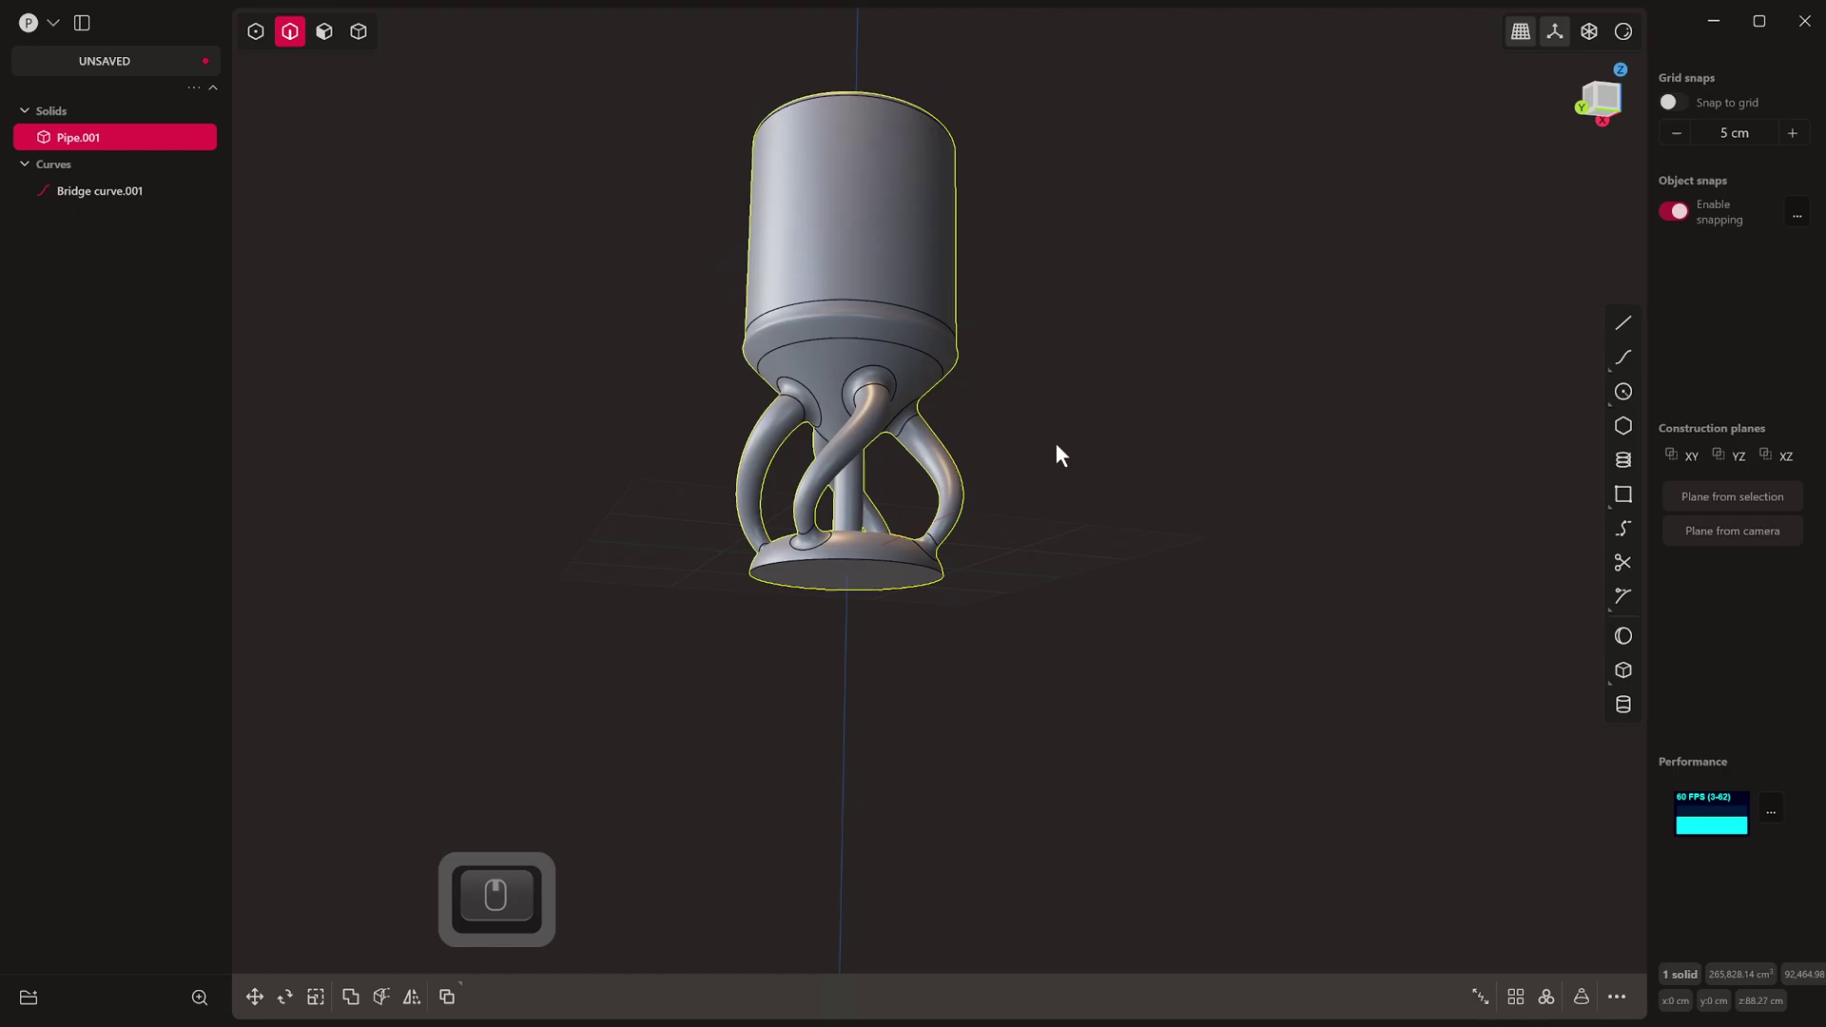
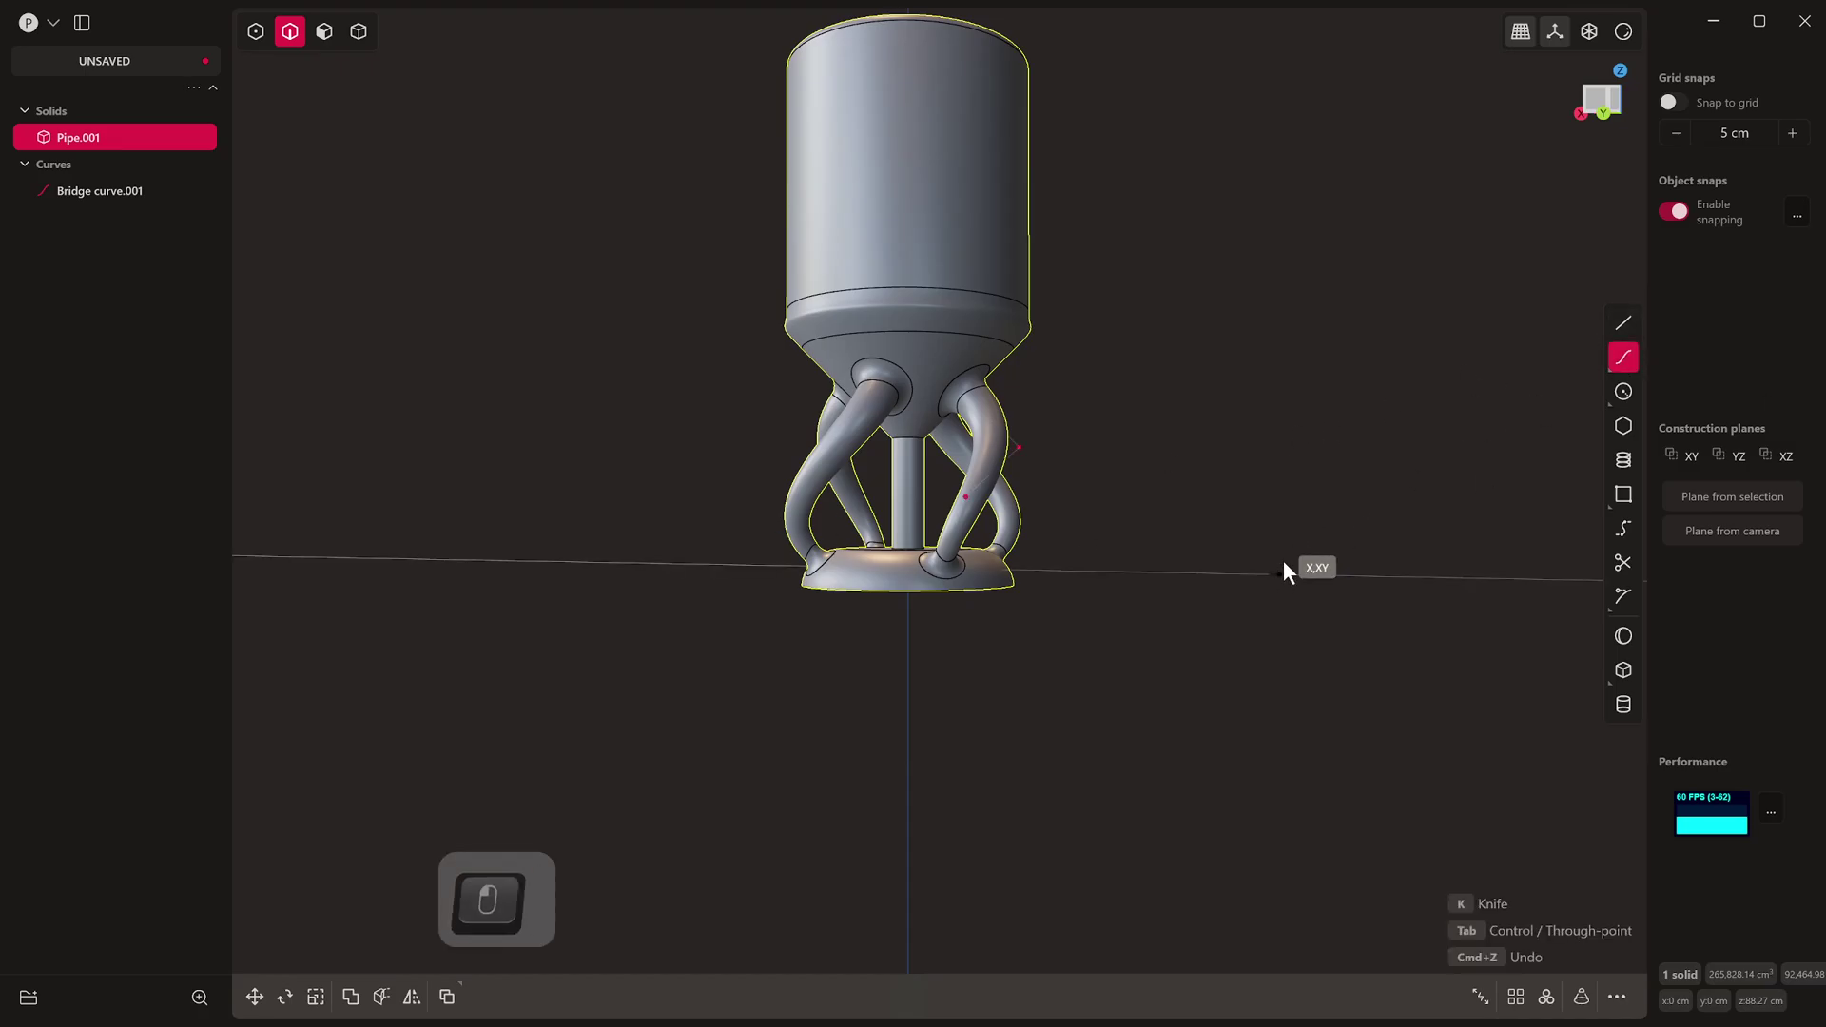
Step: Discard the trial spline sketched beside the goblet in Front view
{"action": "key", "text": "ctrl+z"}
{"action": "key", "text": "KP_1"}
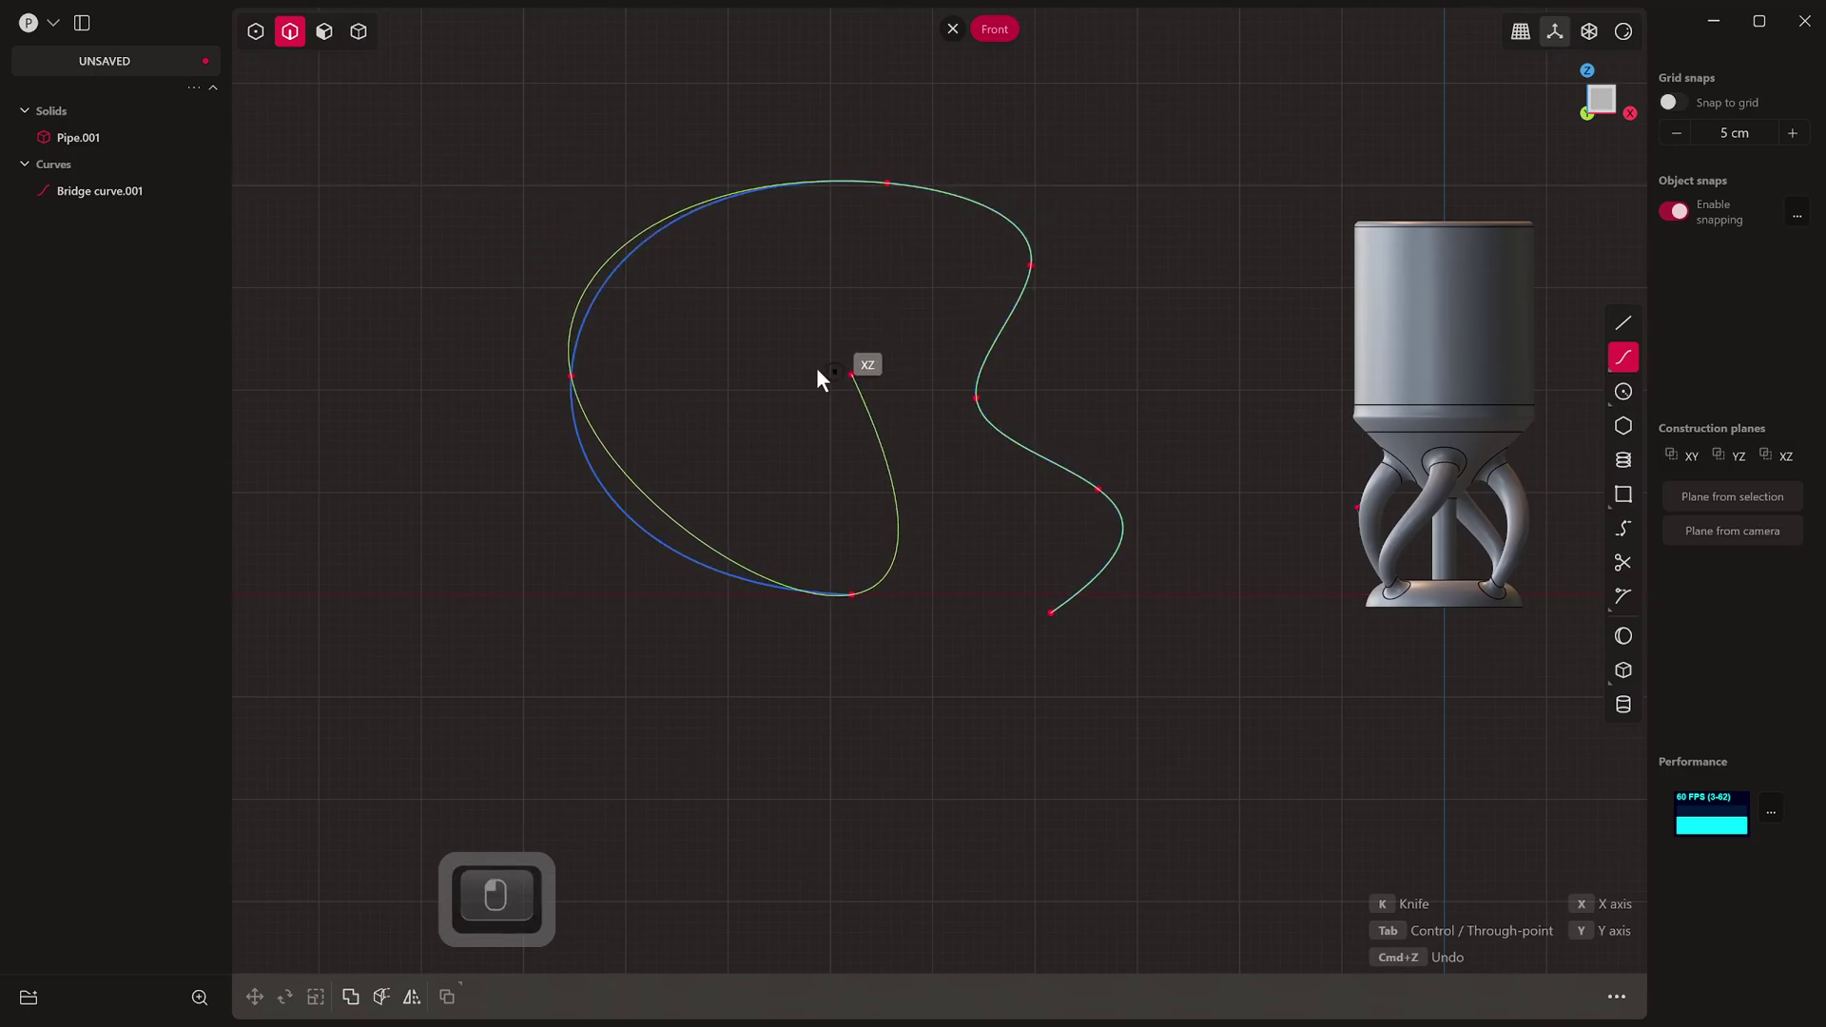
{"action": "key", "text": "x"}
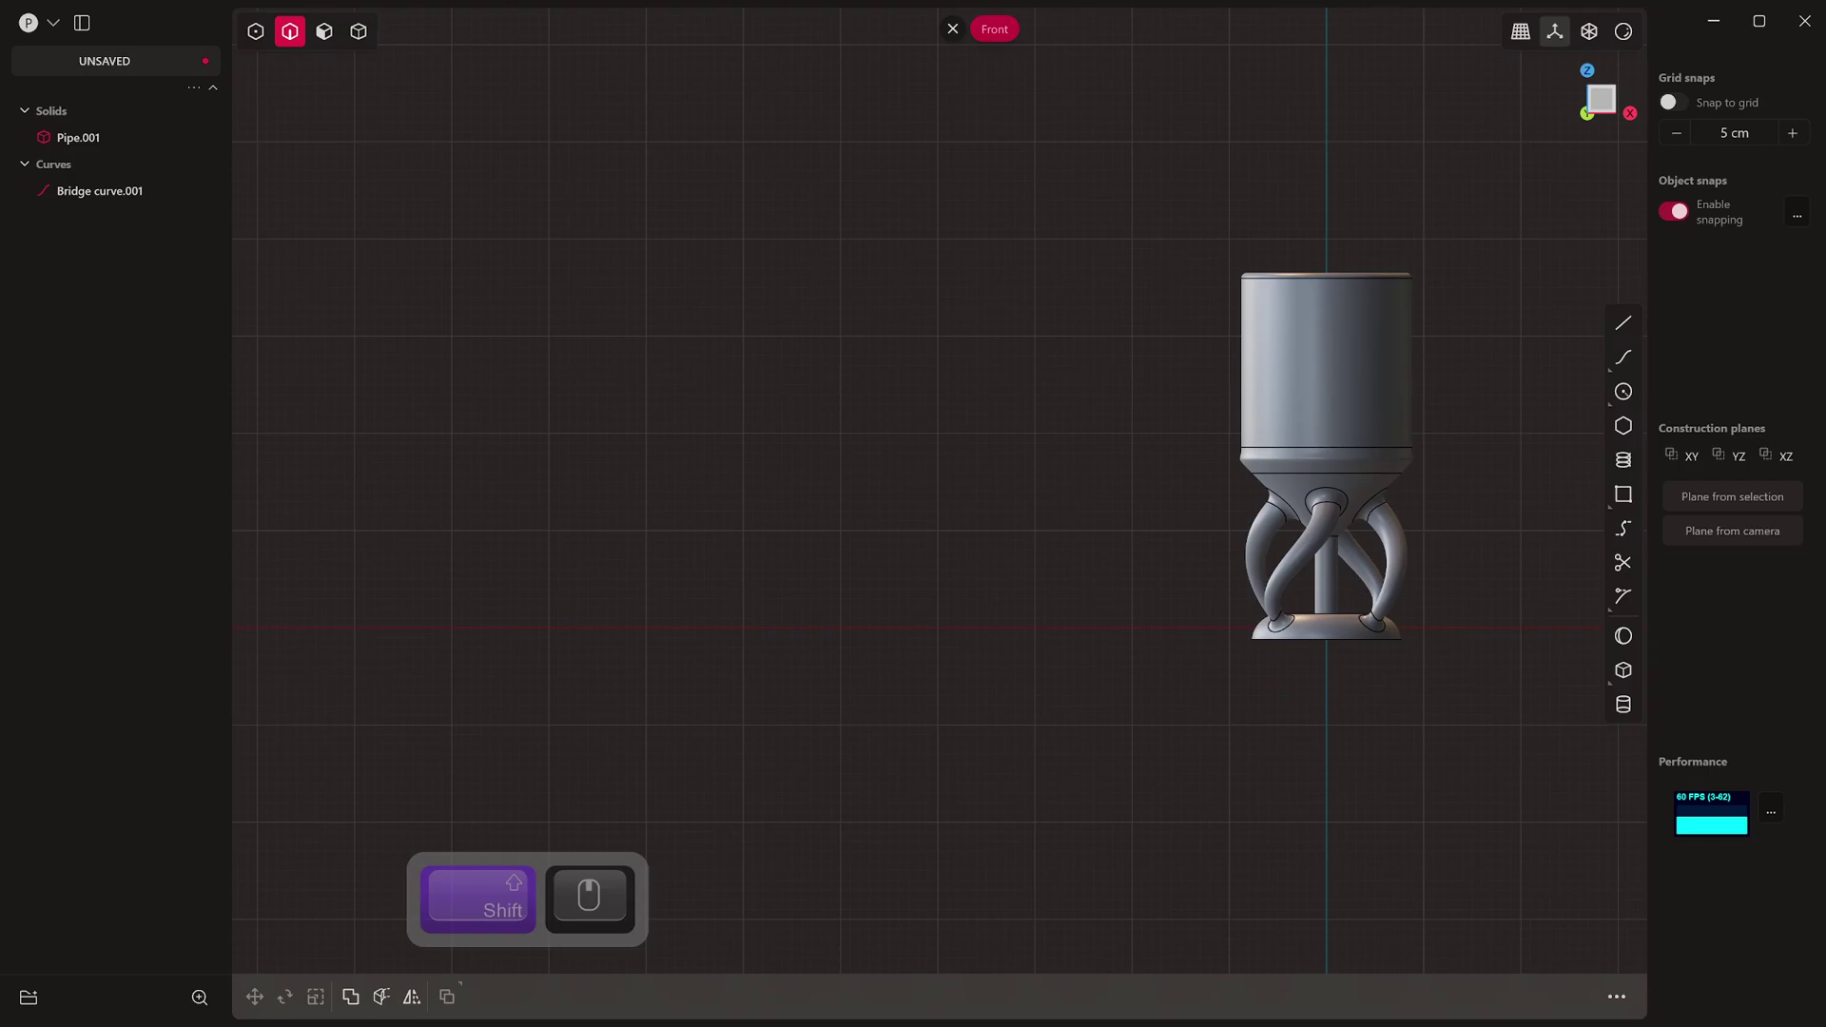
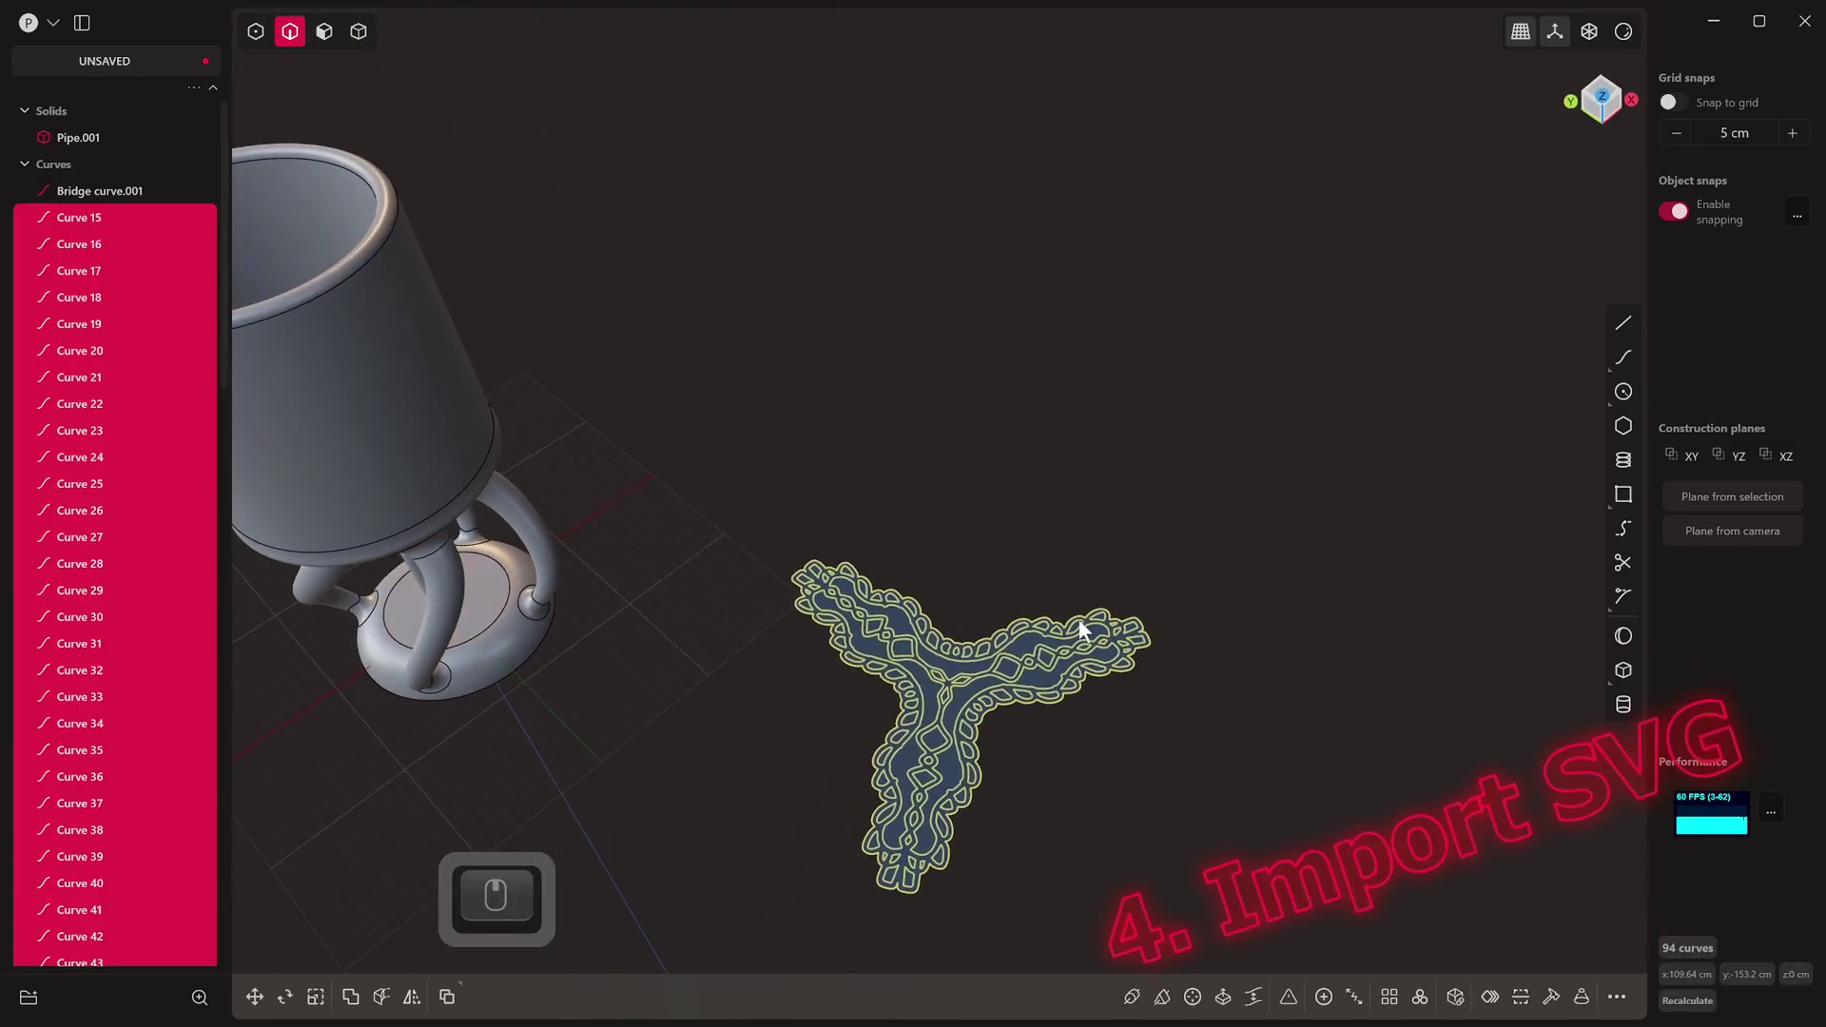
Step: Rotate the imported lace curves into place and view them from the top
{"action": "key", "text": "r"}
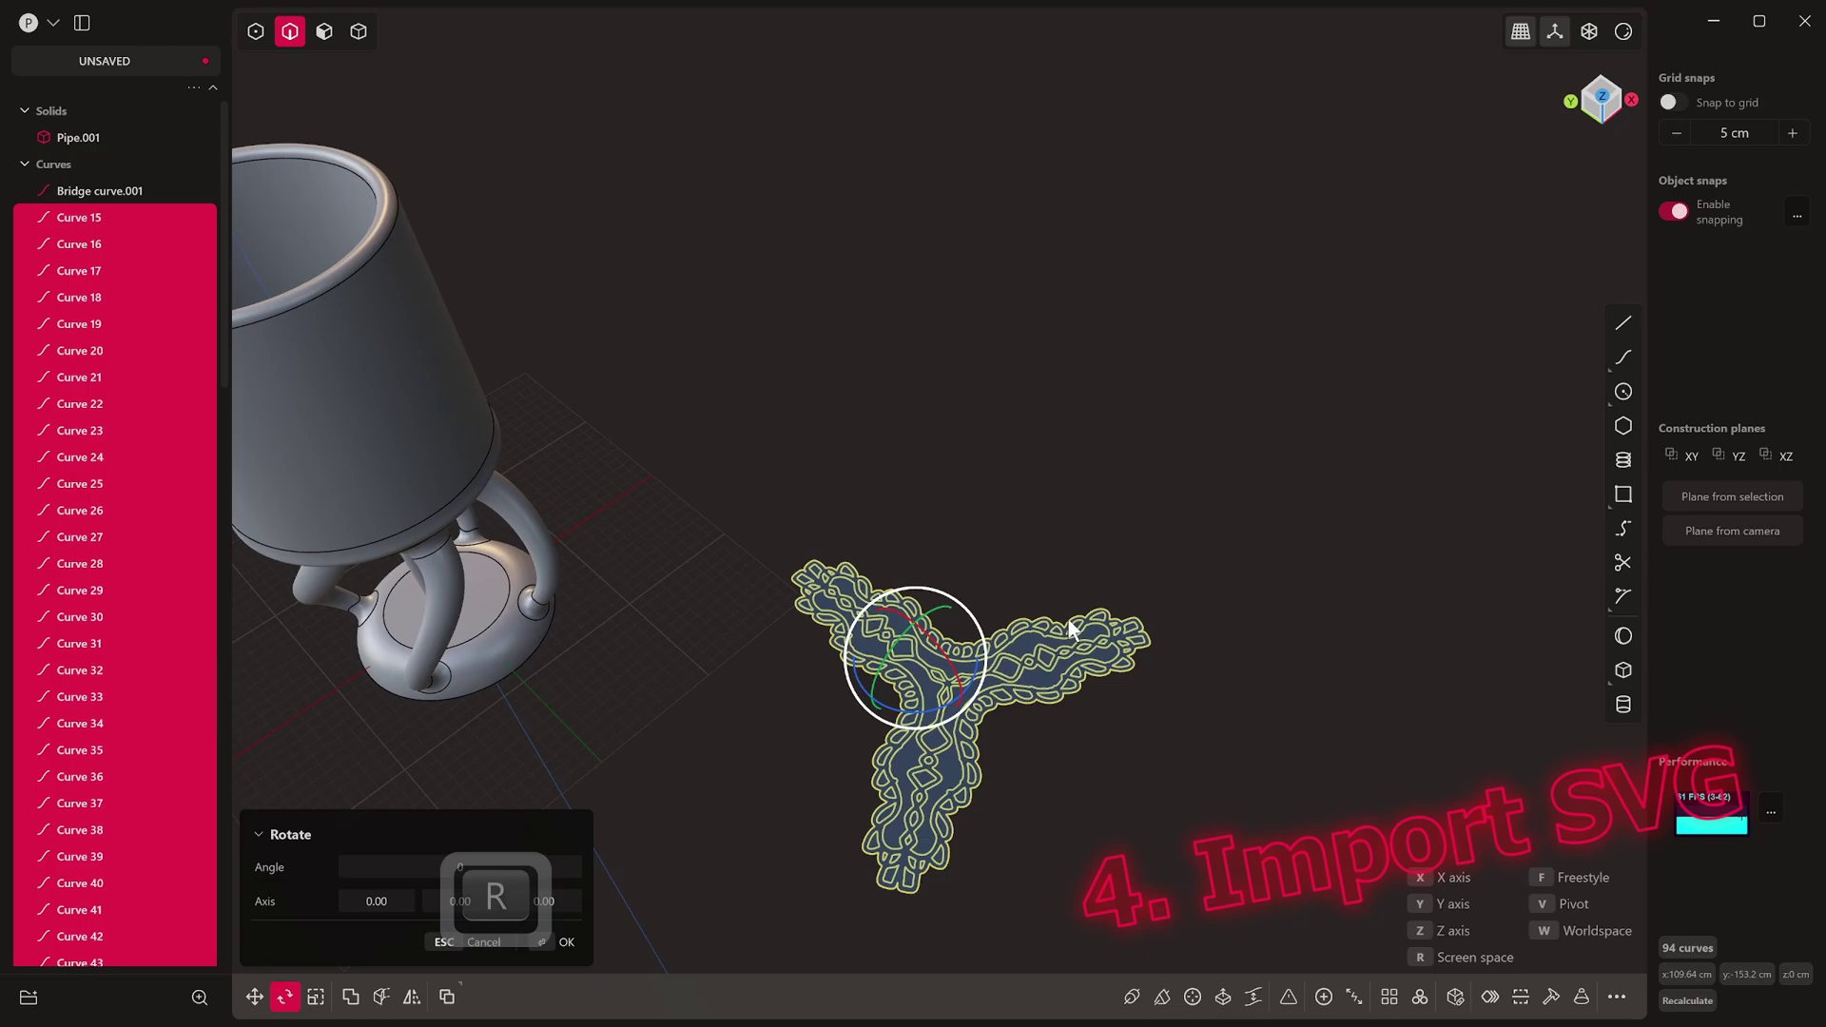
{"action": "key", "text": "Escape"}
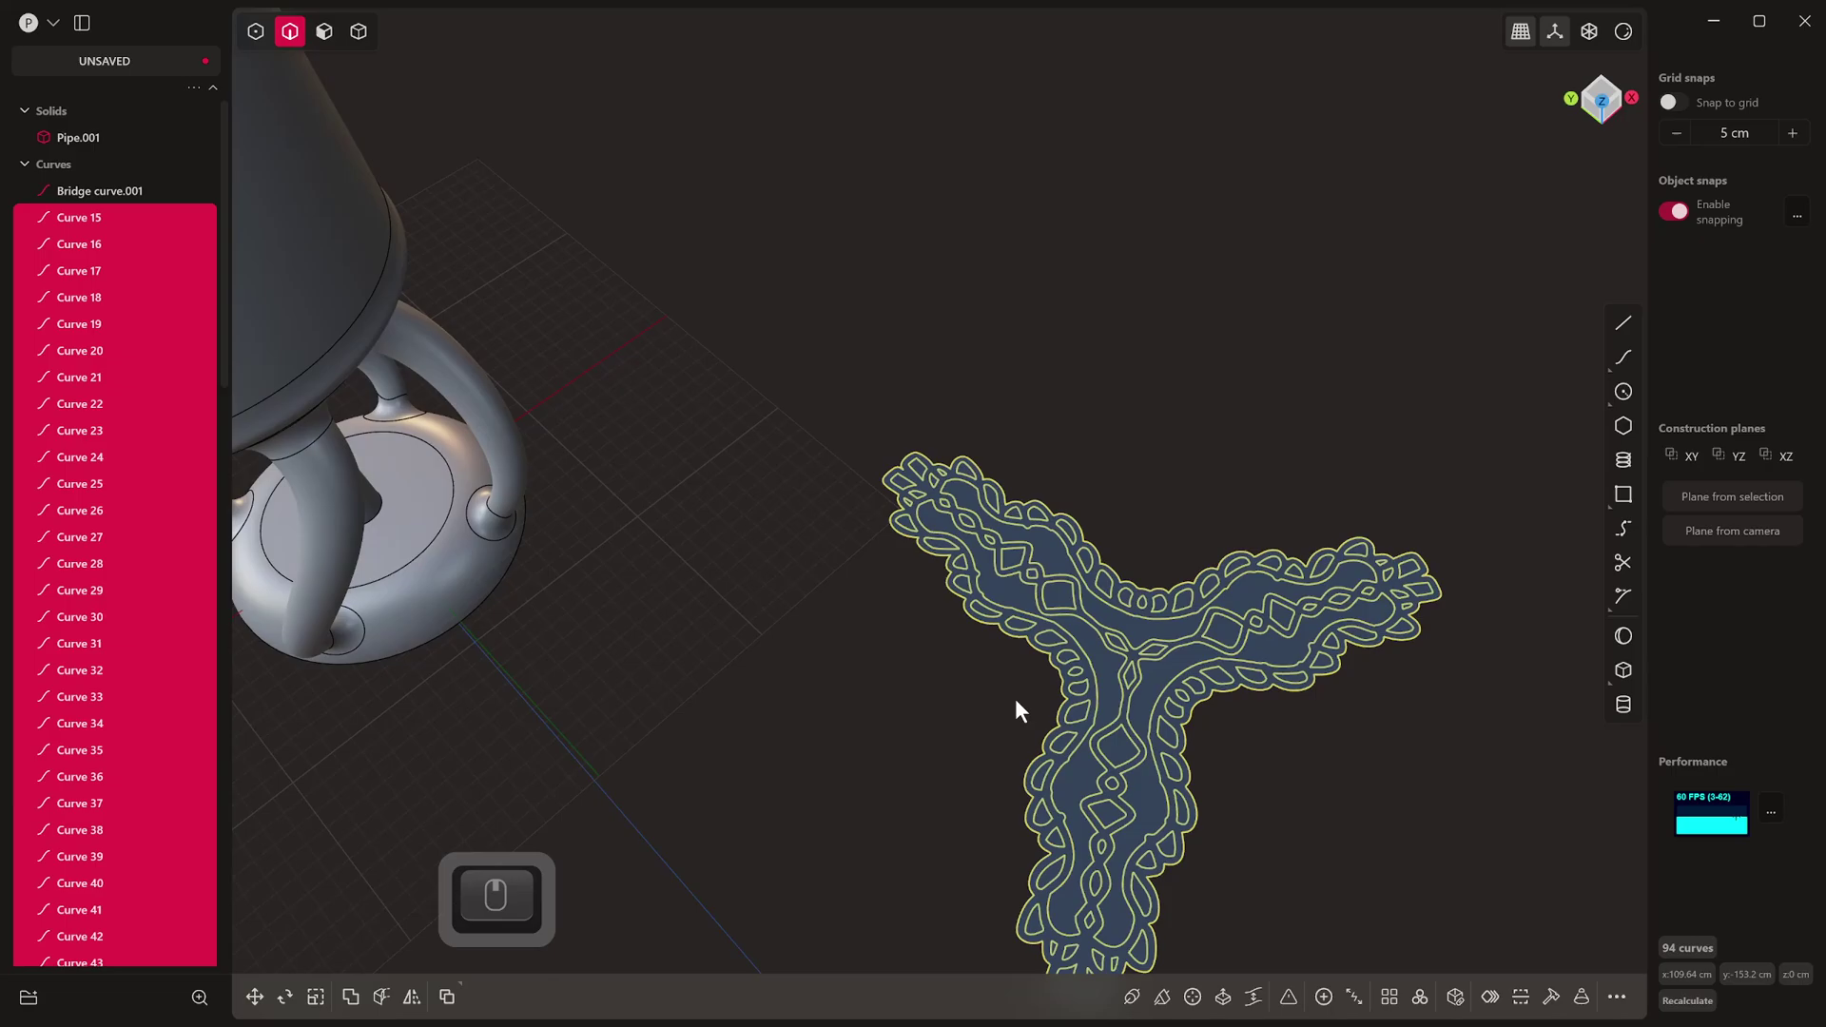
{"action": "key", "text": "KP_7"}
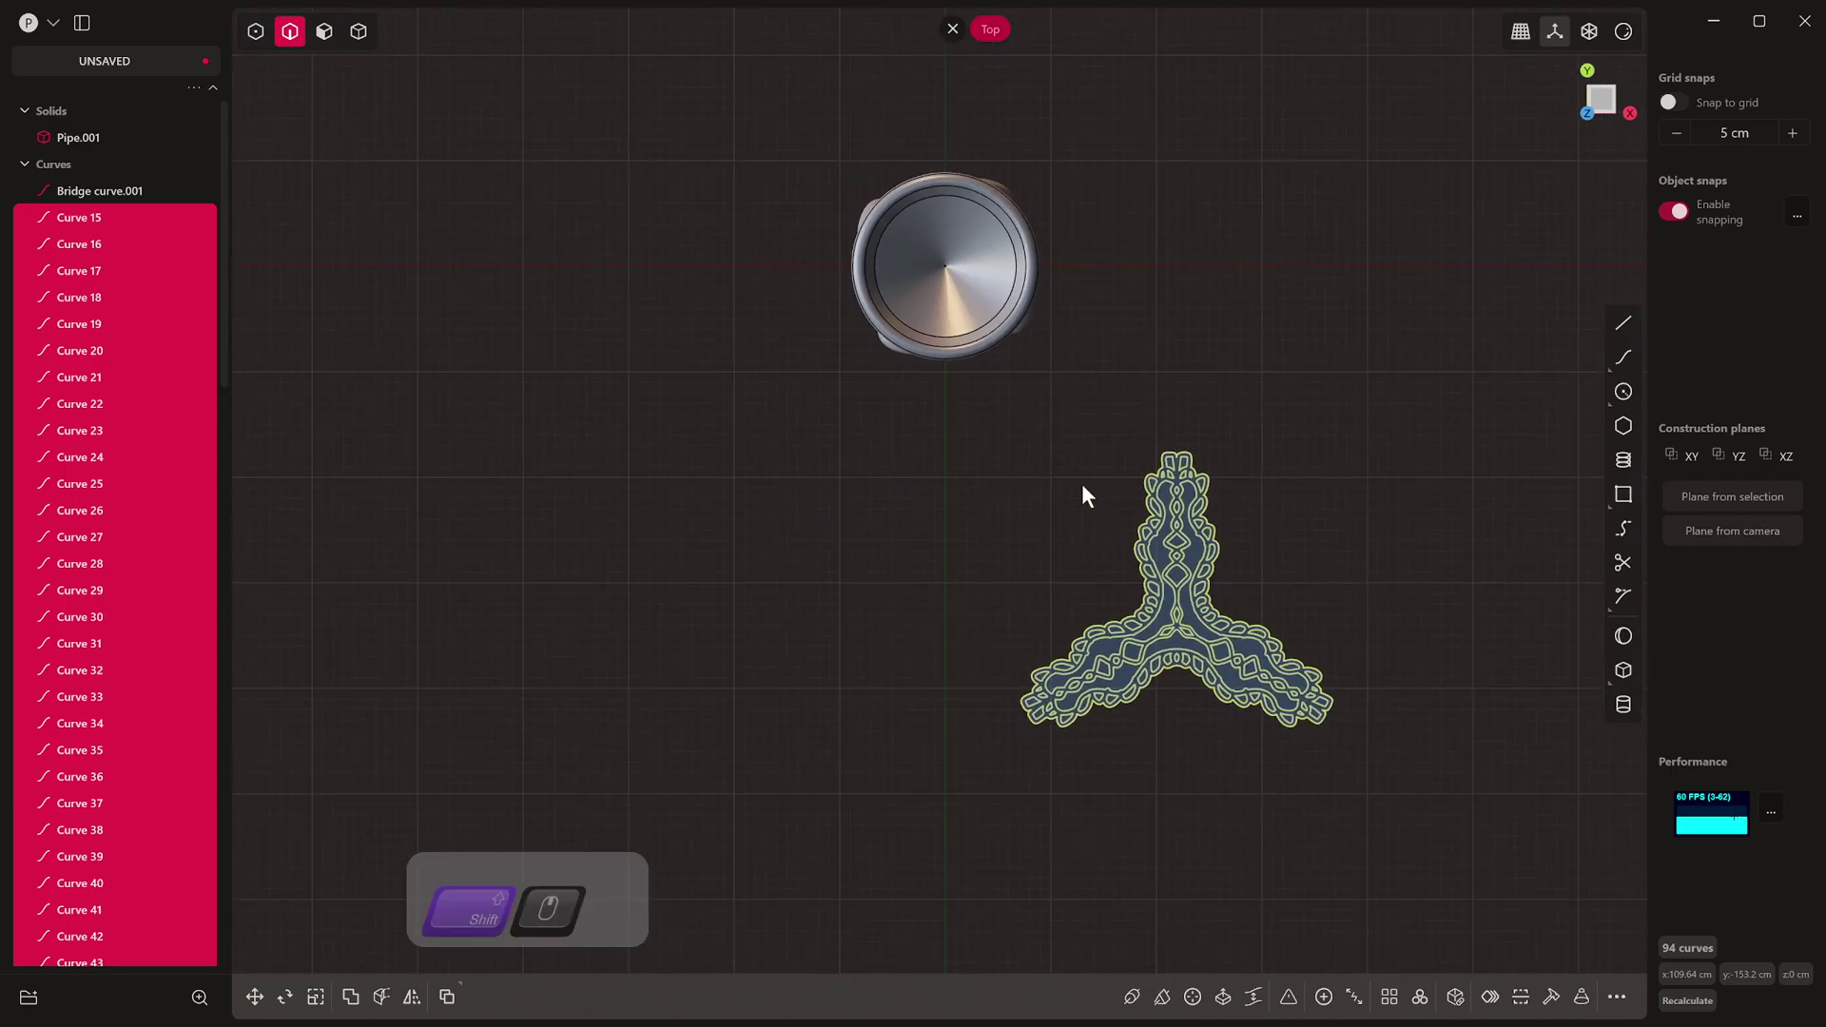
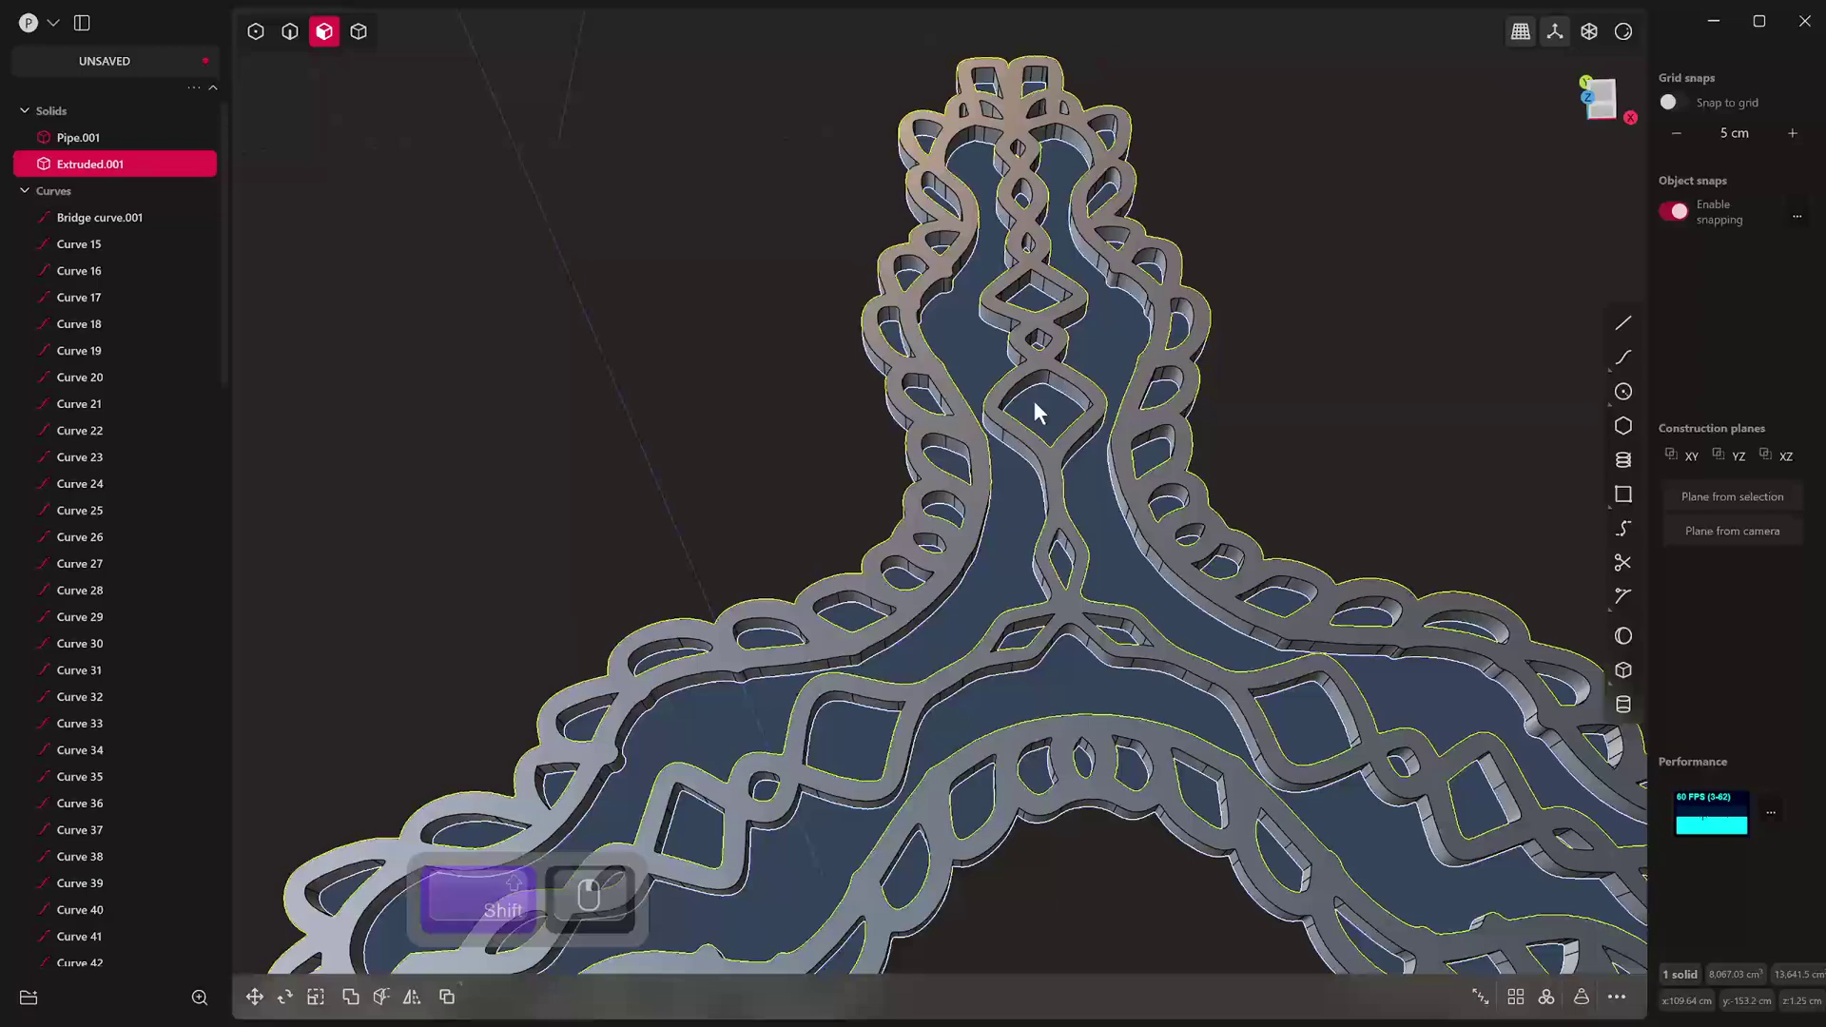
Step: Unroll the cup's outer cylinder face into a flat sheet beneath the lace solid
{"action": "key", "text": "KP_7"}
{"action": "key", "text": "KP_7"}
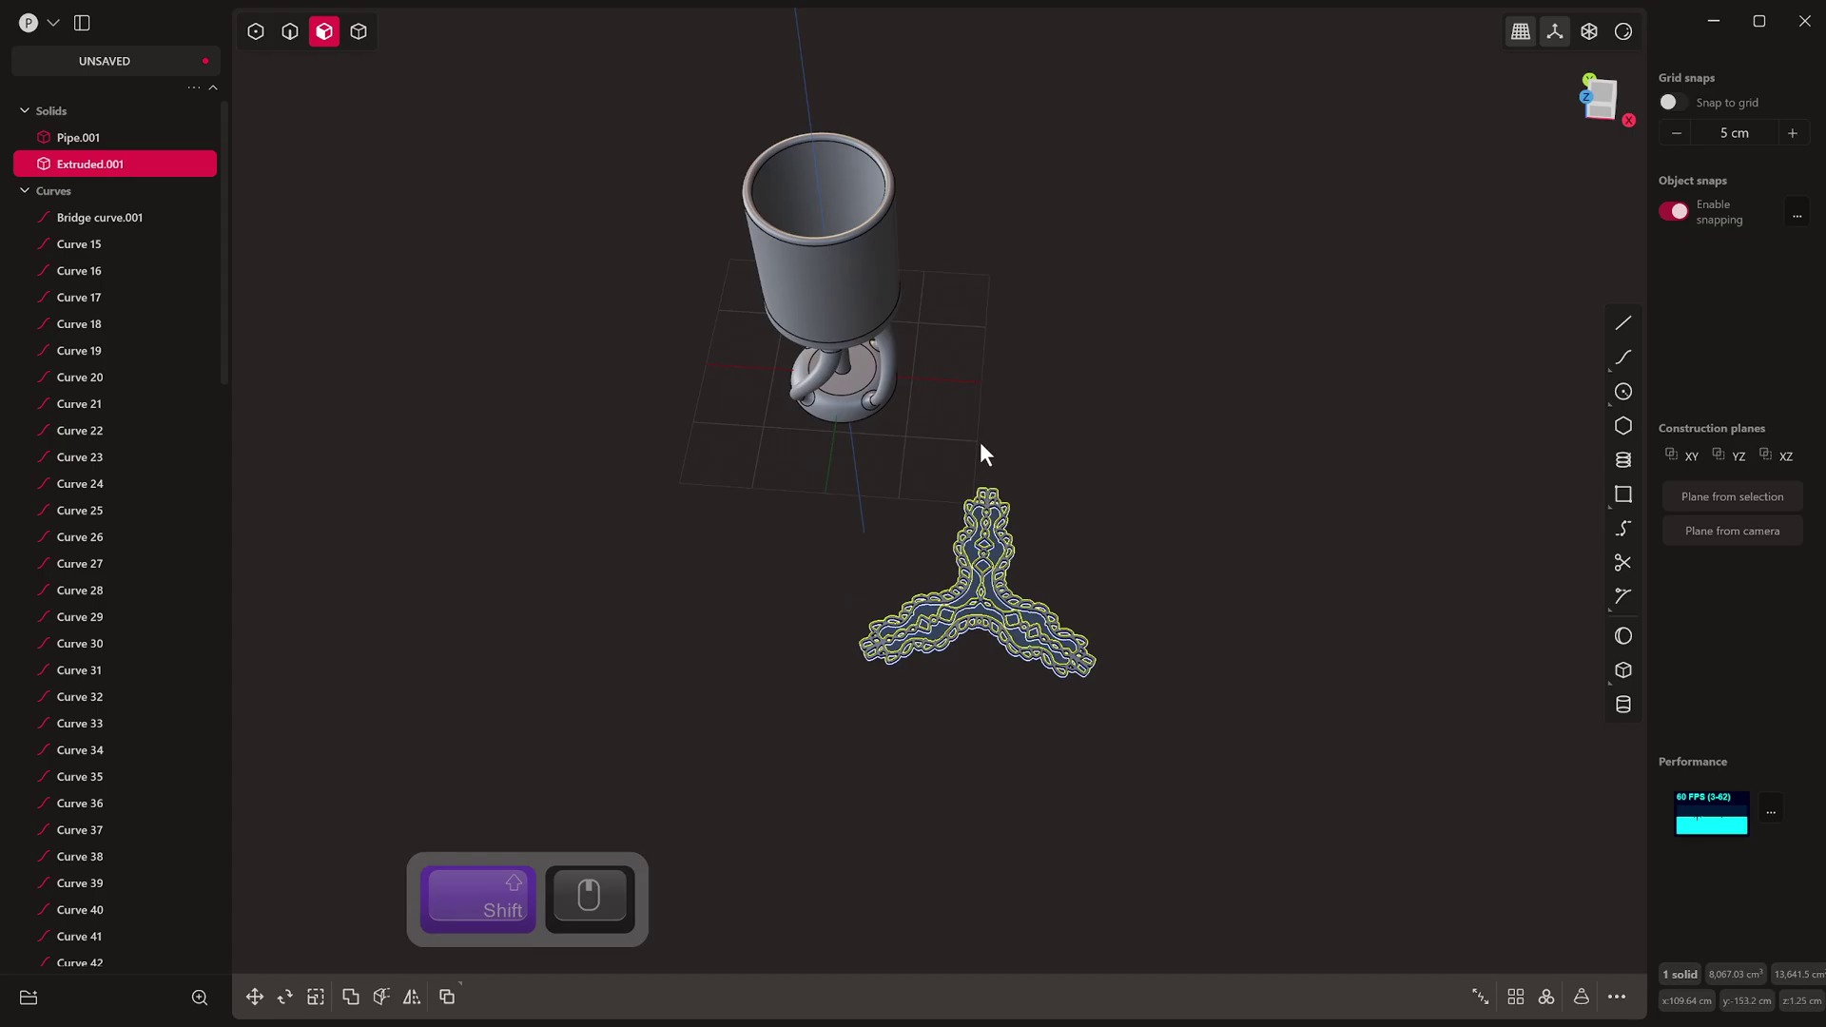
{"action": "key", "text": "3"}
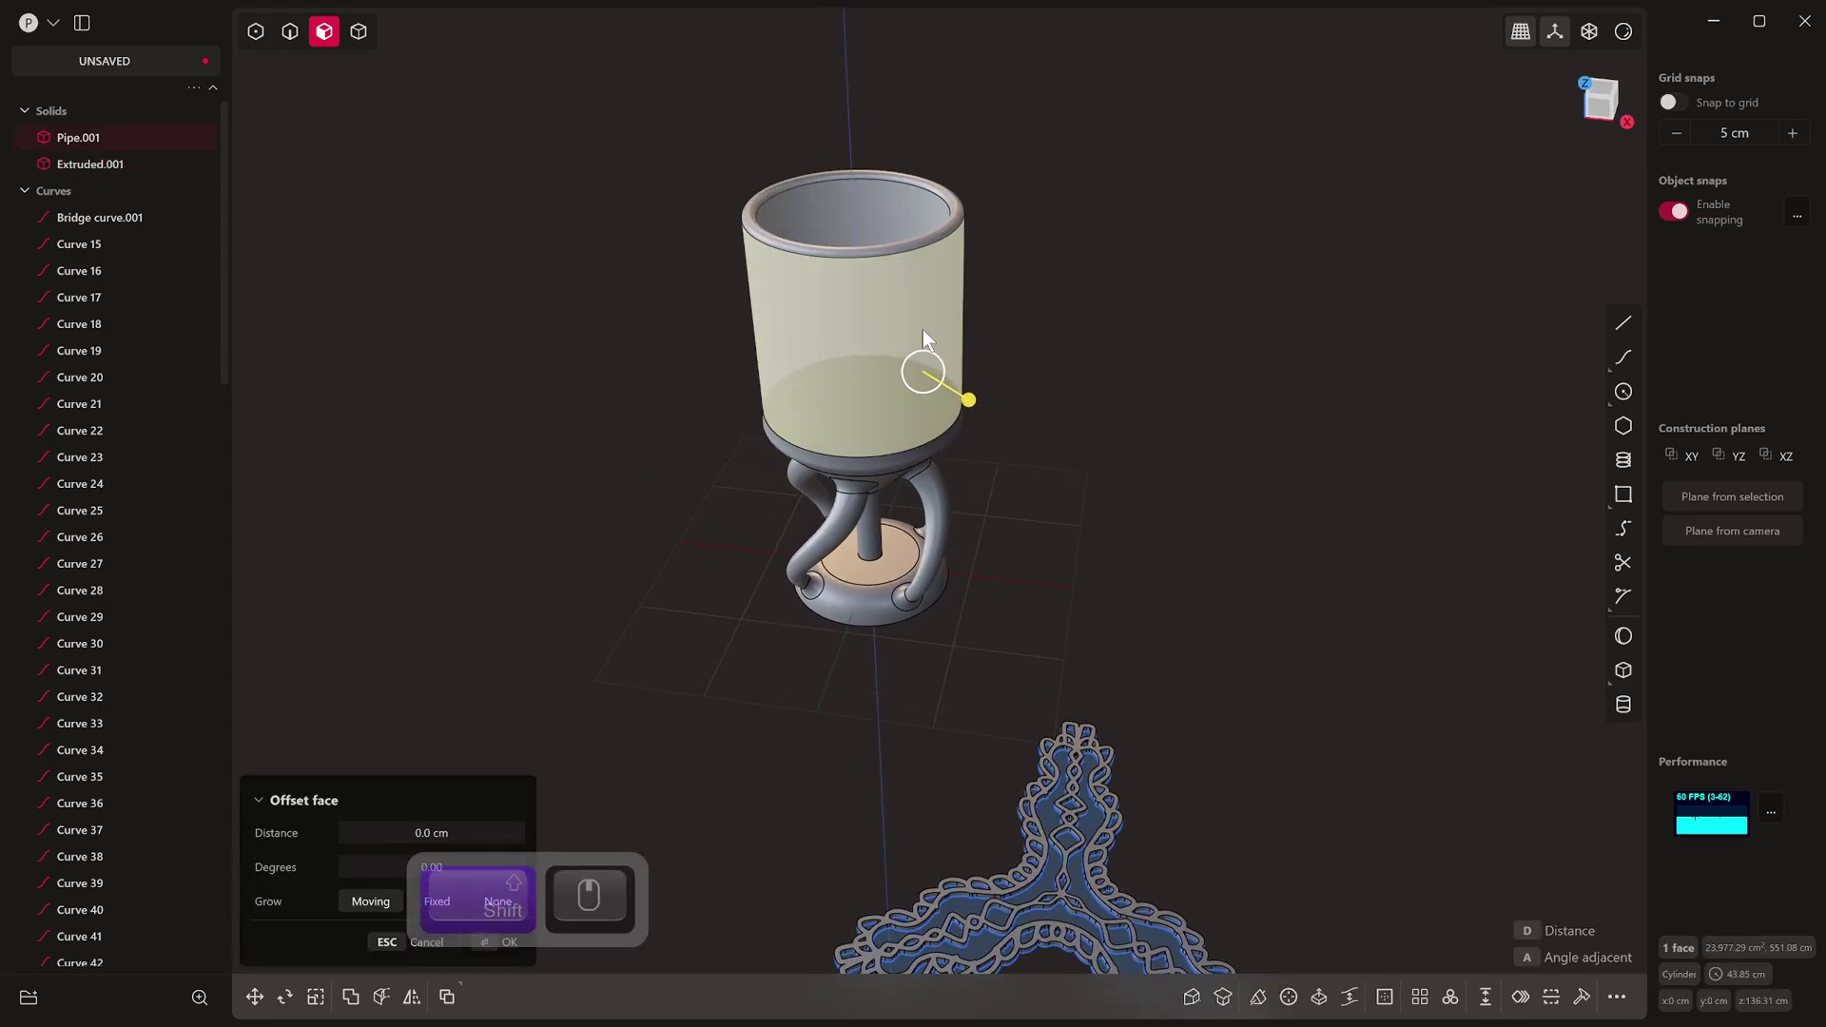
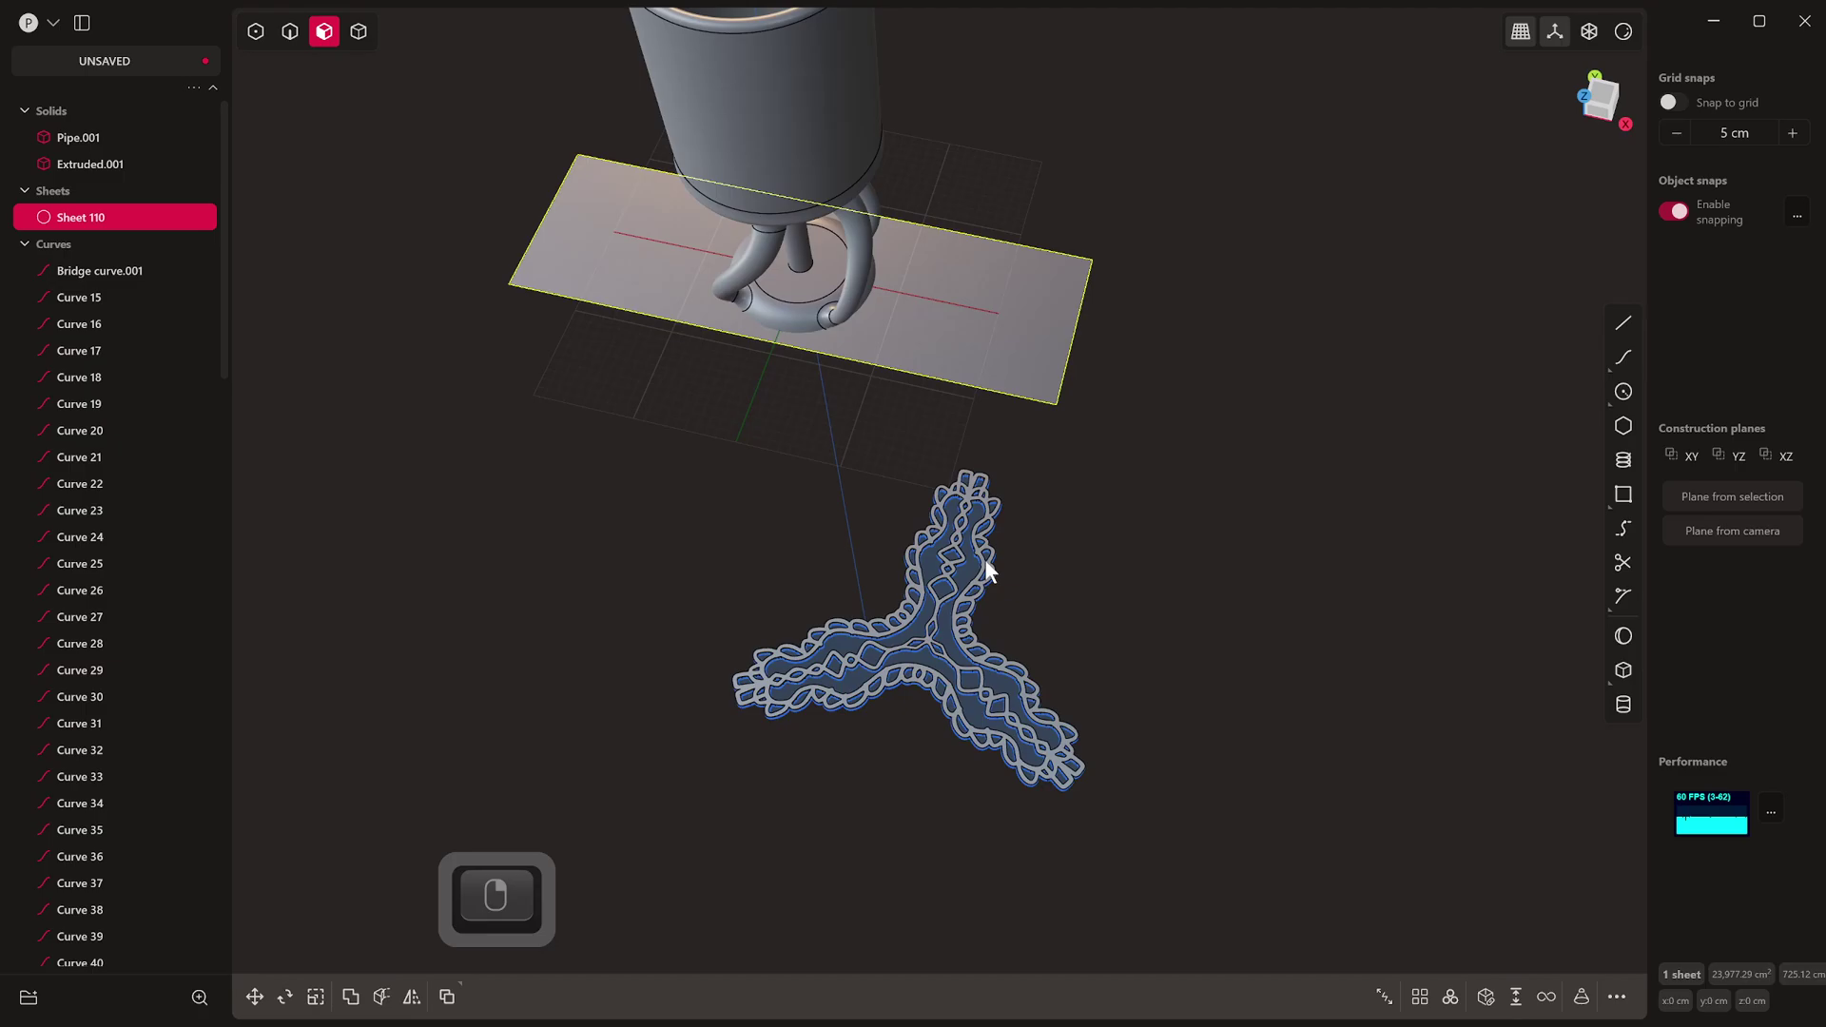
{"action": "key", "text": "4"}
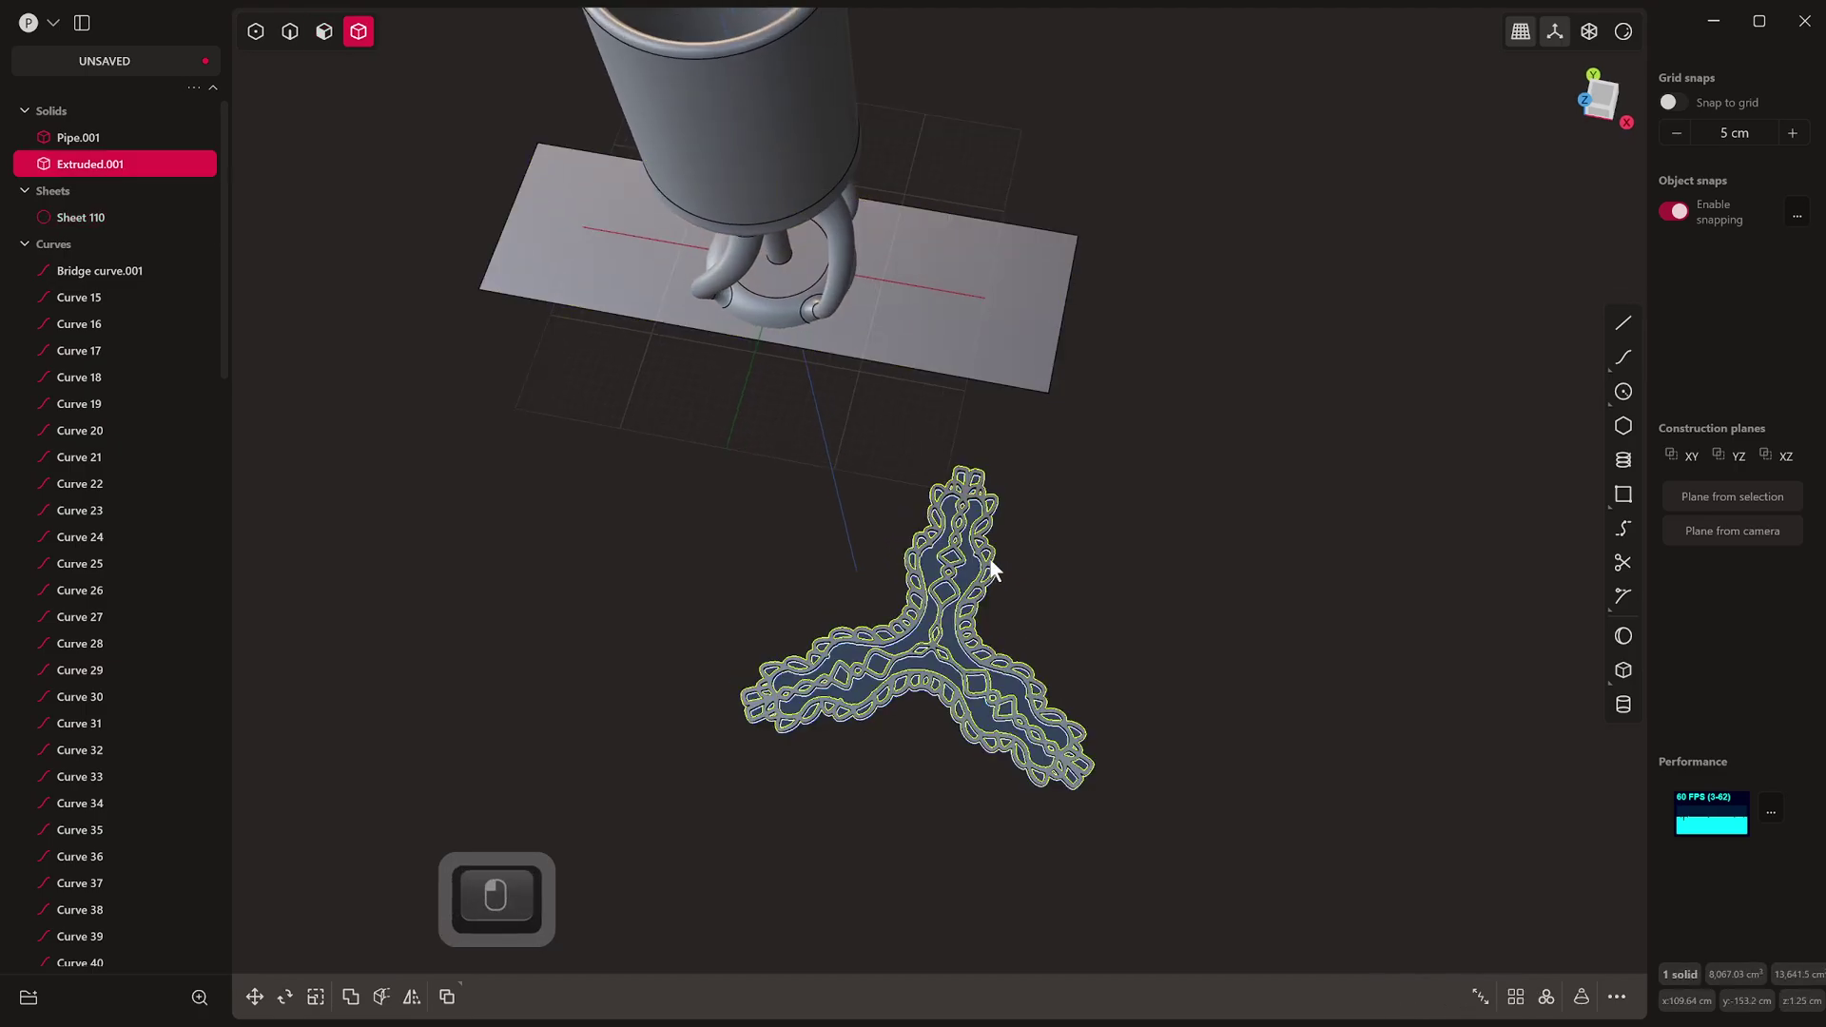
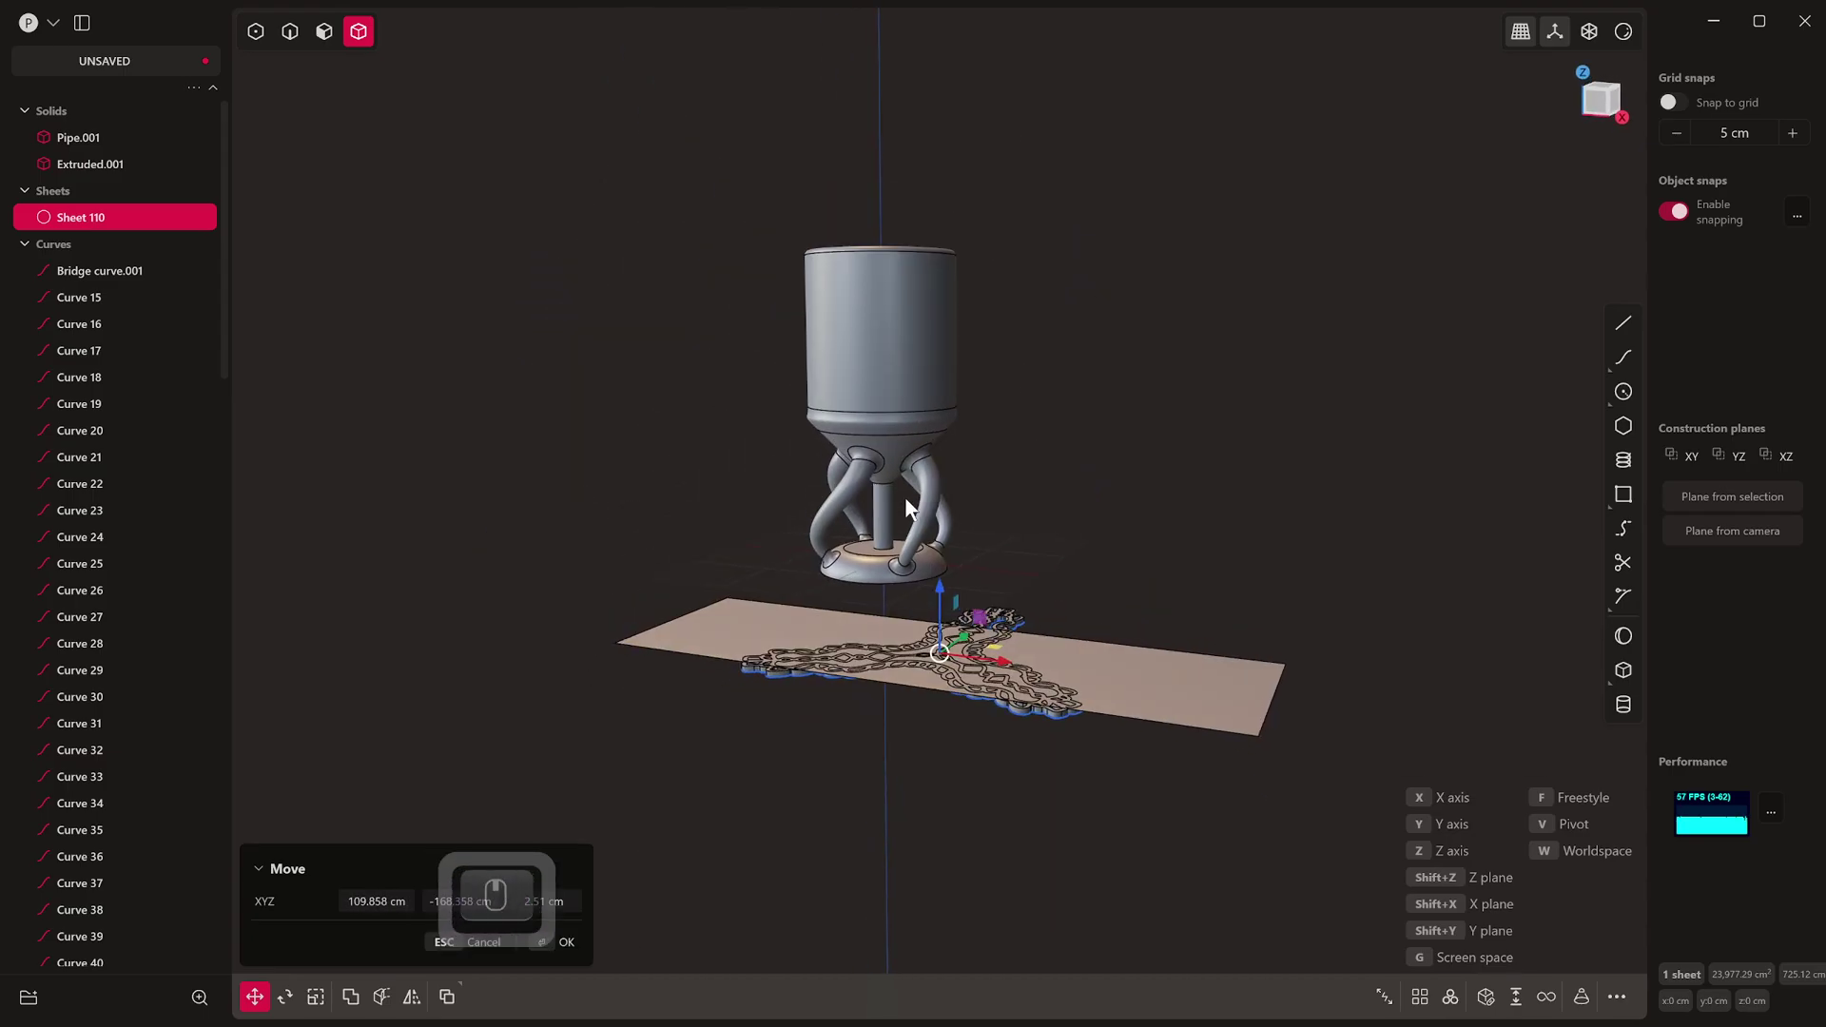
Step: Position the unwrapped cup sheet beneath the lace pattern and select the lace curves on it
{"action": "left_click_drag", "start_coordinate": [948, 608], "coordinate": [971, 639]}
{"action": "left_click", "coordinate": [980, 643]}
{"action": "key", "text": "g"}
{"action": "left_click_drag", "start_coordinate": [915, 689], "coordinate": [914, 718]}
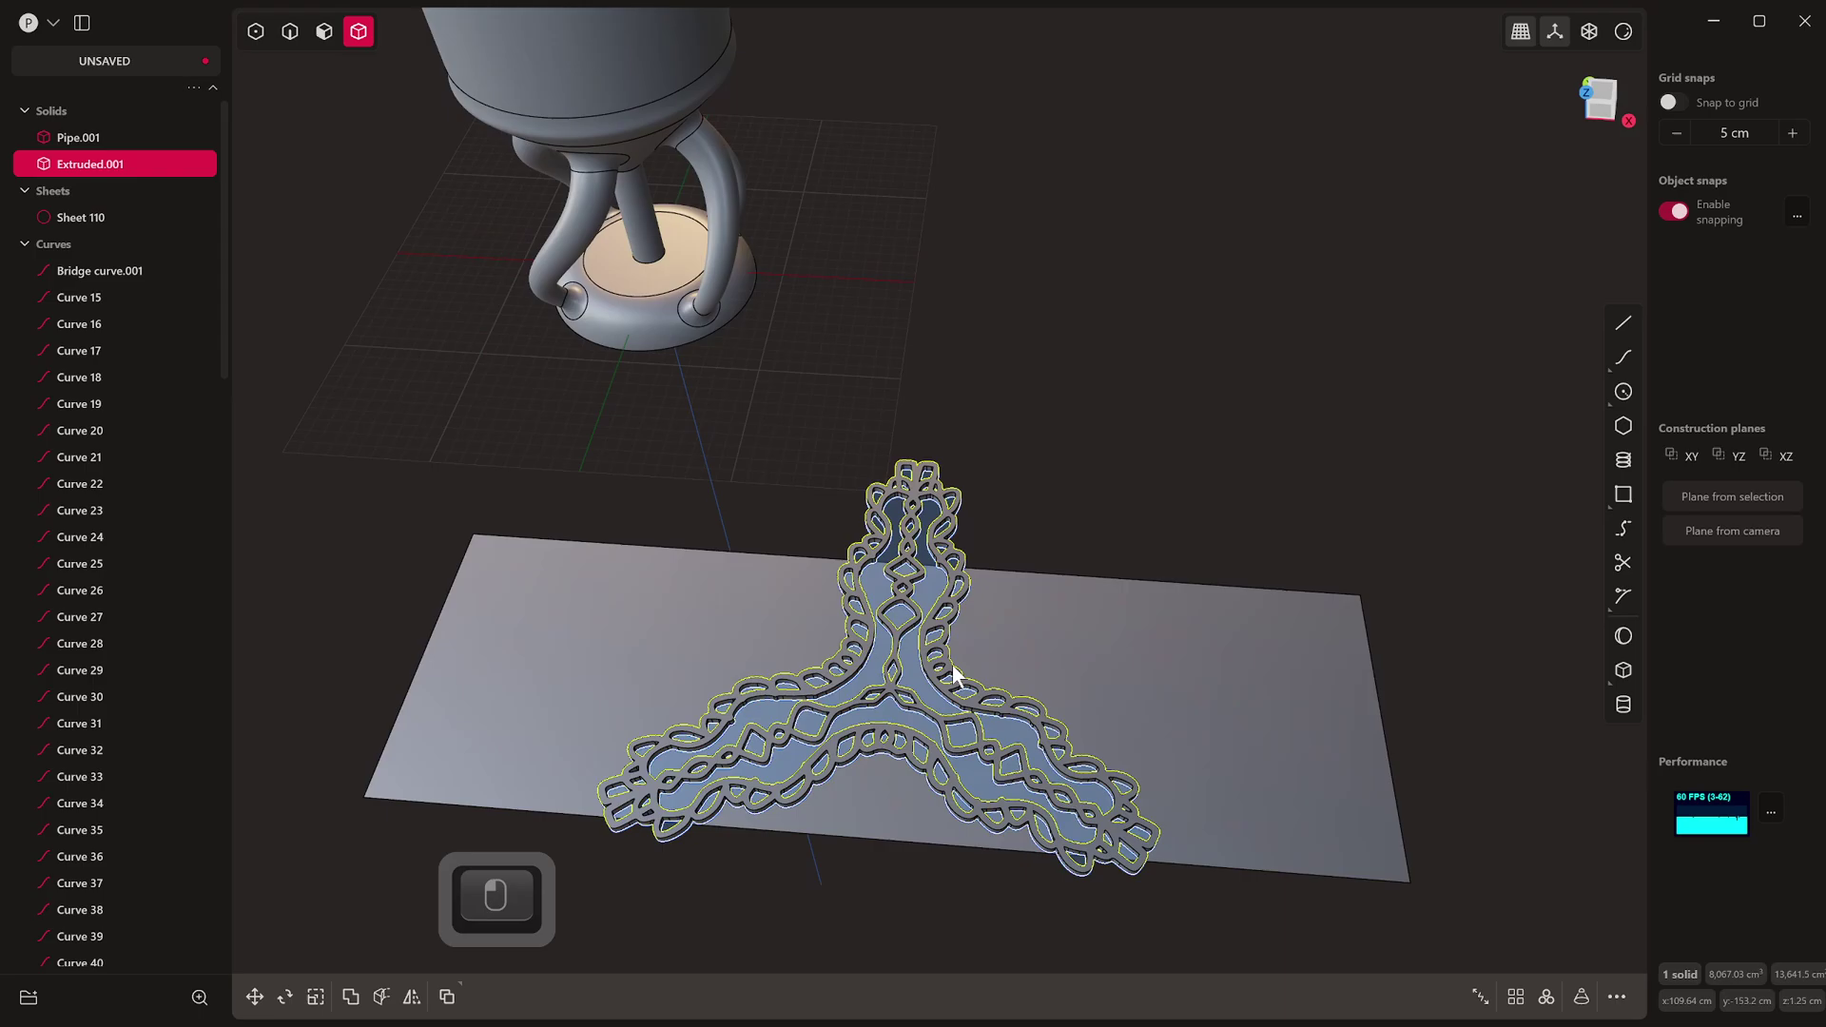
{"action": "key", "text": "s"}
{"action": "left_click_drag", "start_coordinate": [905, 668], "coordinate": [81, 248]}
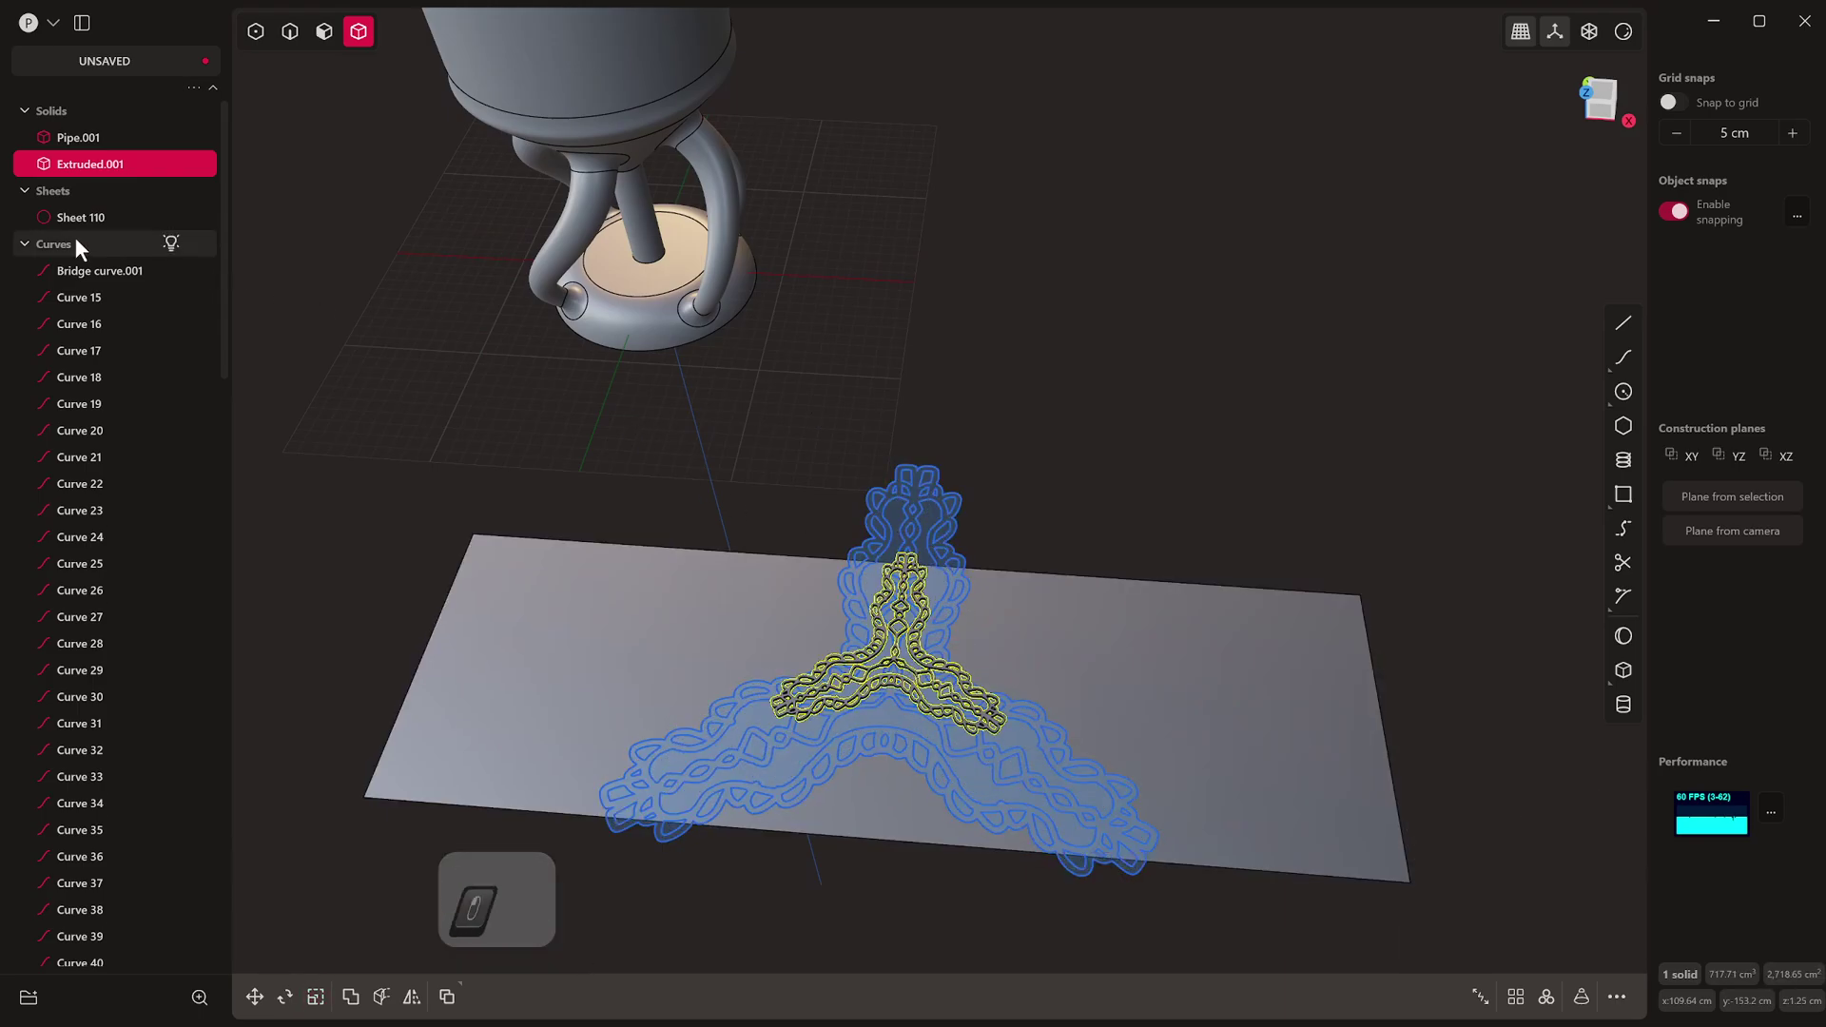
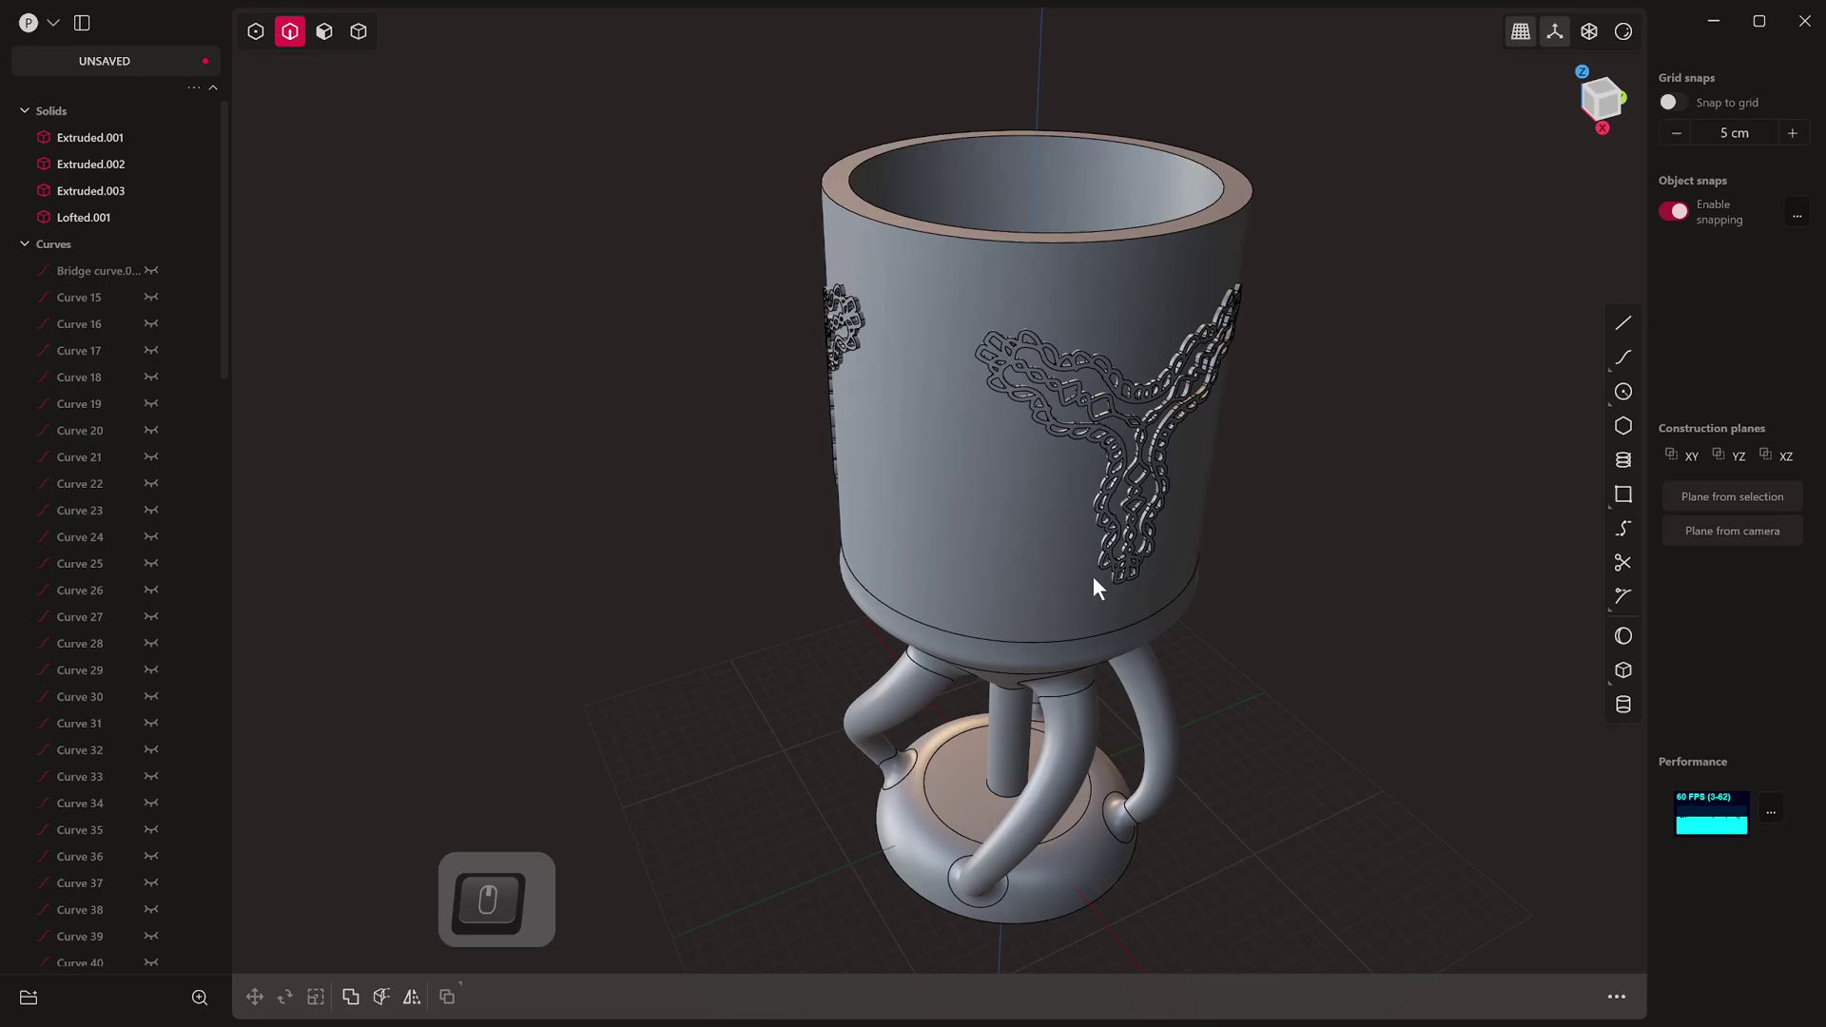
Step: Offset the cup's rim face and soft-deform its control points into a wavy rim, checked from the front
{"action": "key", "text": "3"}
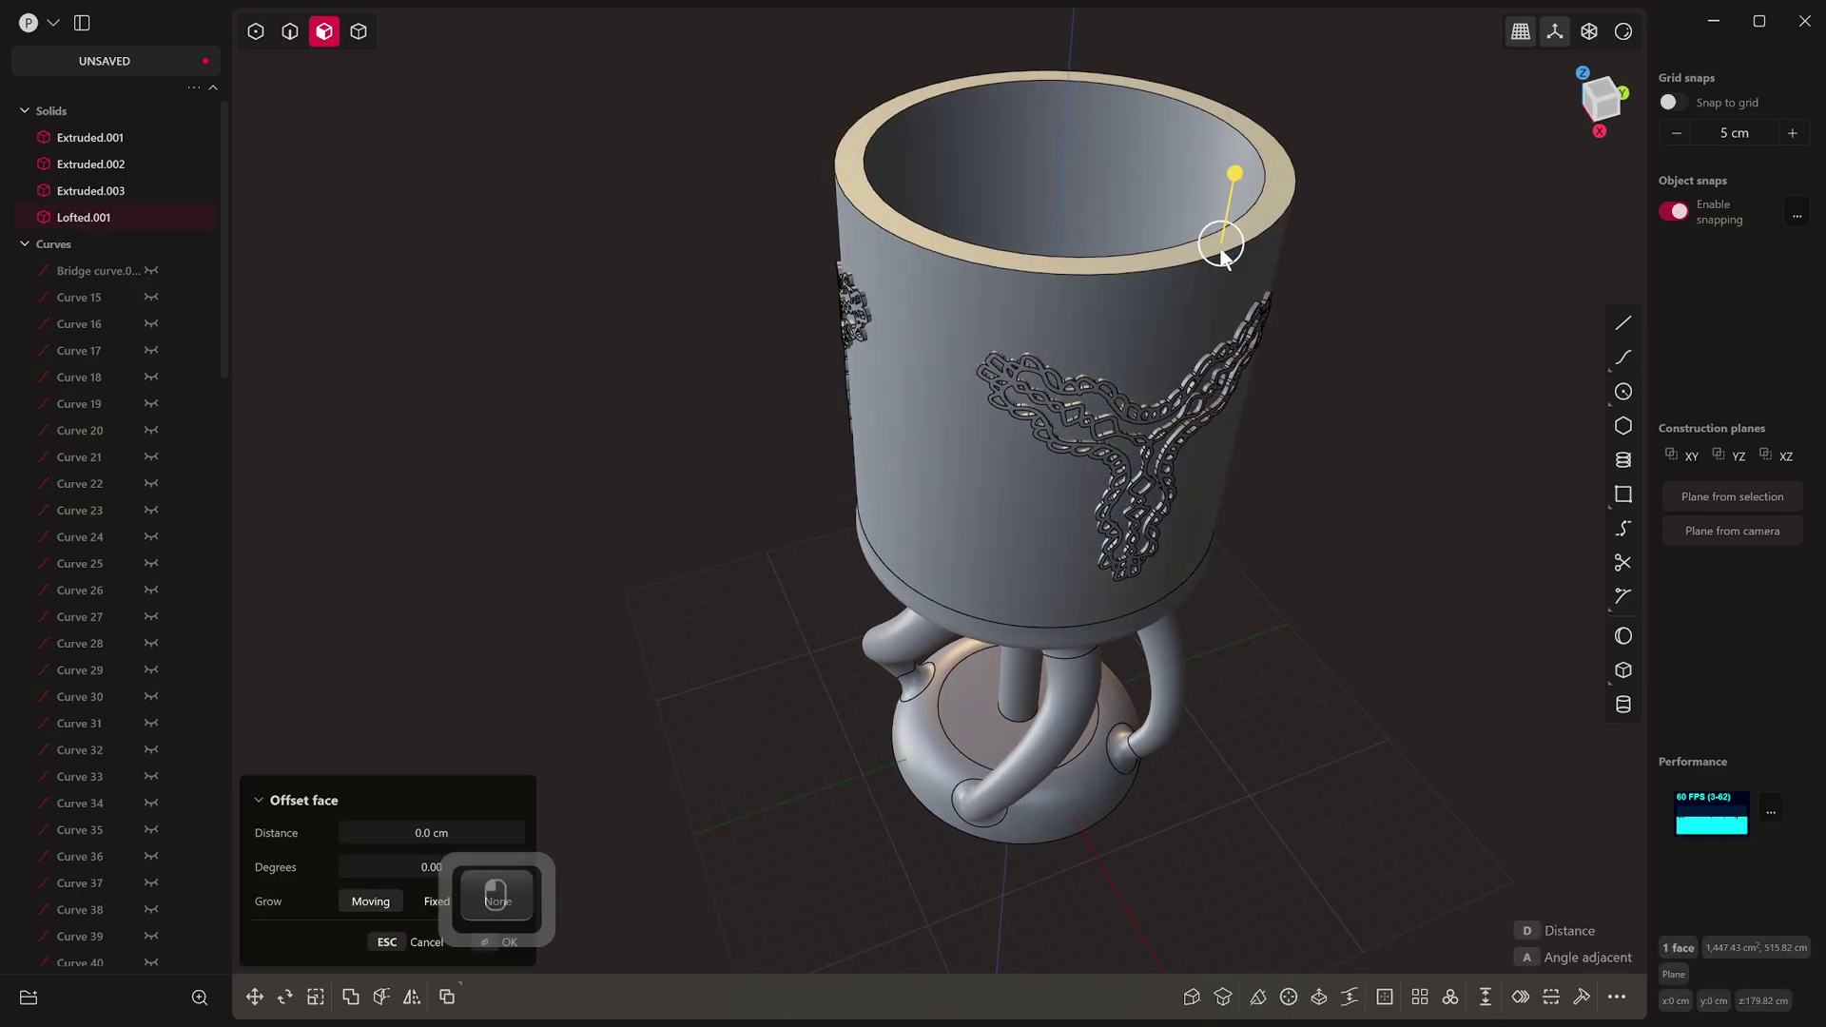
{"action": "key", "text": "shift+s"}
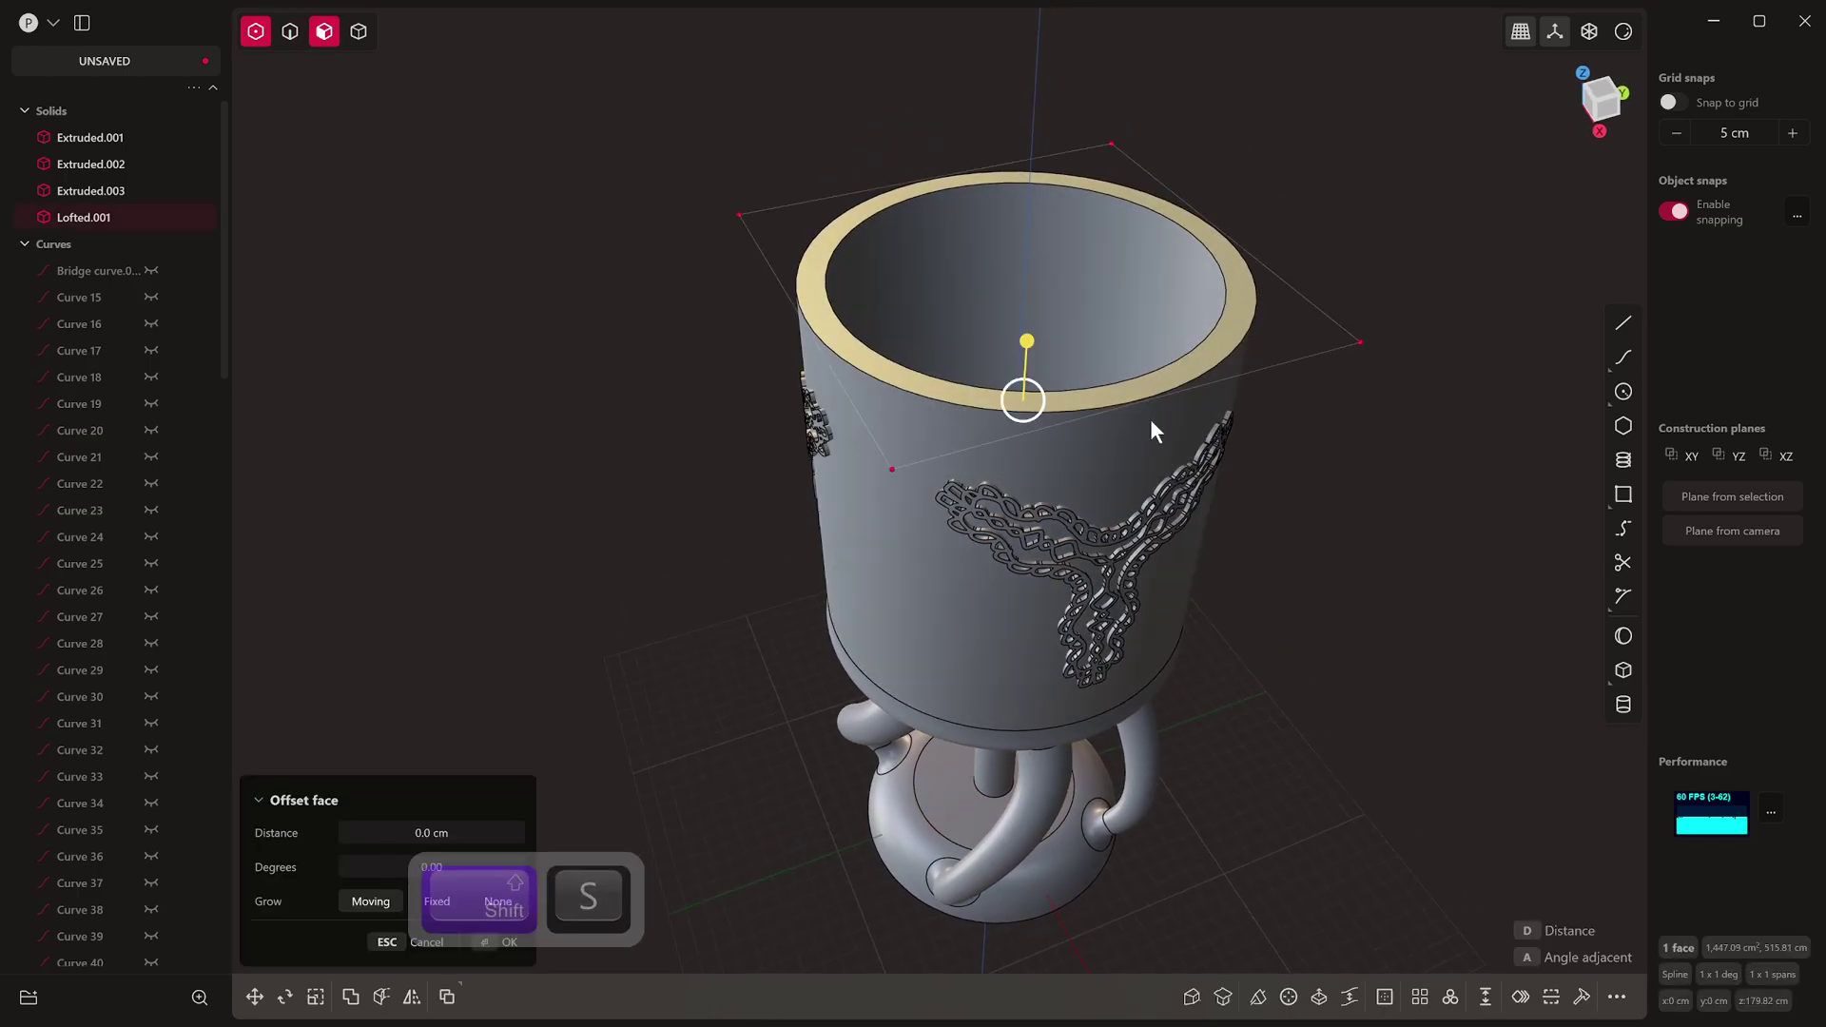
{"action": "key", "text": "shift+s"}
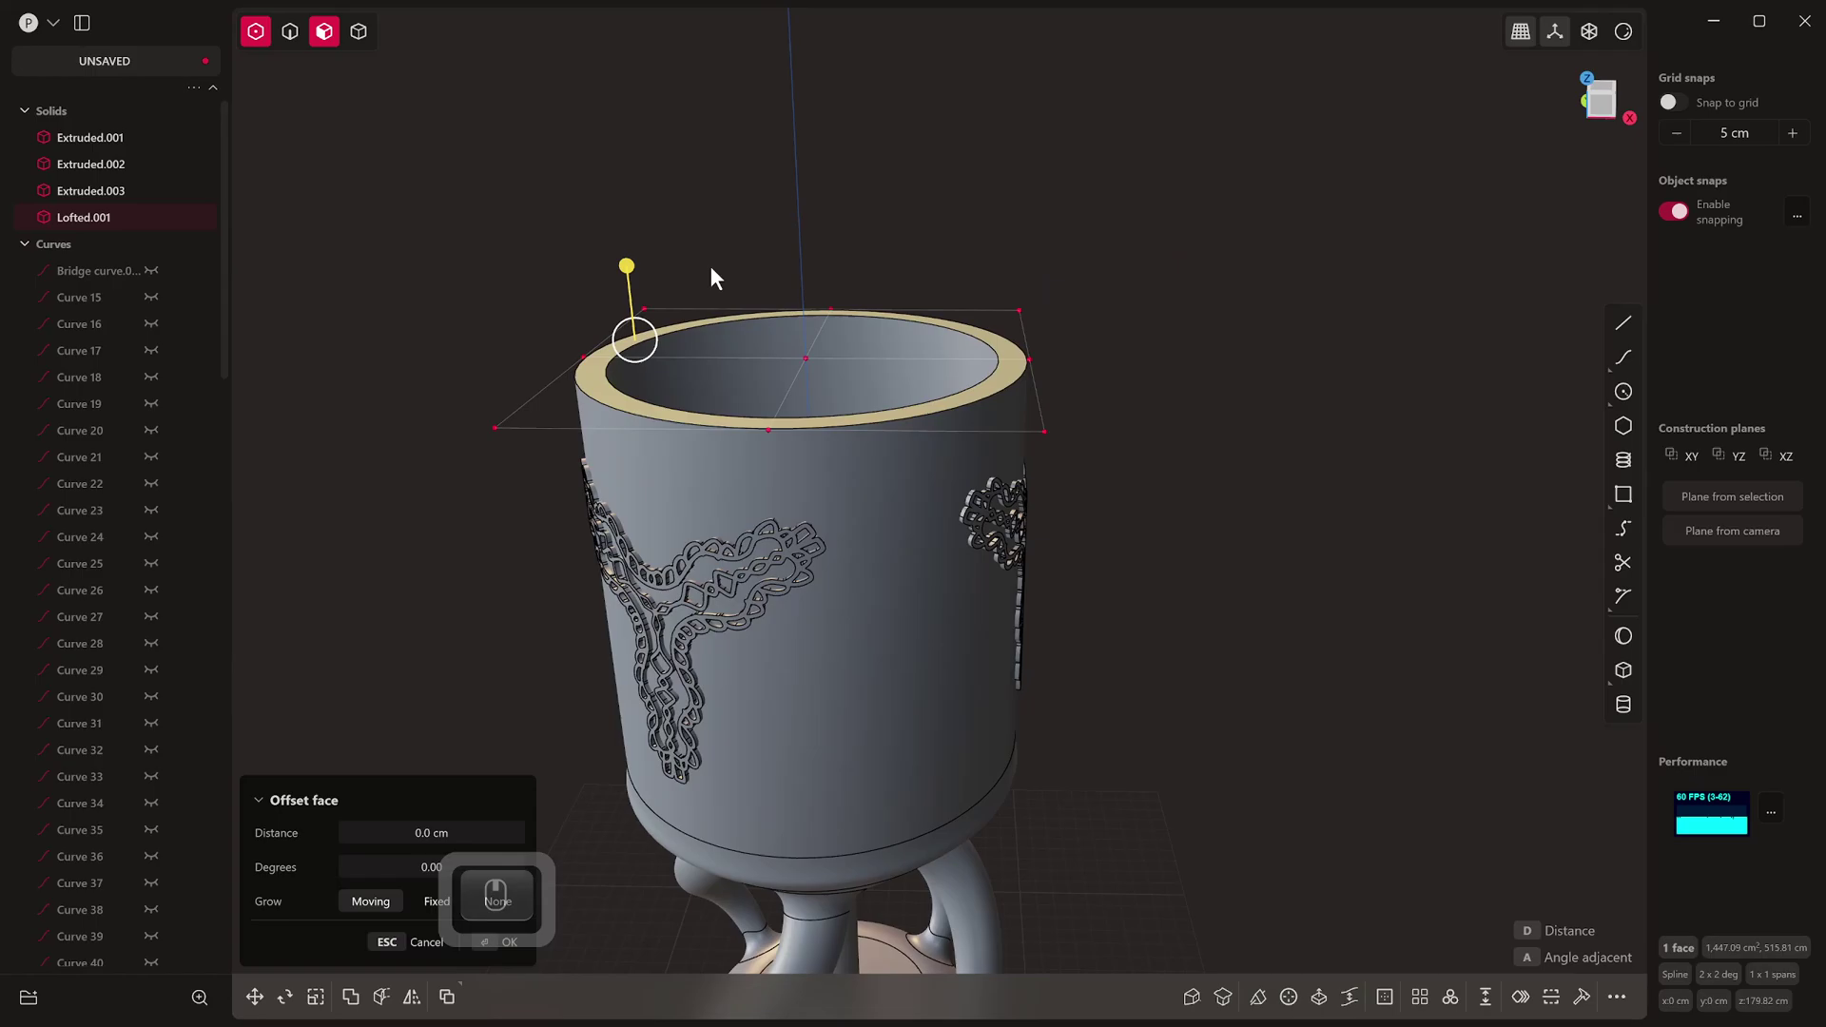
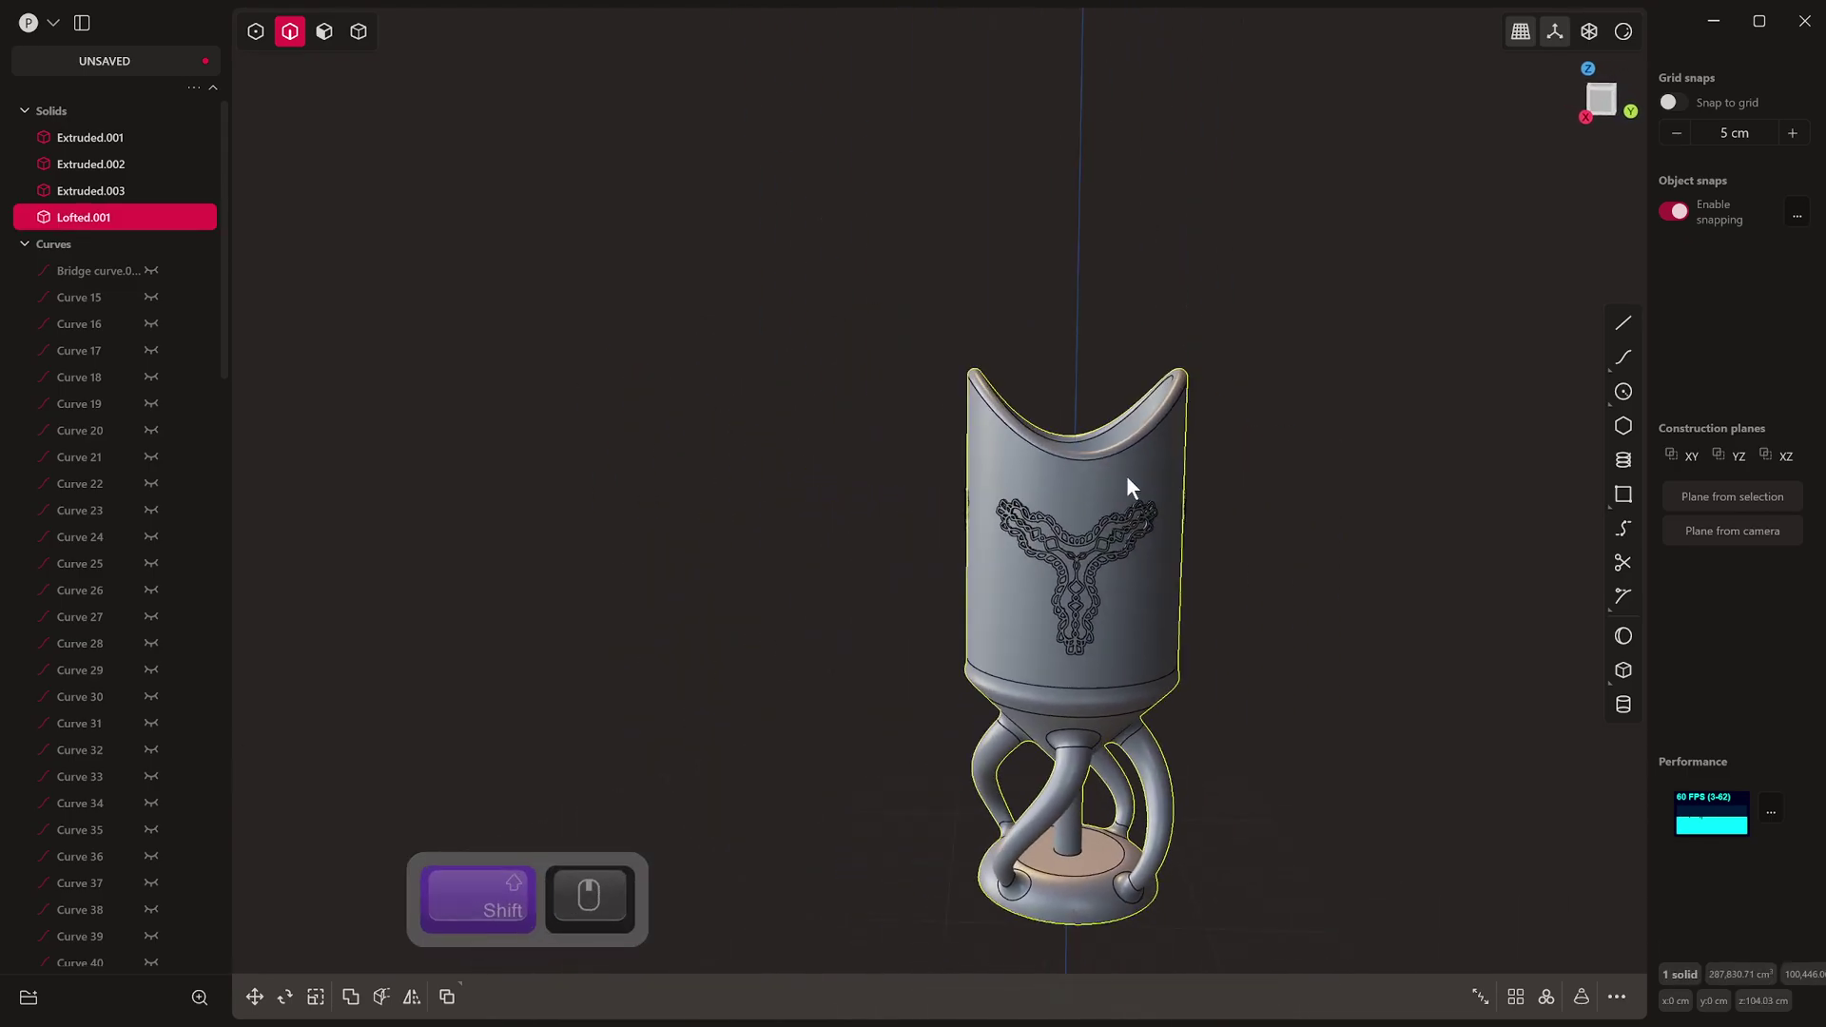
{"action": "key", "text": "KP_1"}
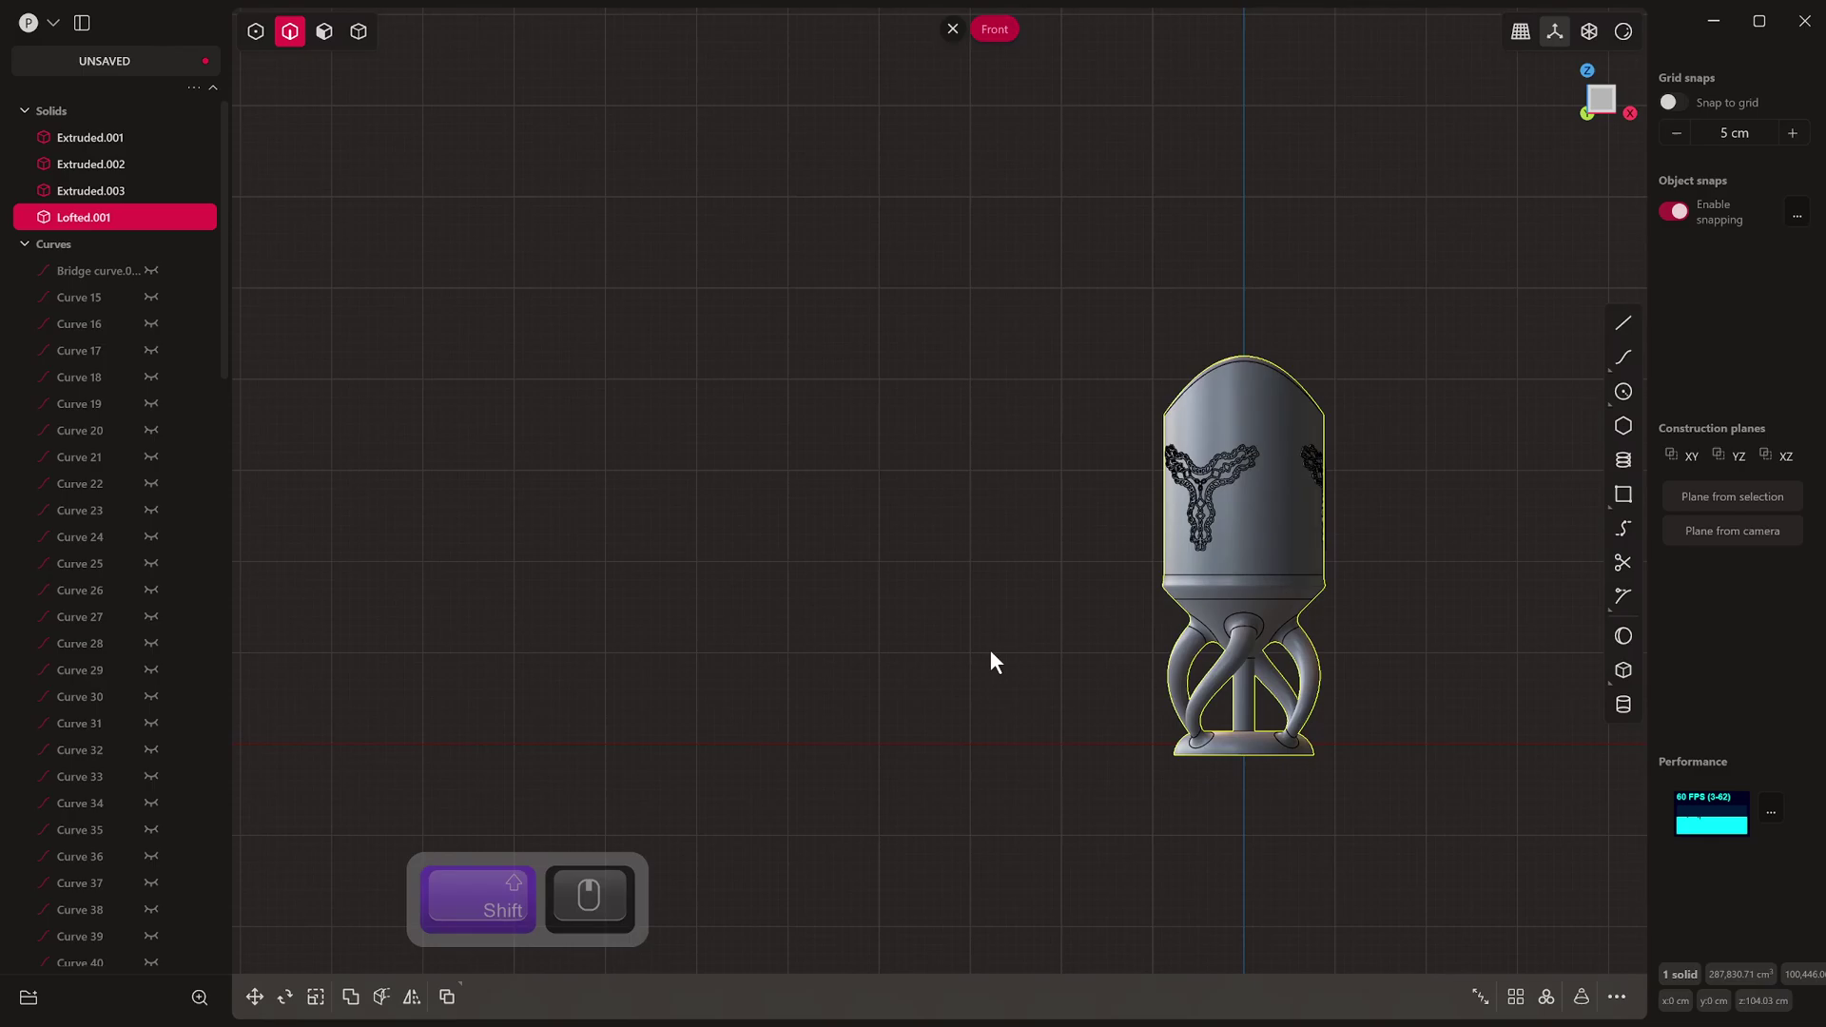
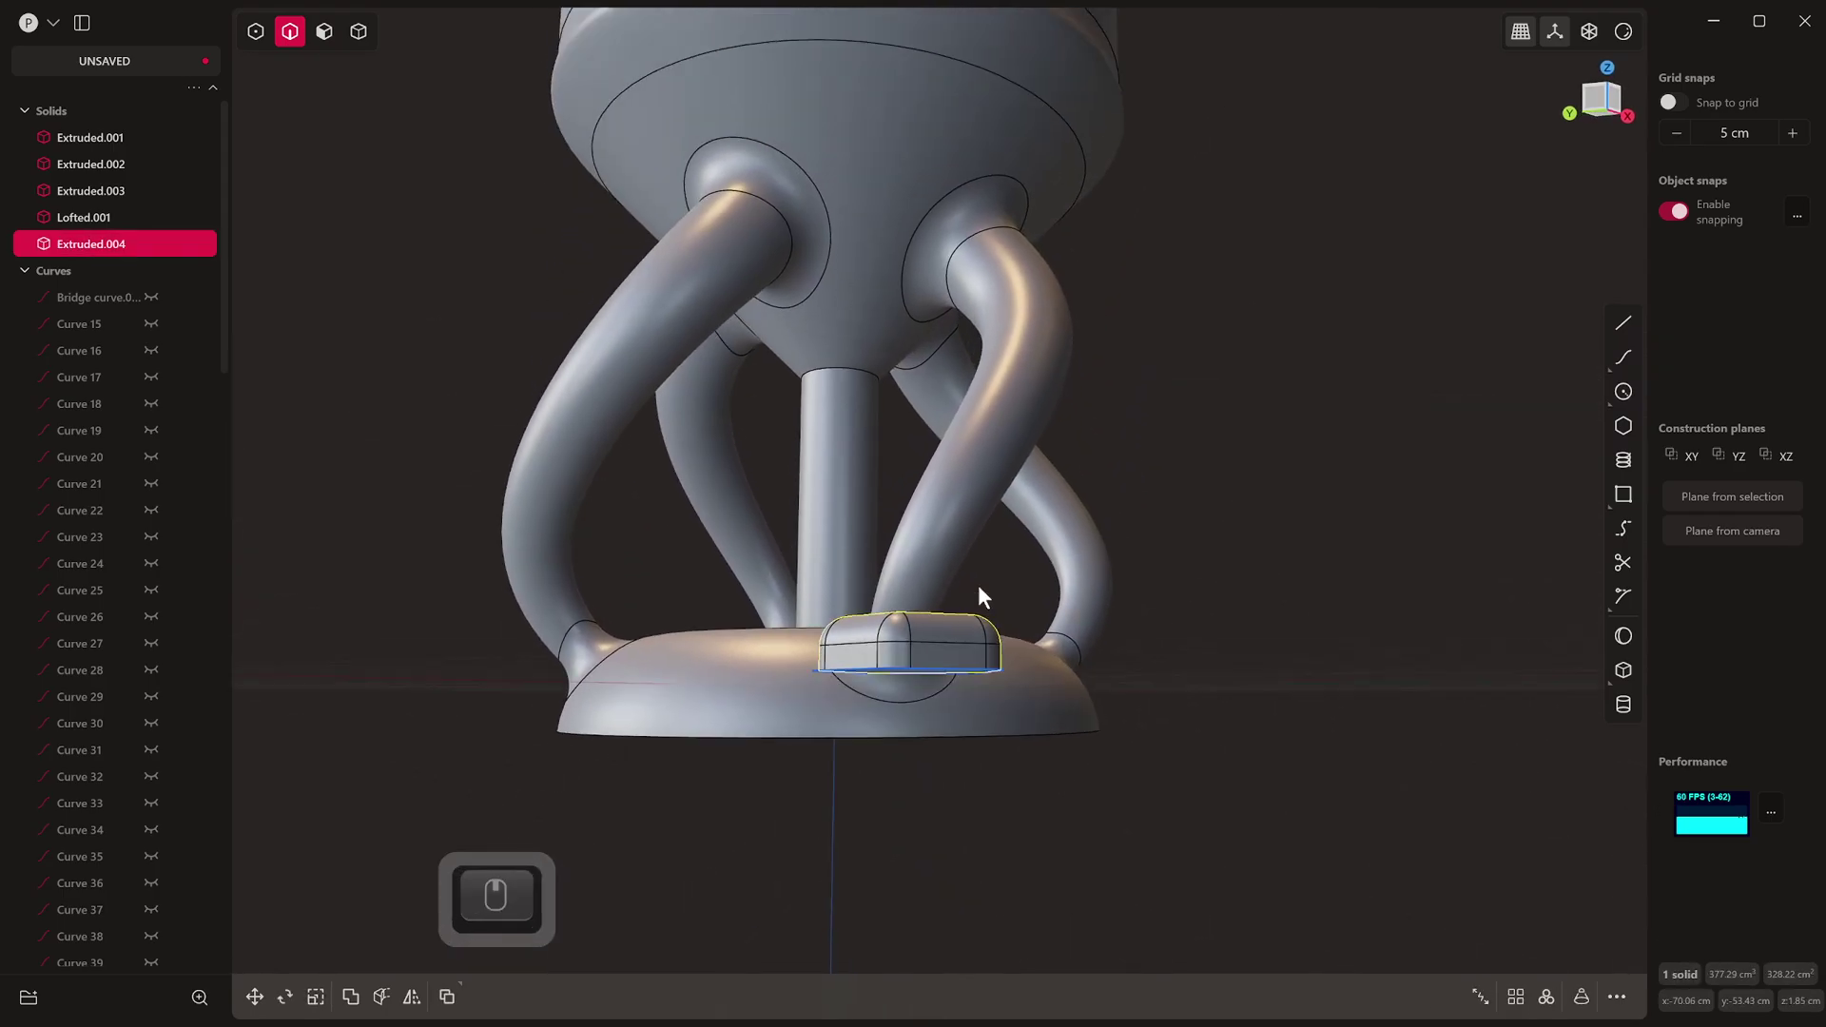
Step: Start placing the rounded jewel onto the cup's lower edge with Center/Face snapping
{"action": "key", "text": "2"}
{"action": "key", "text": "2"}
{"action": "key", "text": "h"}
{"action": "key", "text": "5"}
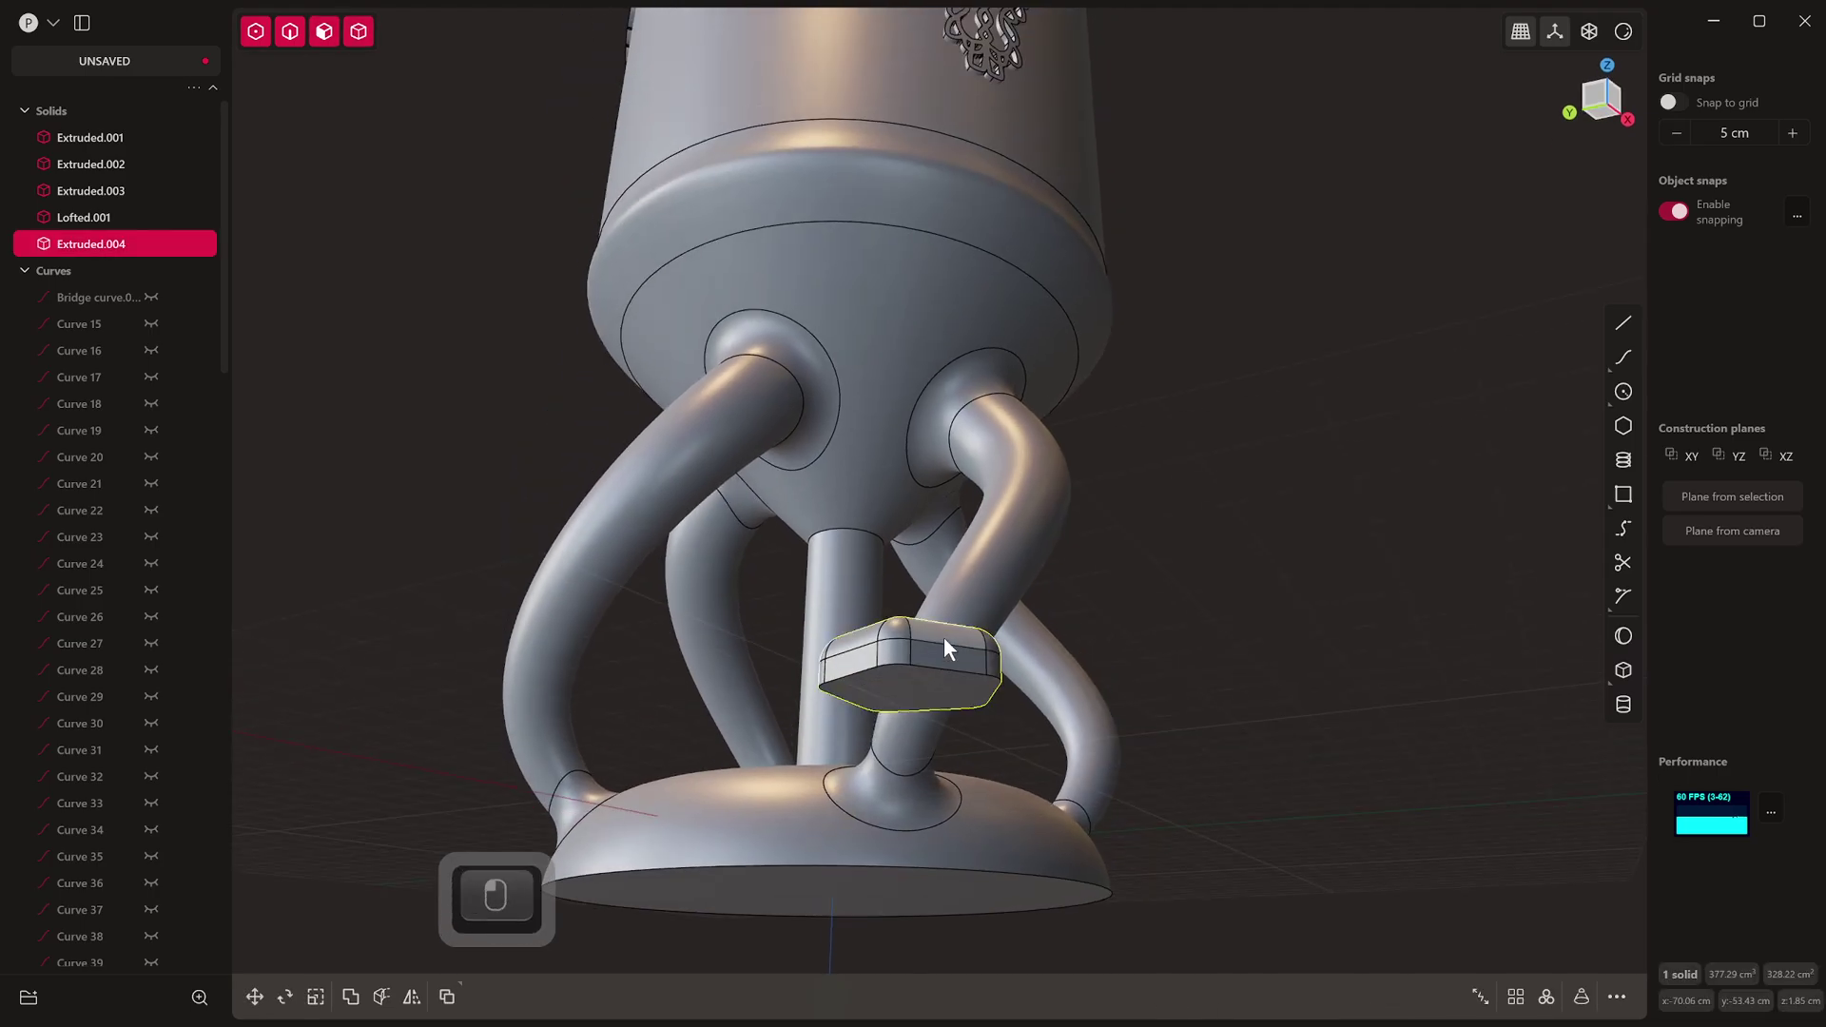
{"action": "key", "text": "ctrl+shift+c"}
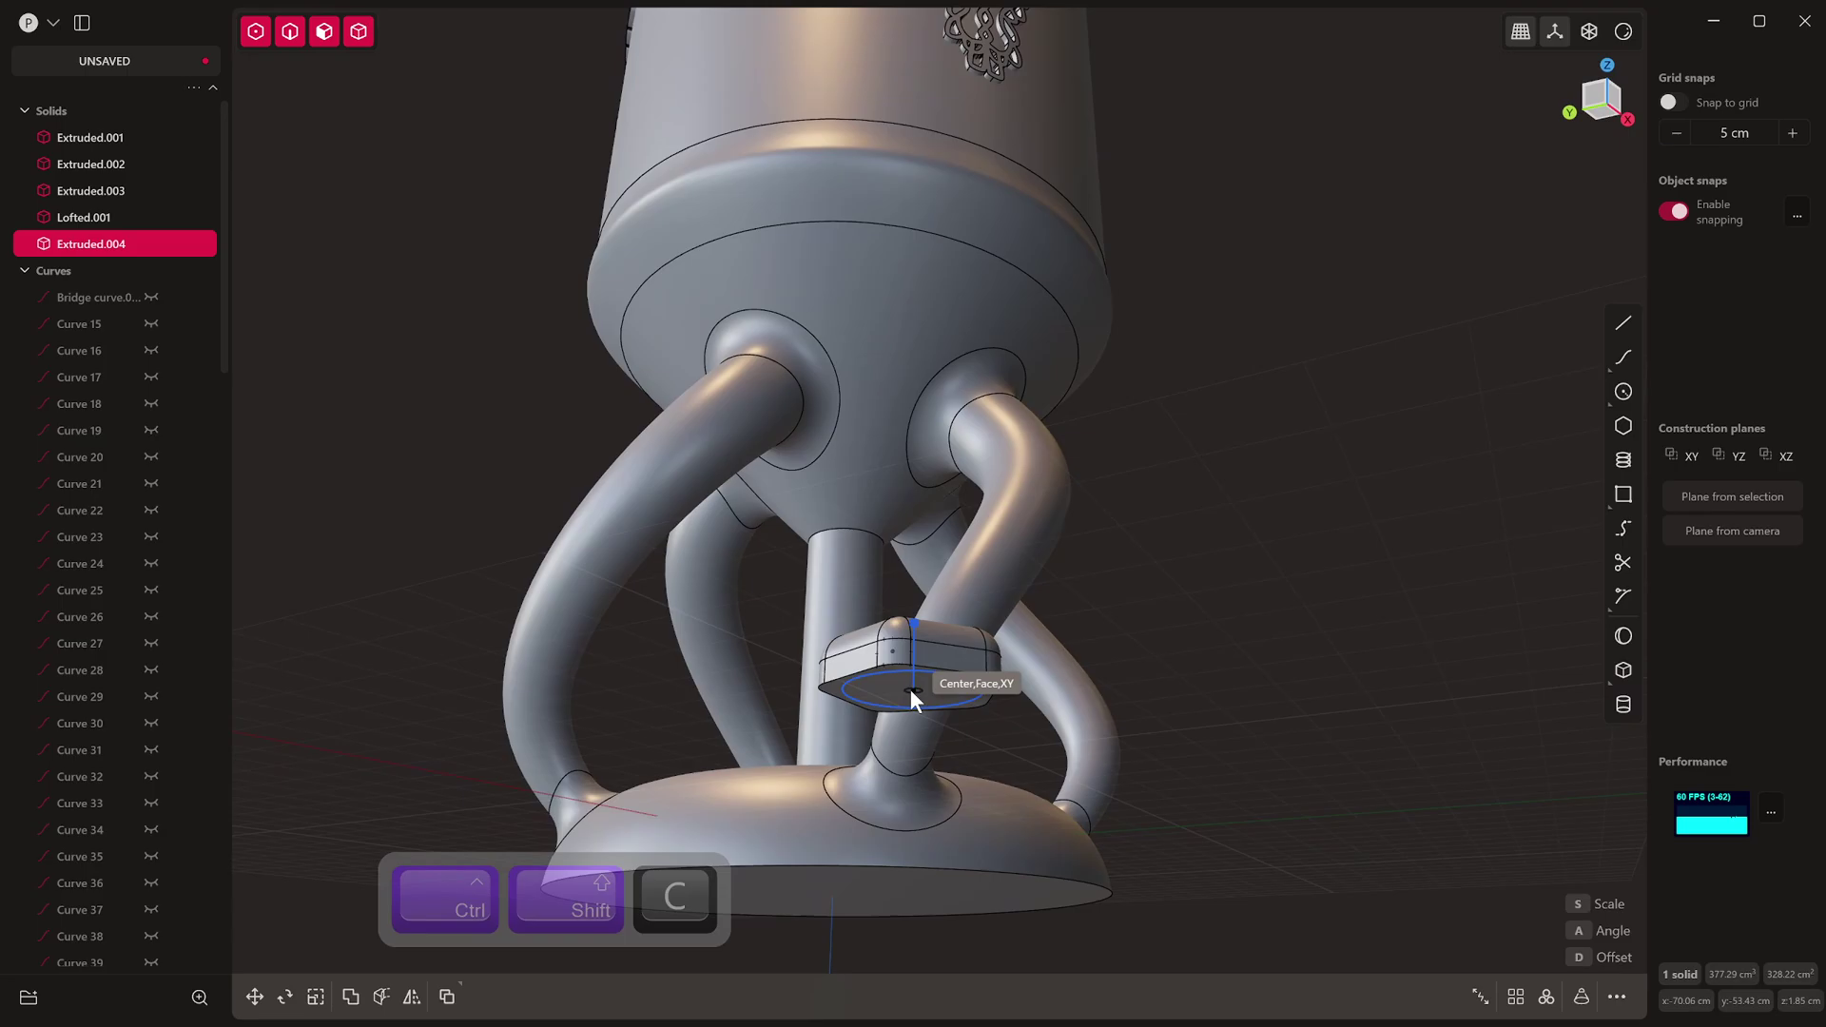
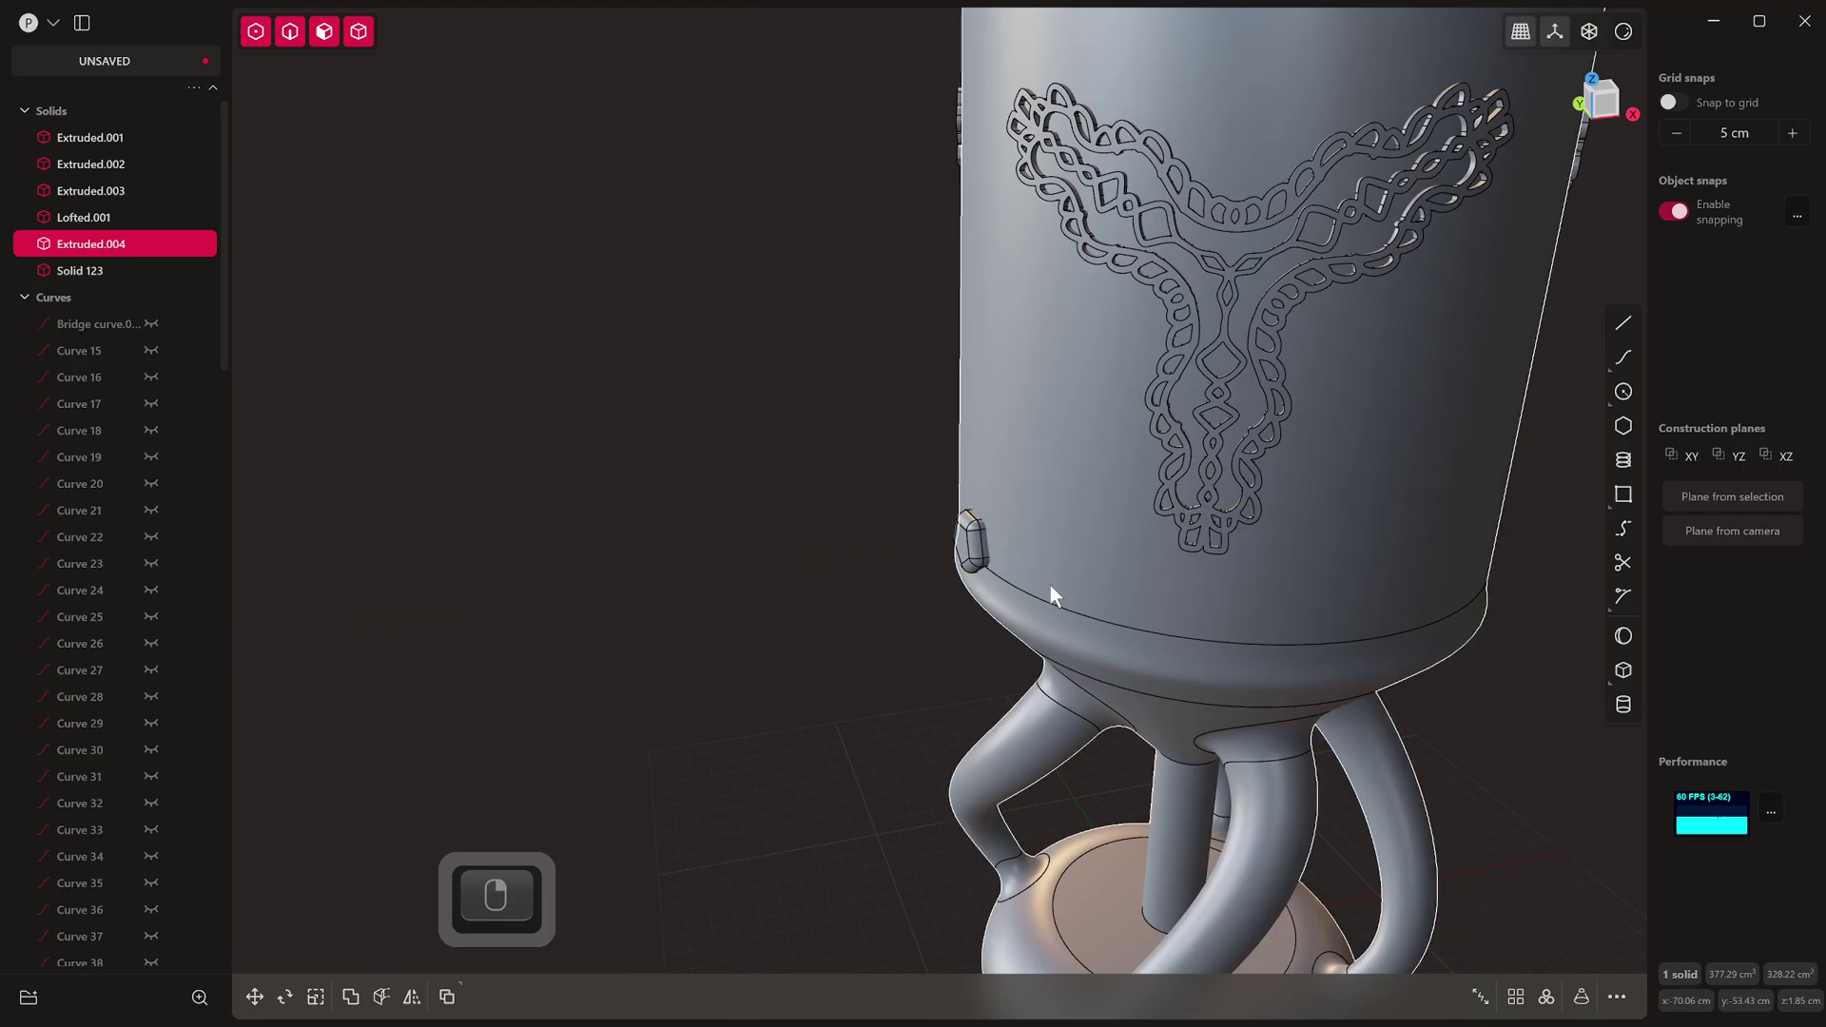
Step: Radial-array the jewel around the cup and delete the leftover original
{"action": "key", "text": "Escape"}
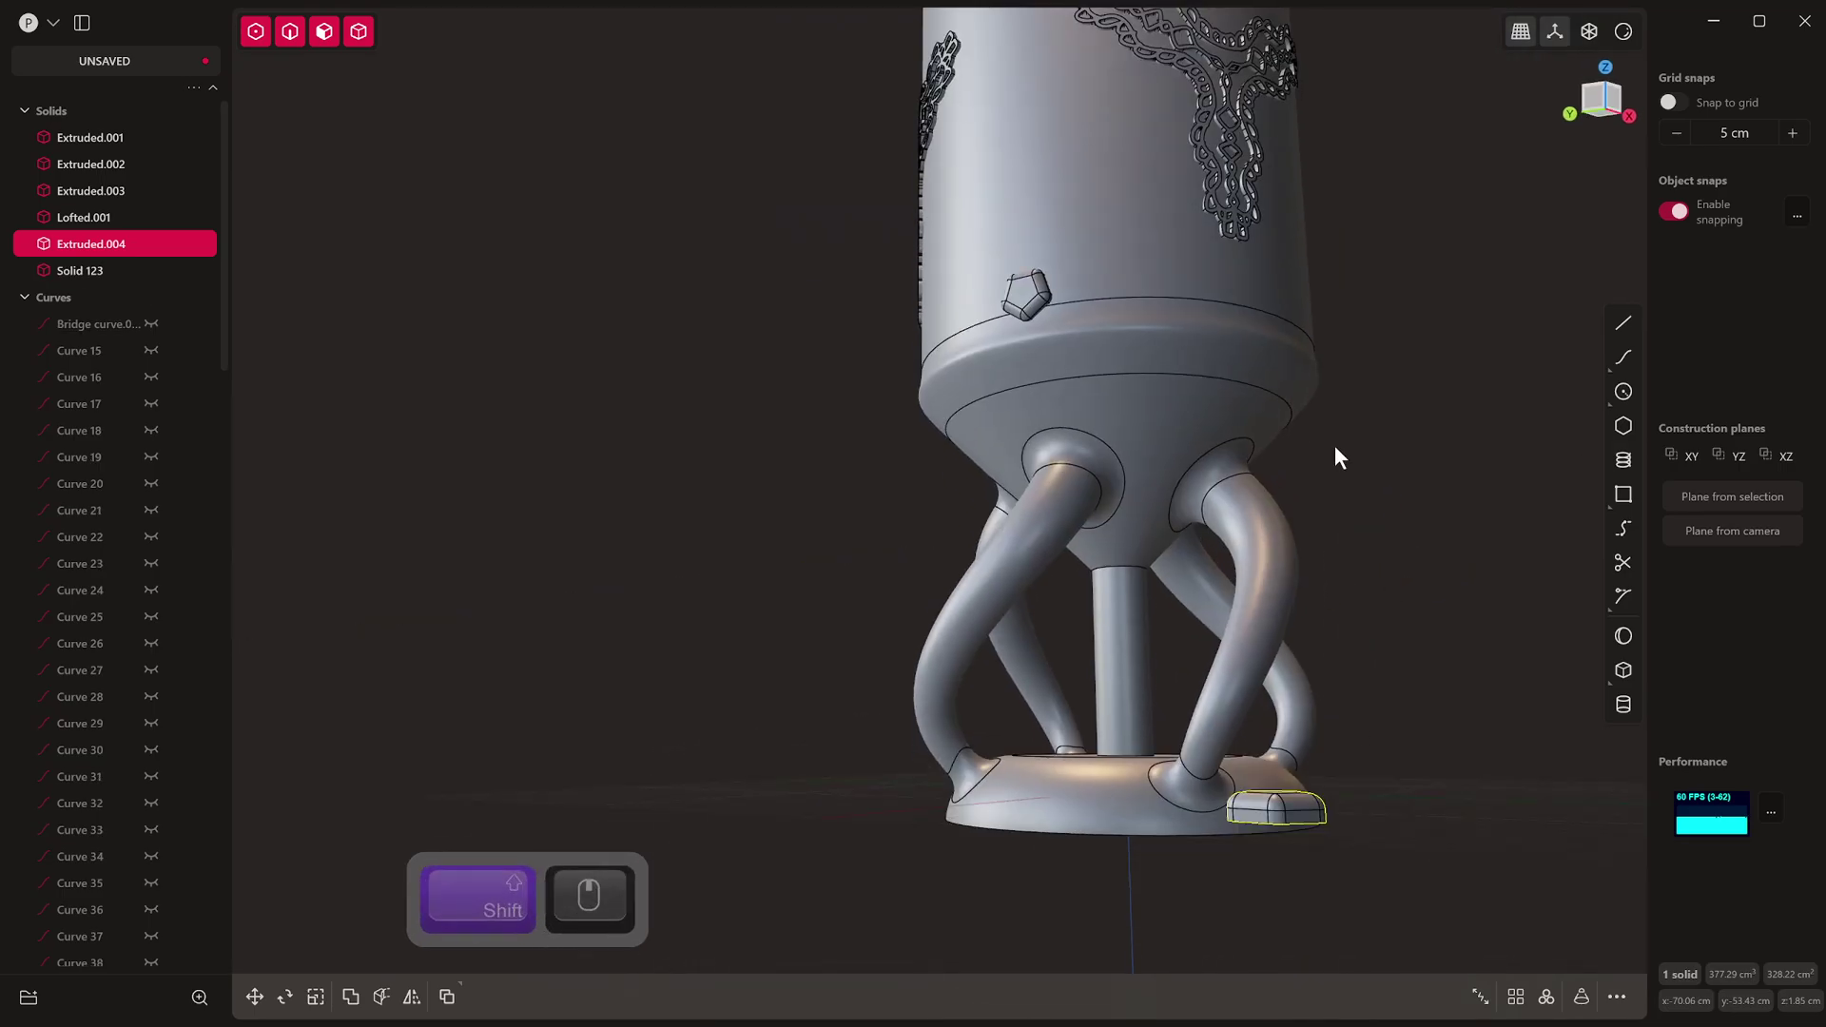
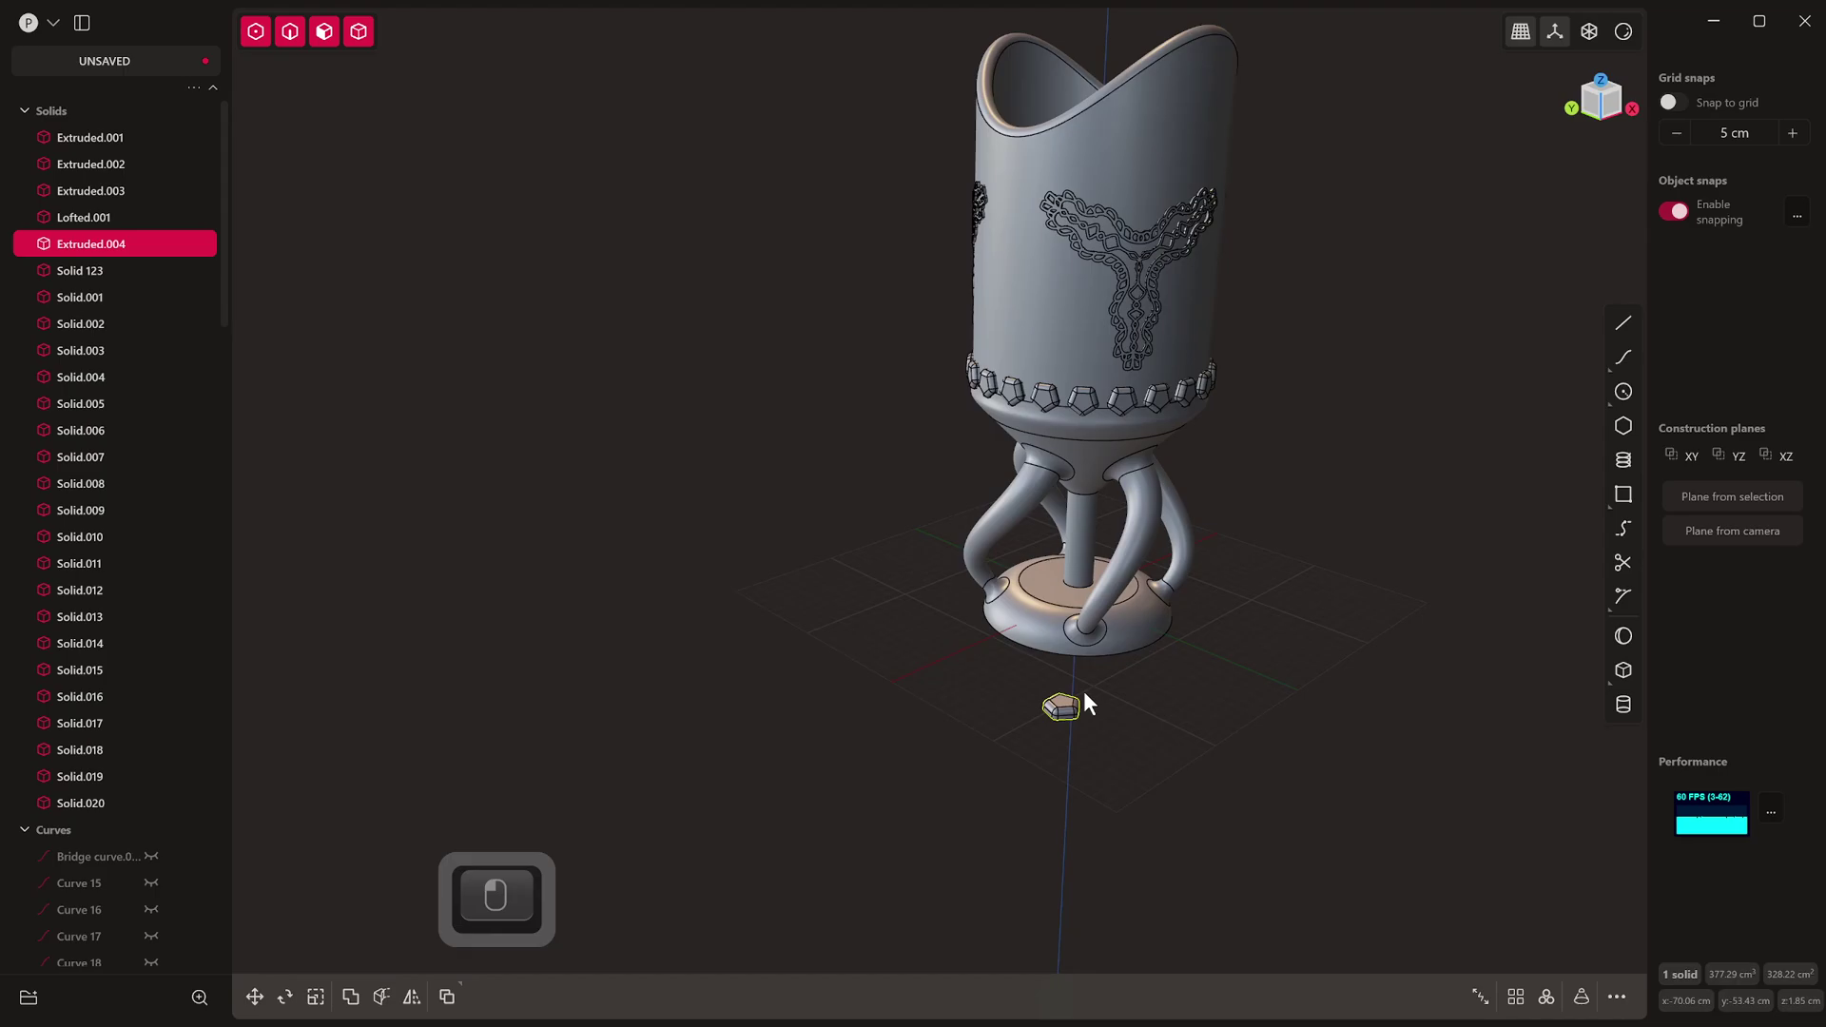
{"action": "key", "text": "x"}
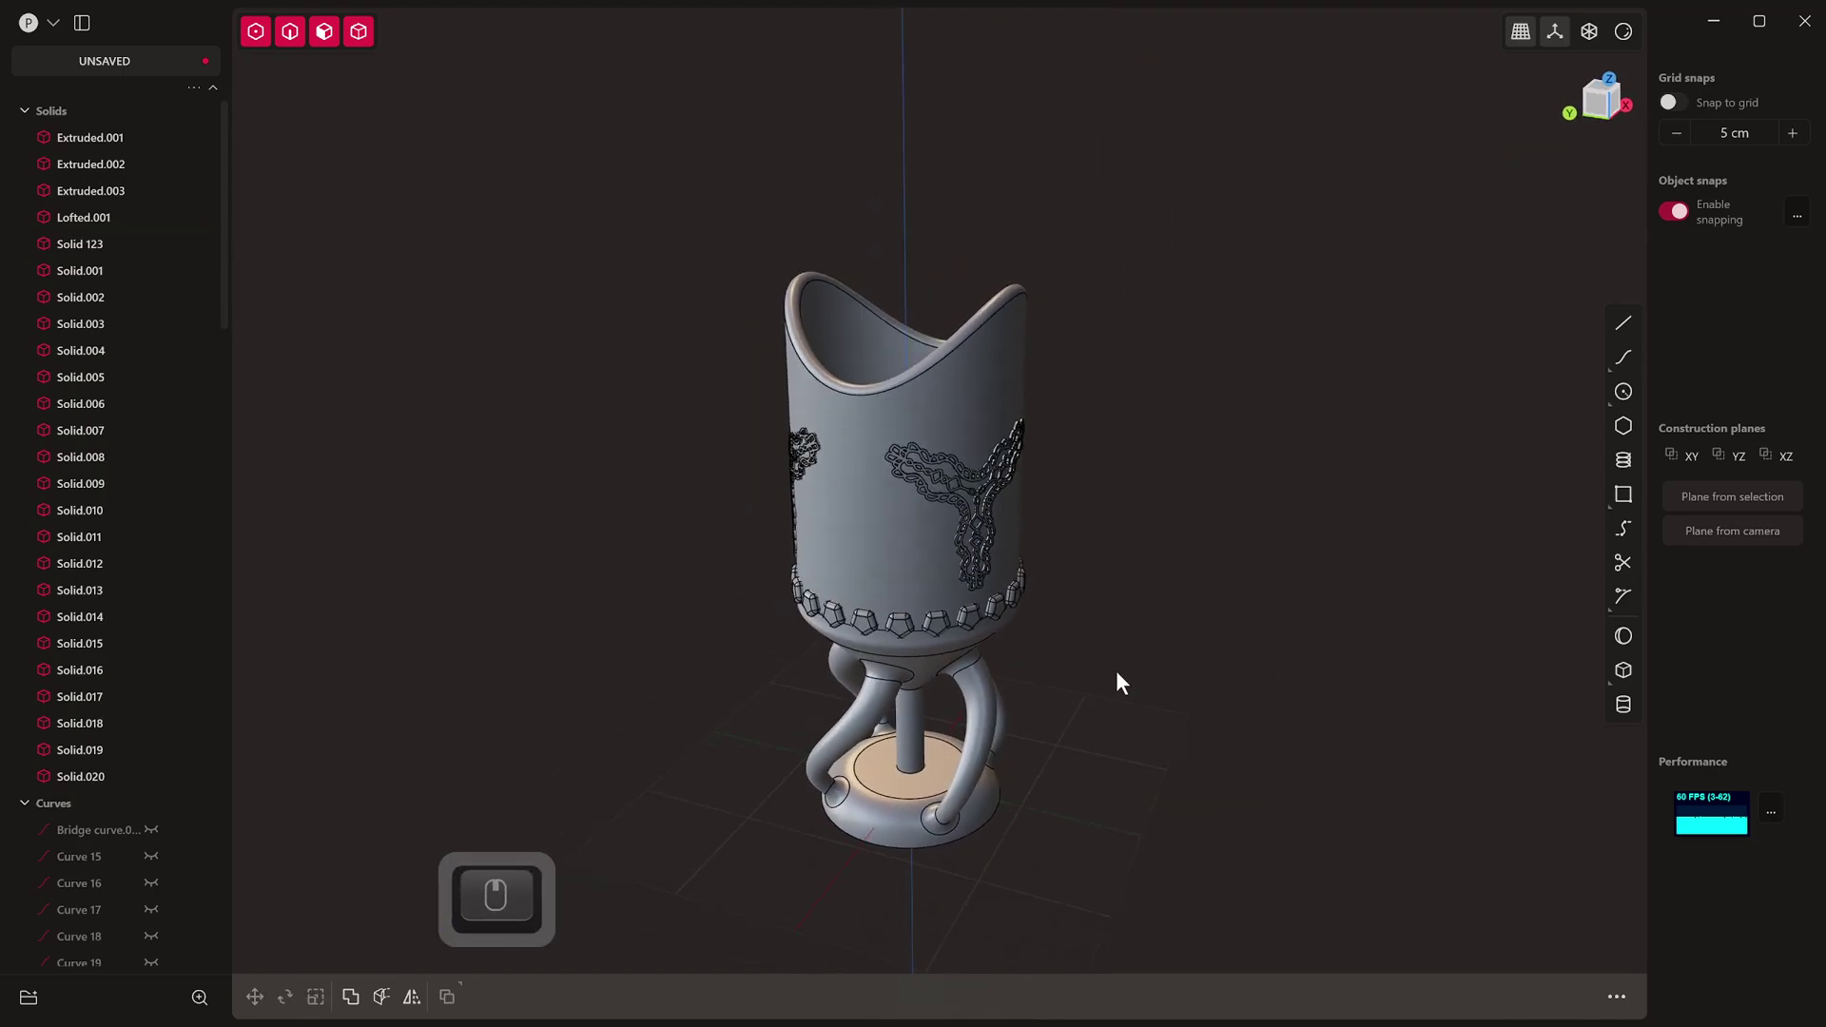
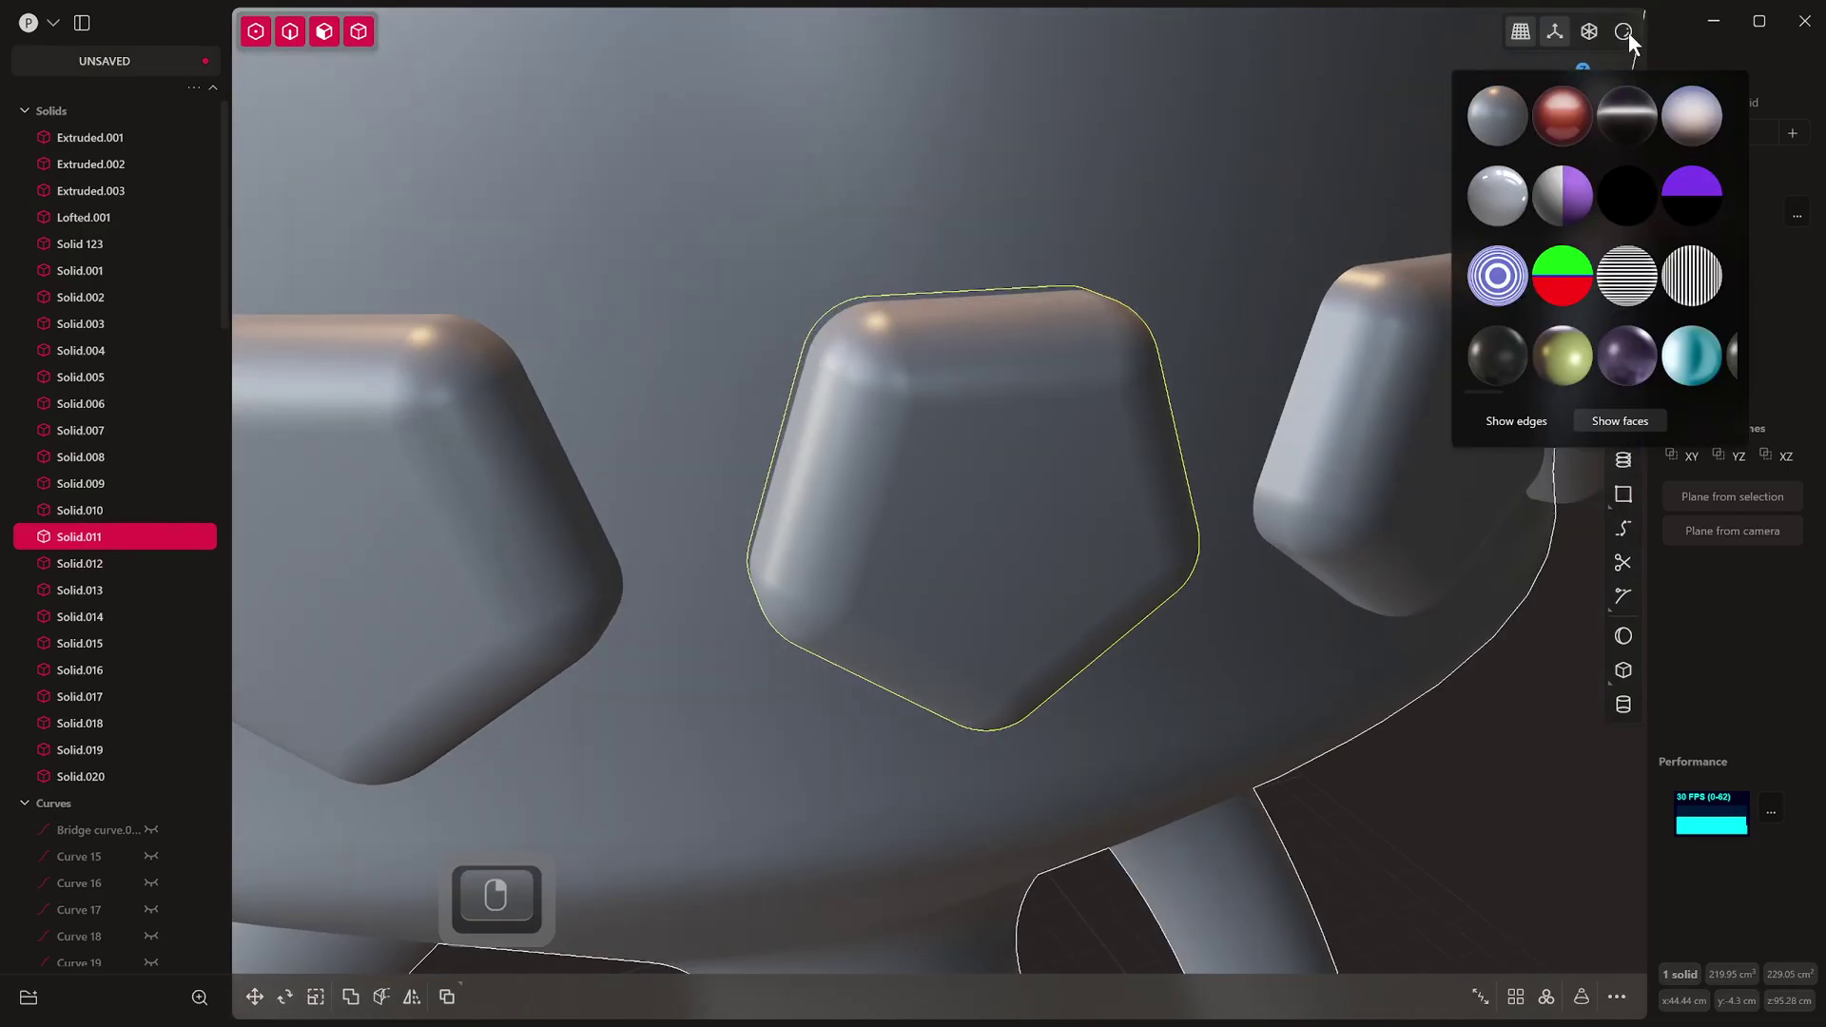
Step: Switch to glossy red matcap shading and face-selection mode to judge the jewel's highlights
{"action": "key", "text": "4"}
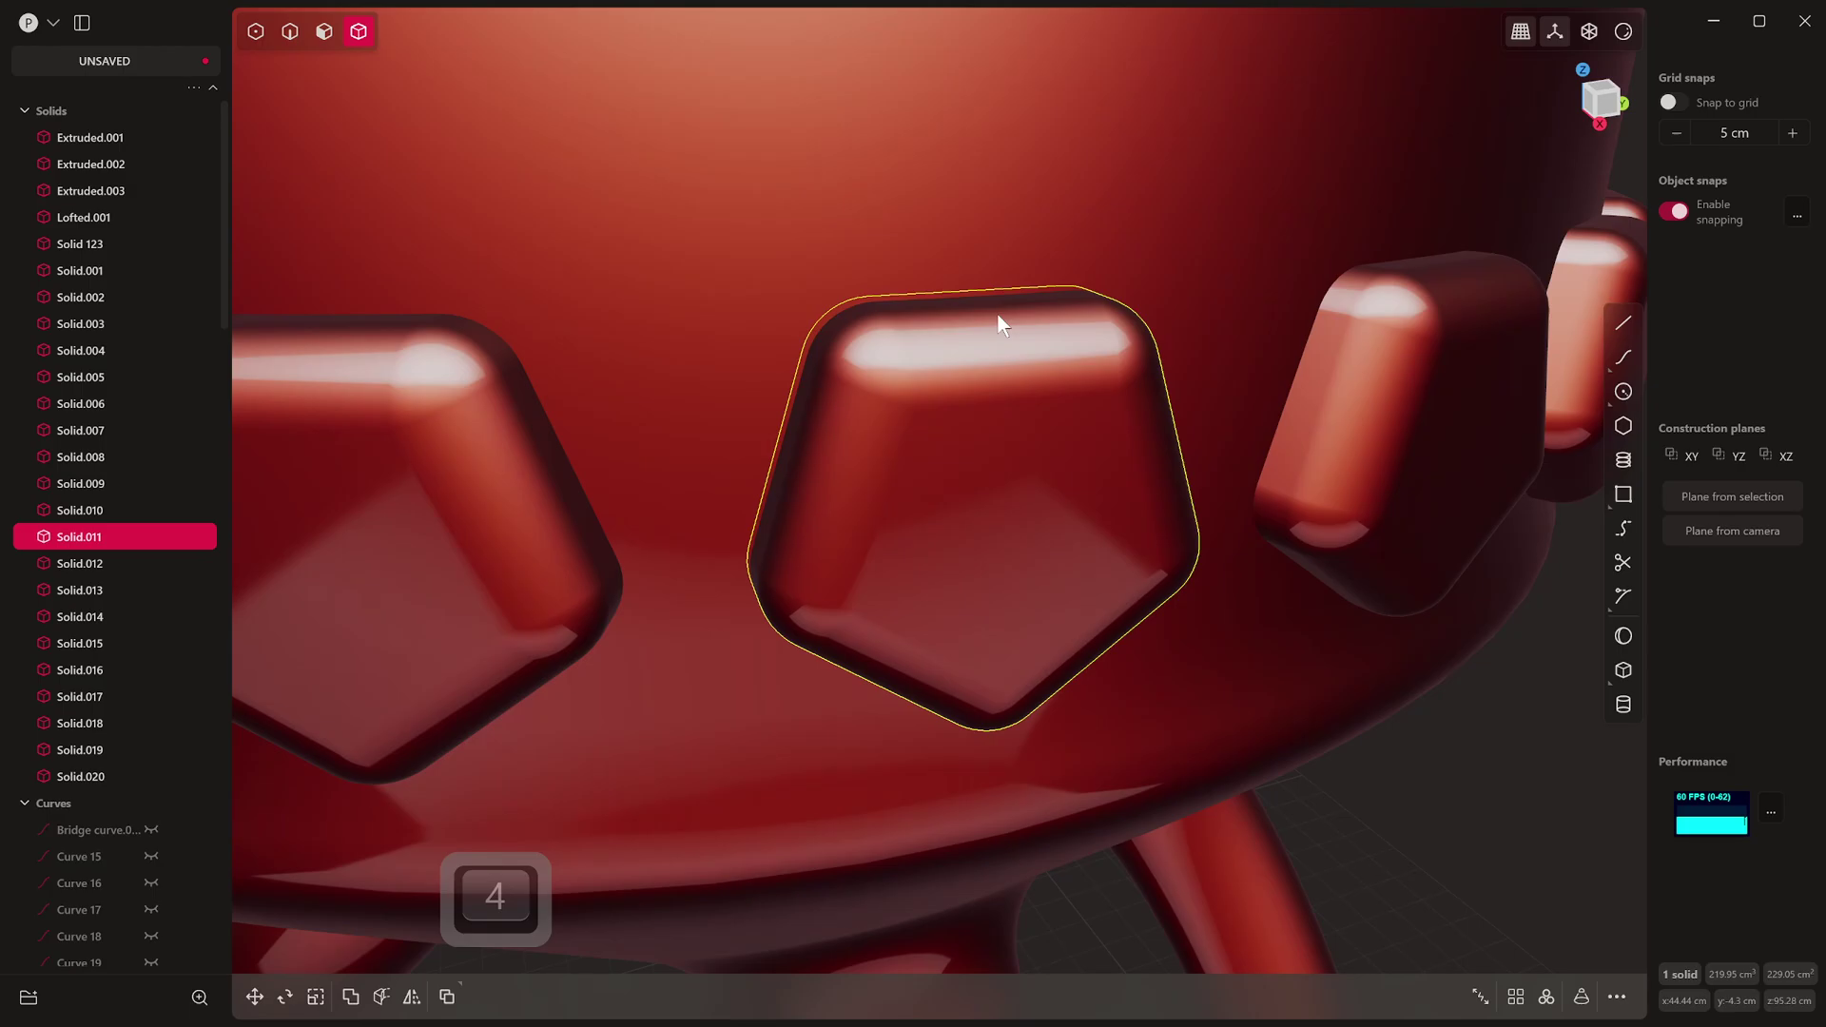
{"action": "key", "text": "alt+q"}
{"action": "key", "text": "3"}
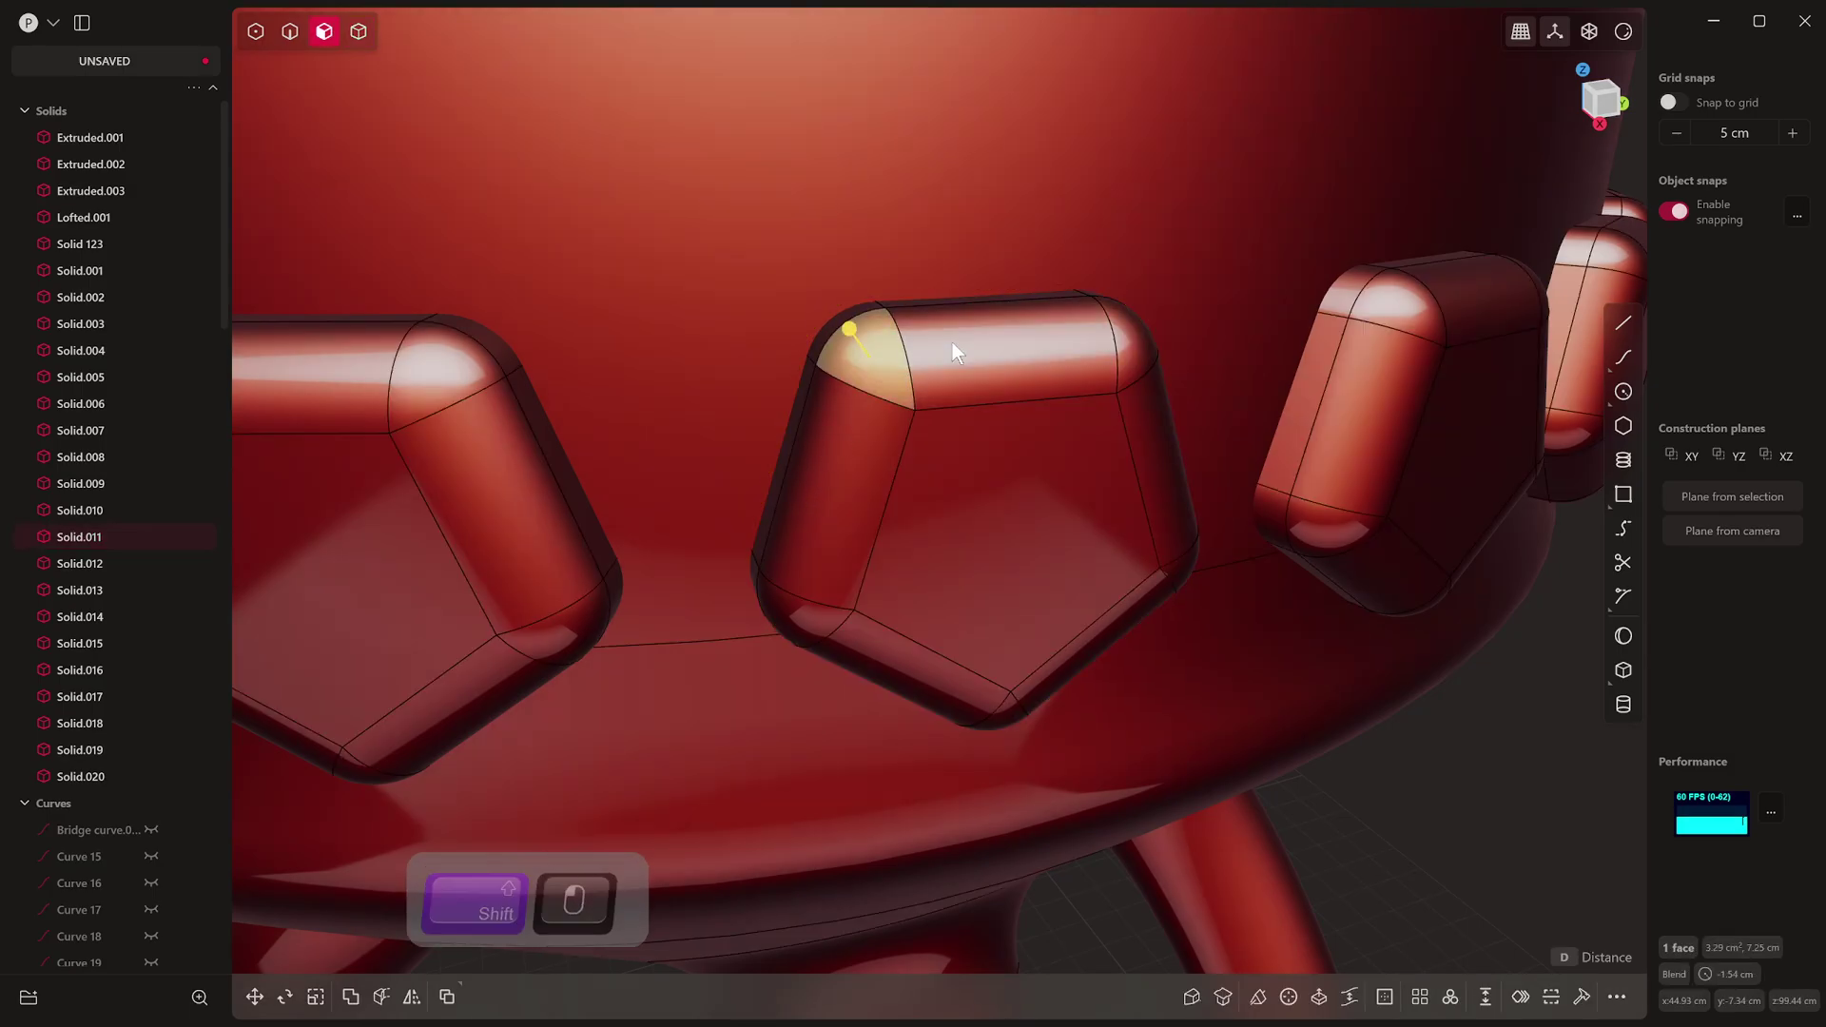
Step: Extend the jewel's blend-face sheet and fill it with a smooth XNurbs patch
{"action": "key", "text": "shift+x"}
{"action": "key", "text": "2"}
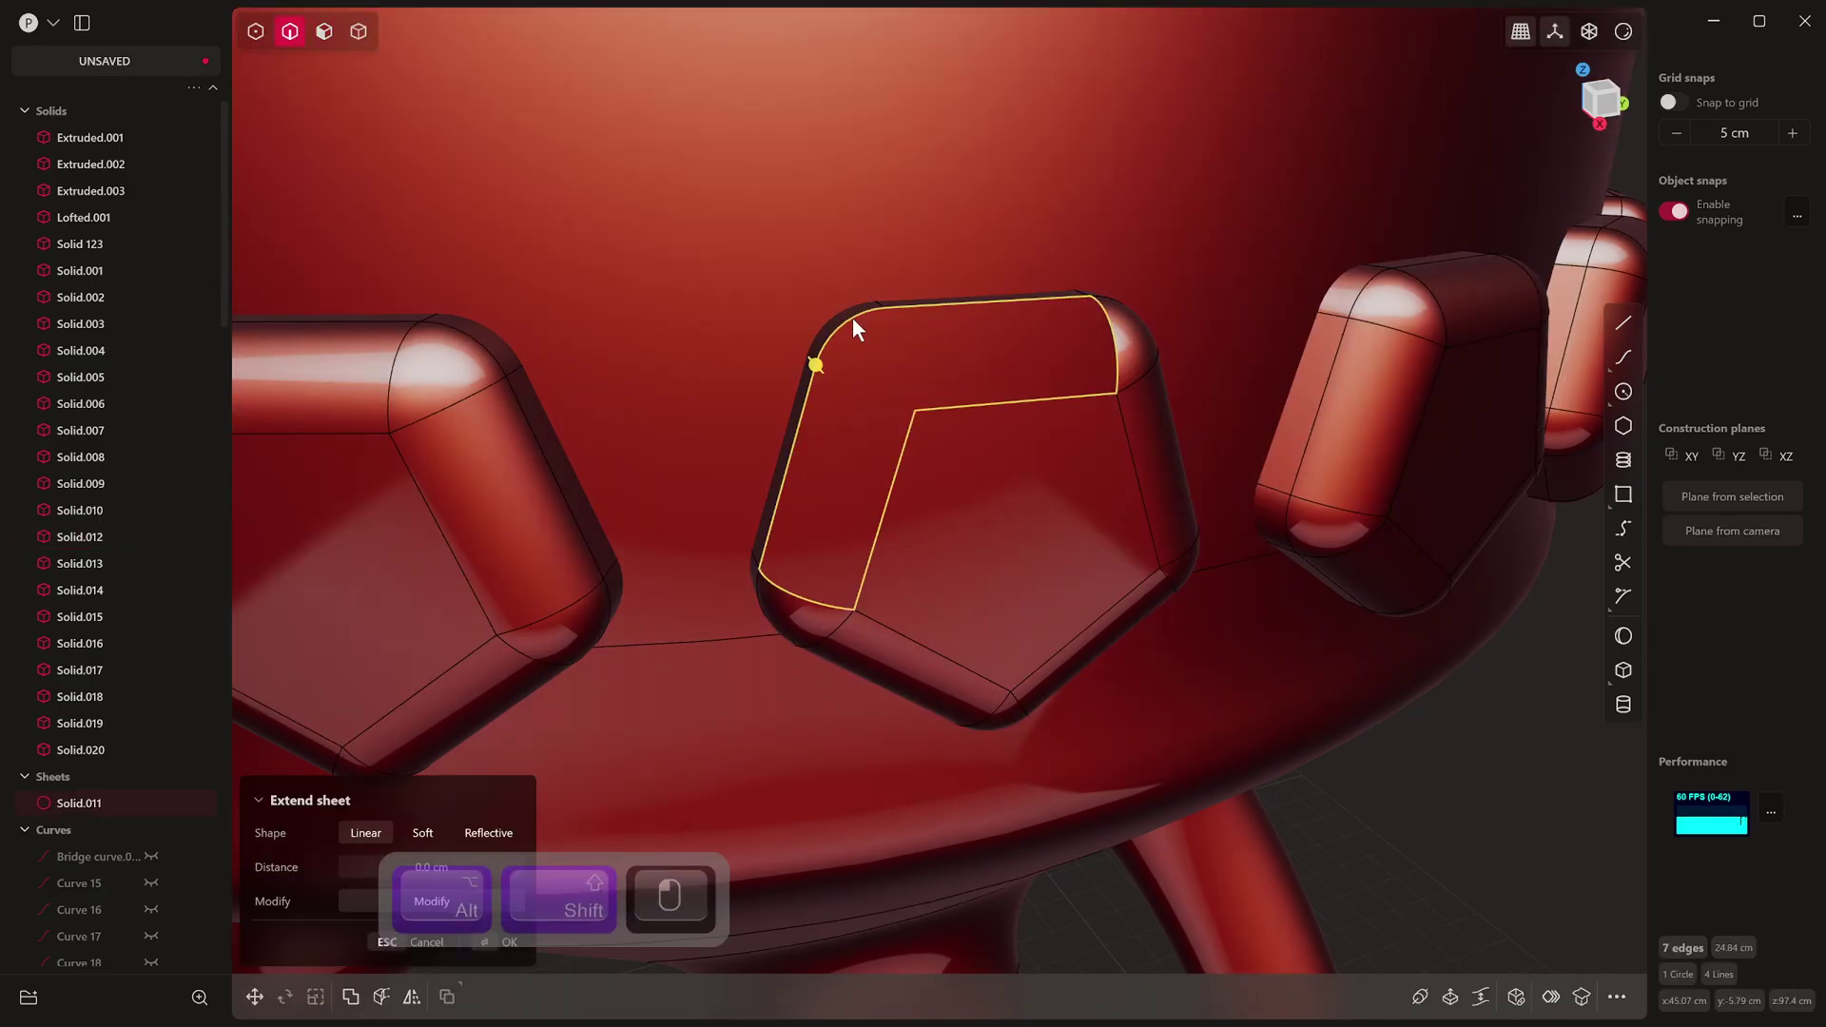
{"action": "key", "text": "alt+v"}
{"action": "key", "text": "Tab"}
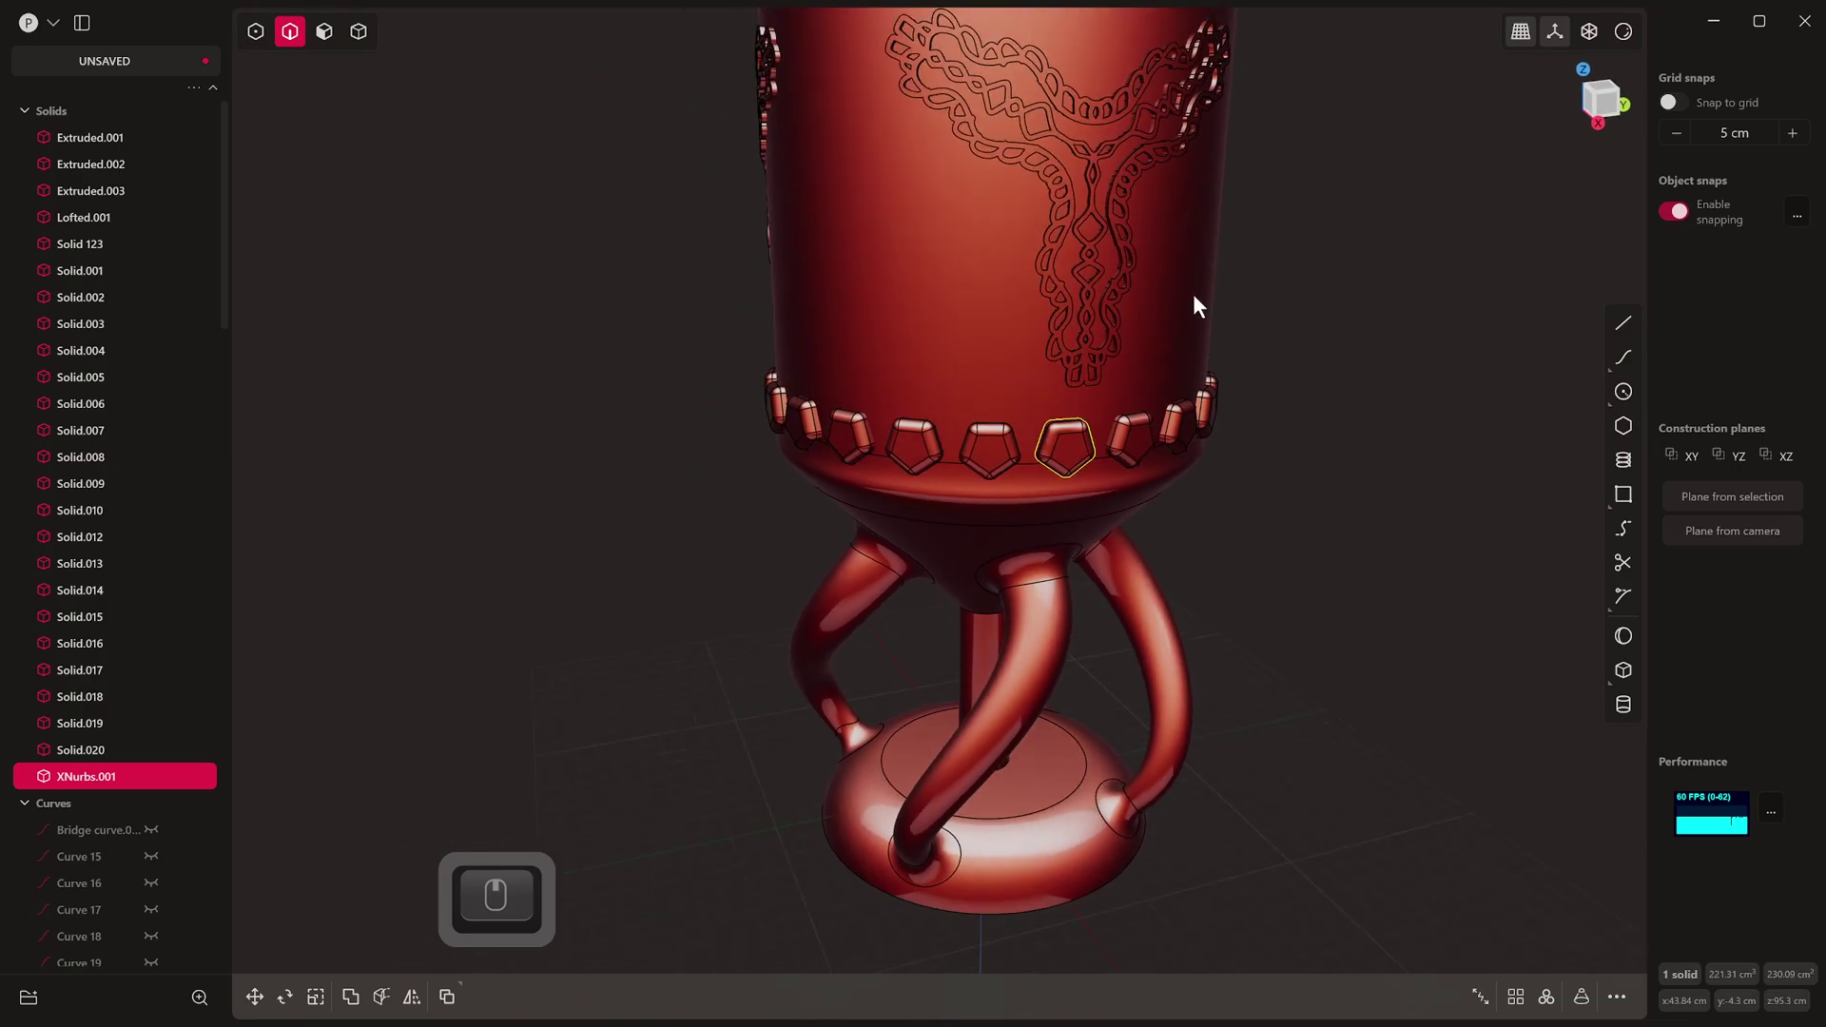
{"action": "key", "text": "alt+q"}
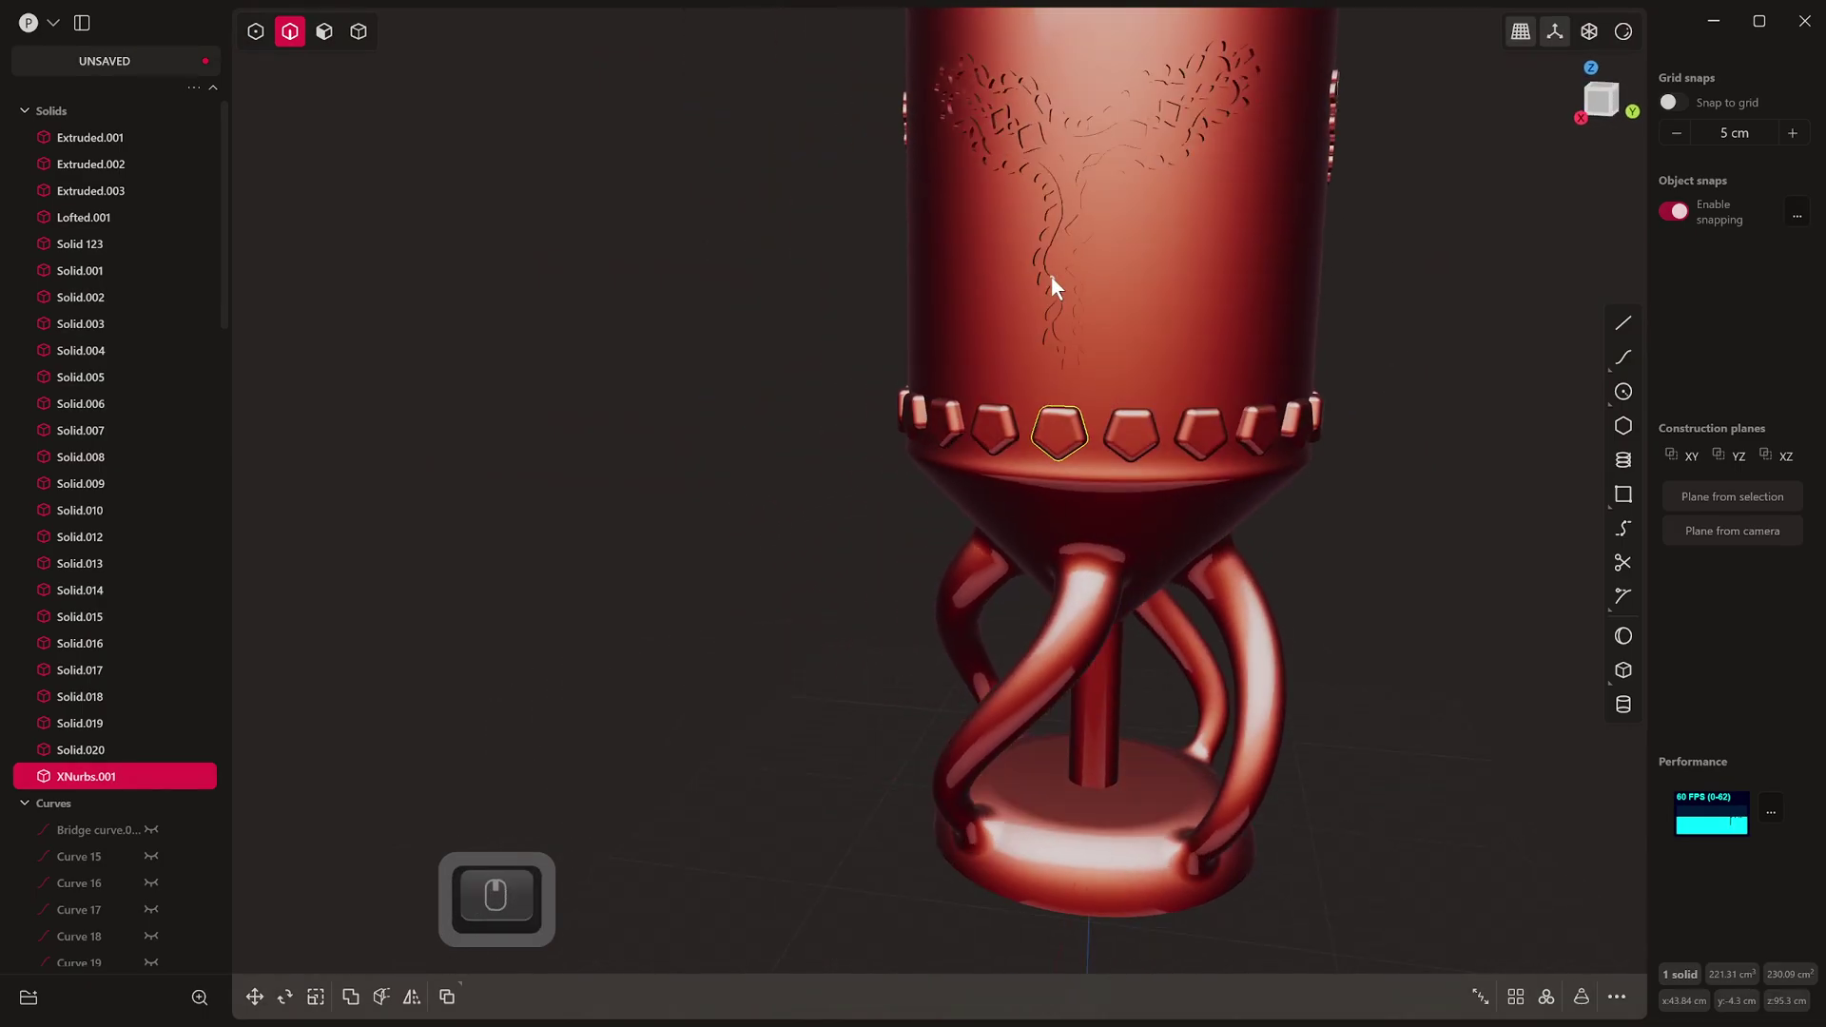